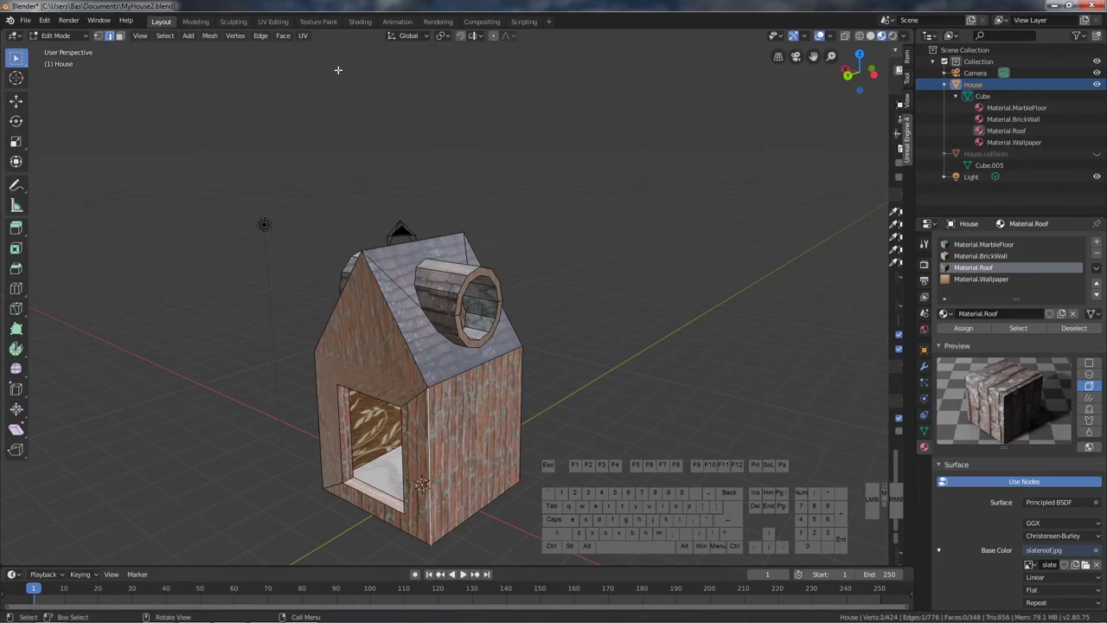
# - Unwrap the selected brick wall faces so their UV layout appears over brickwall2.jpg
pyautogui.click(306, 39)
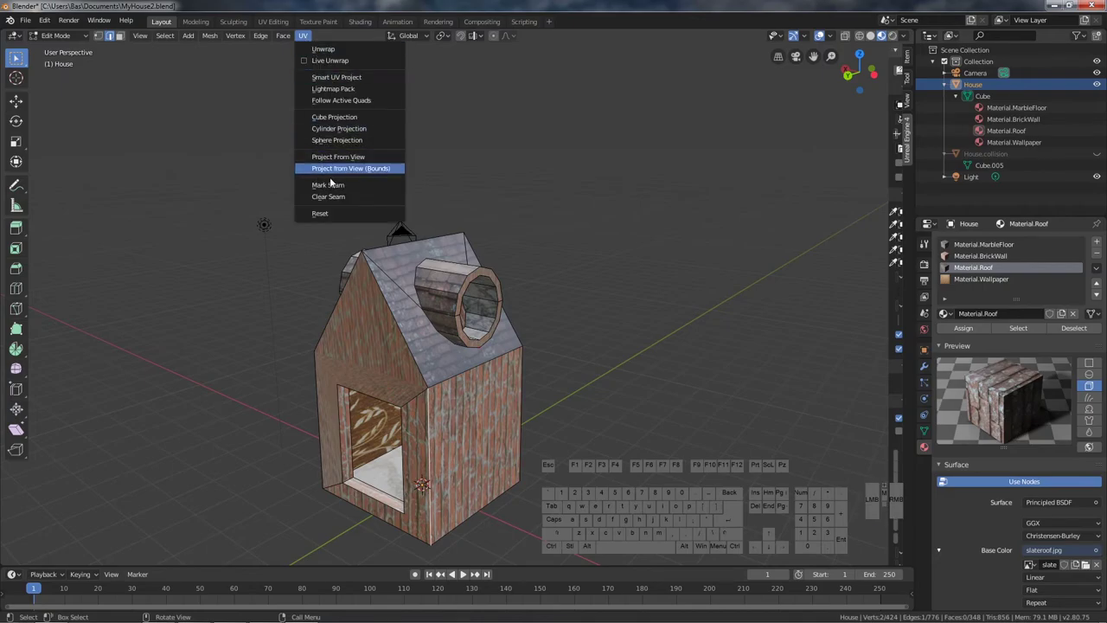
pyautogui.click(325, 187)
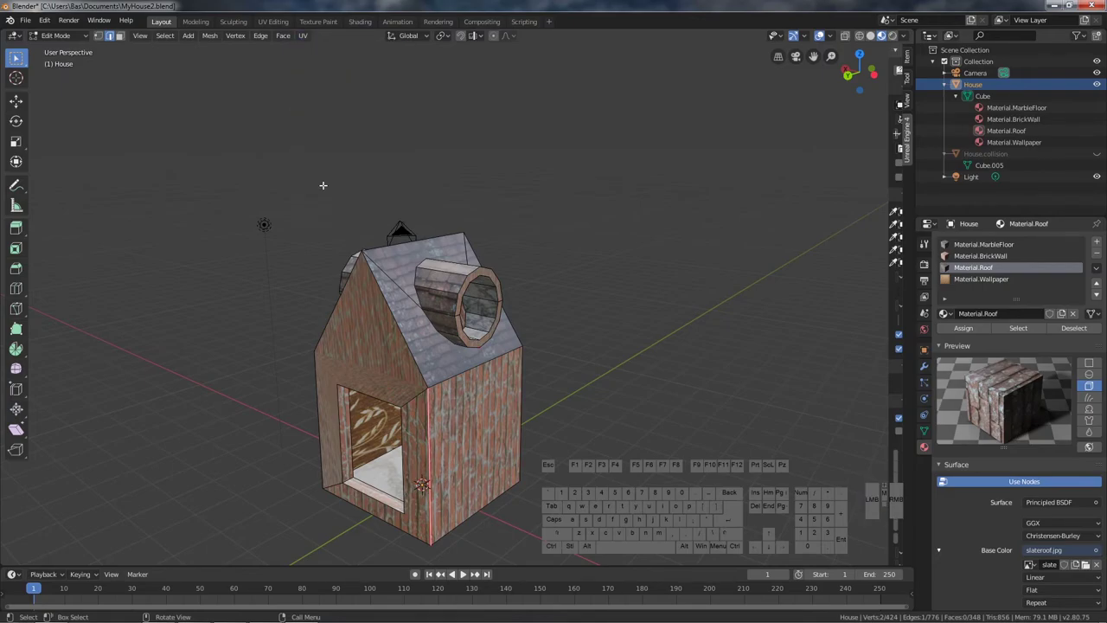
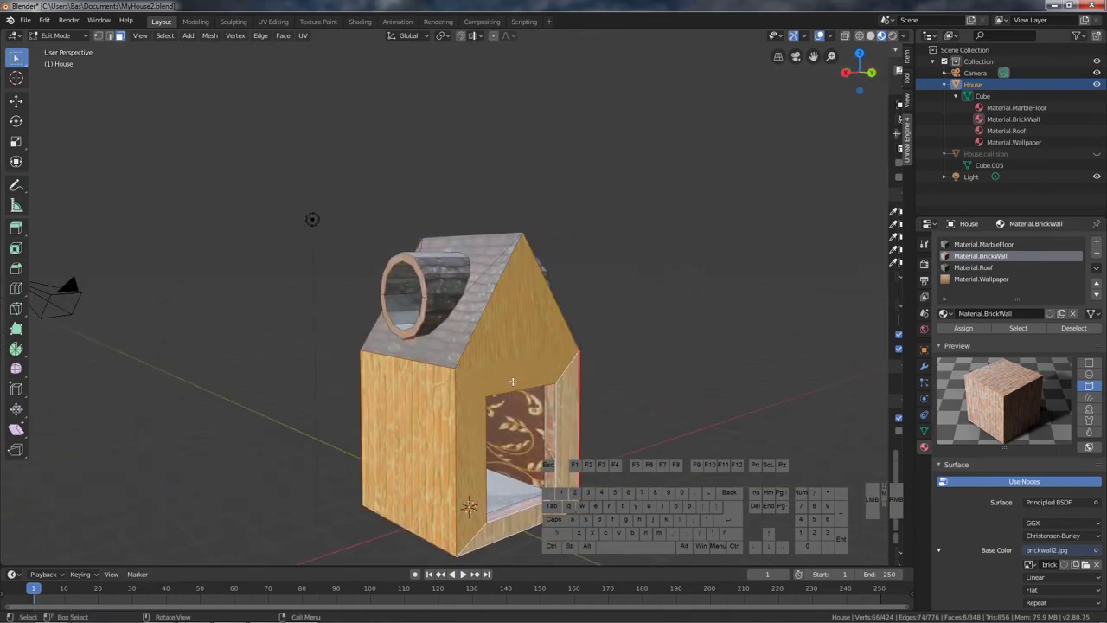
pyautogui.click(307, 42)
pyautogui.click(312, 50)
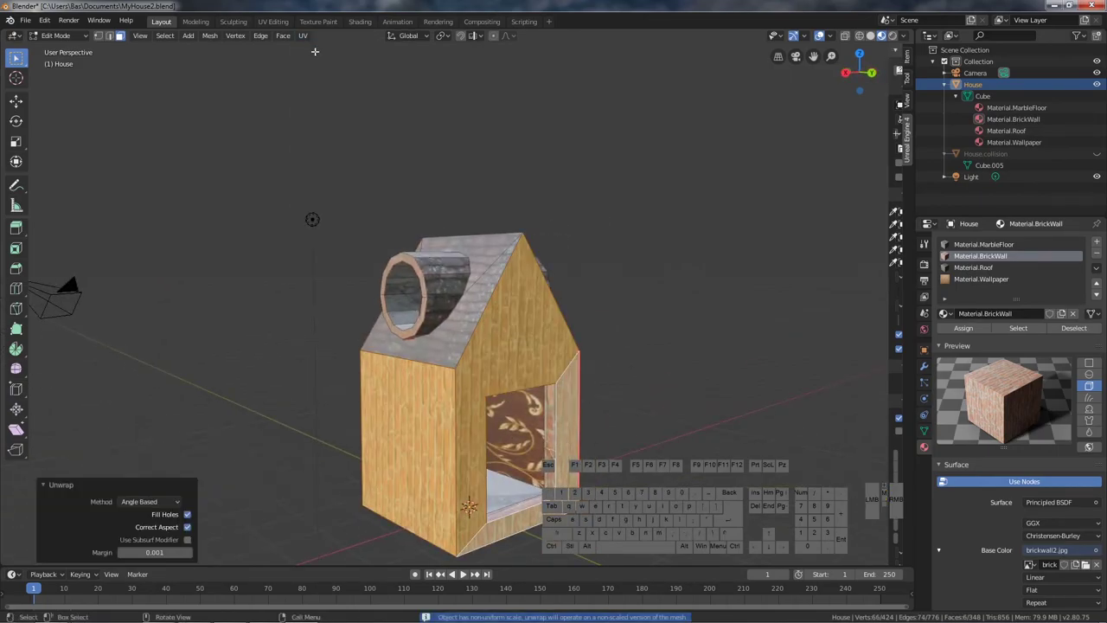
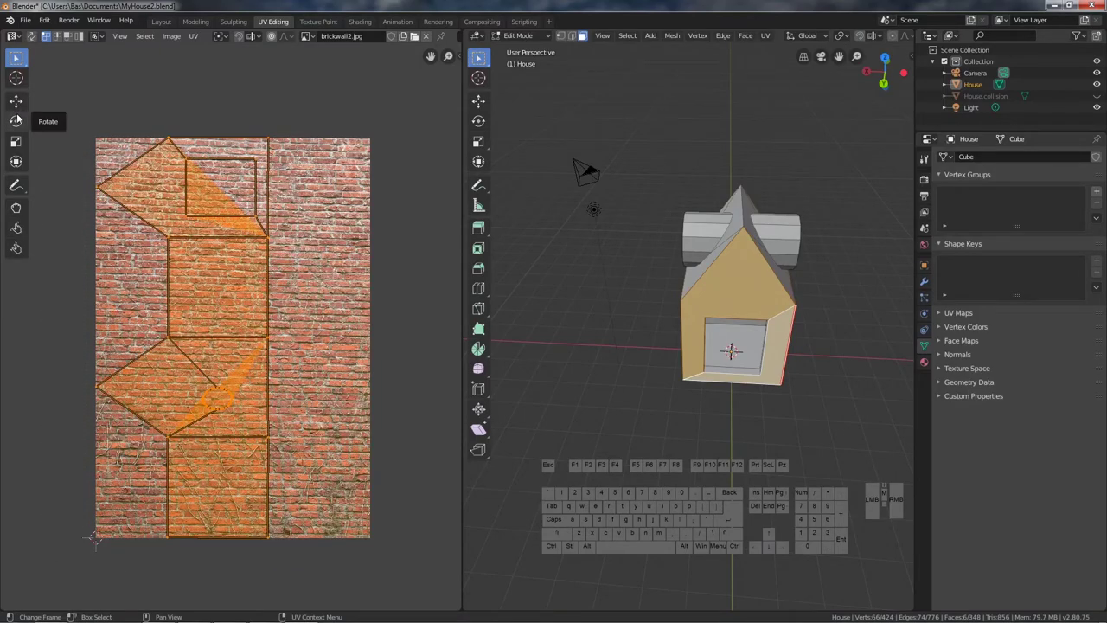
# - Rotate the wall UV islands 90 degrees so they stand upright over the brick image
pyautogui.press('r')
pyautogui.press('9')
pyautogui.press('0')
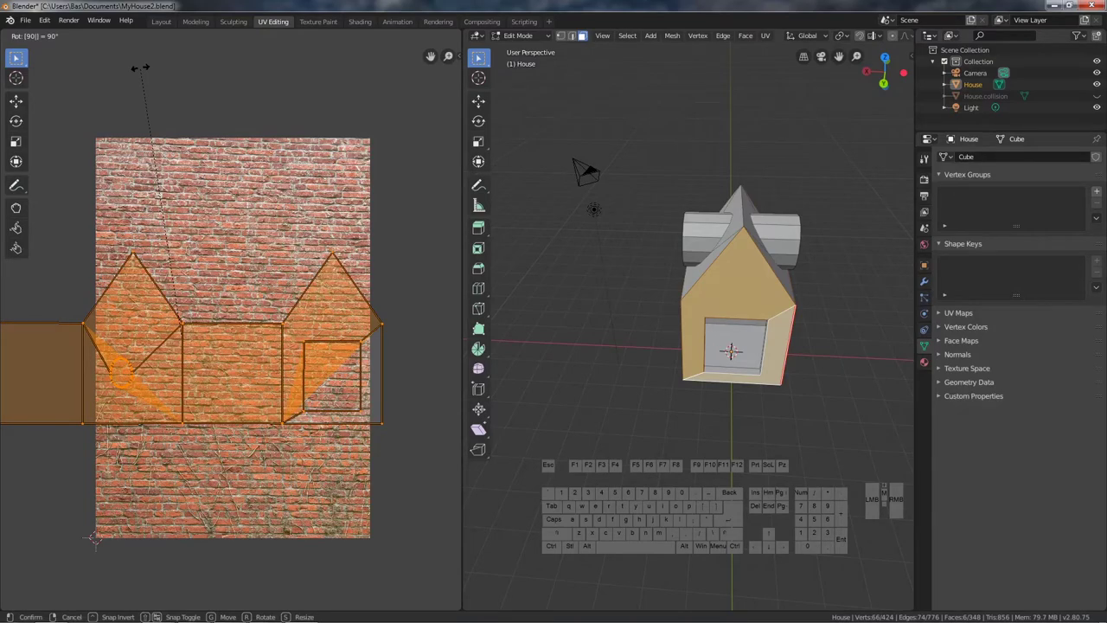
pyautogui.press('Return')
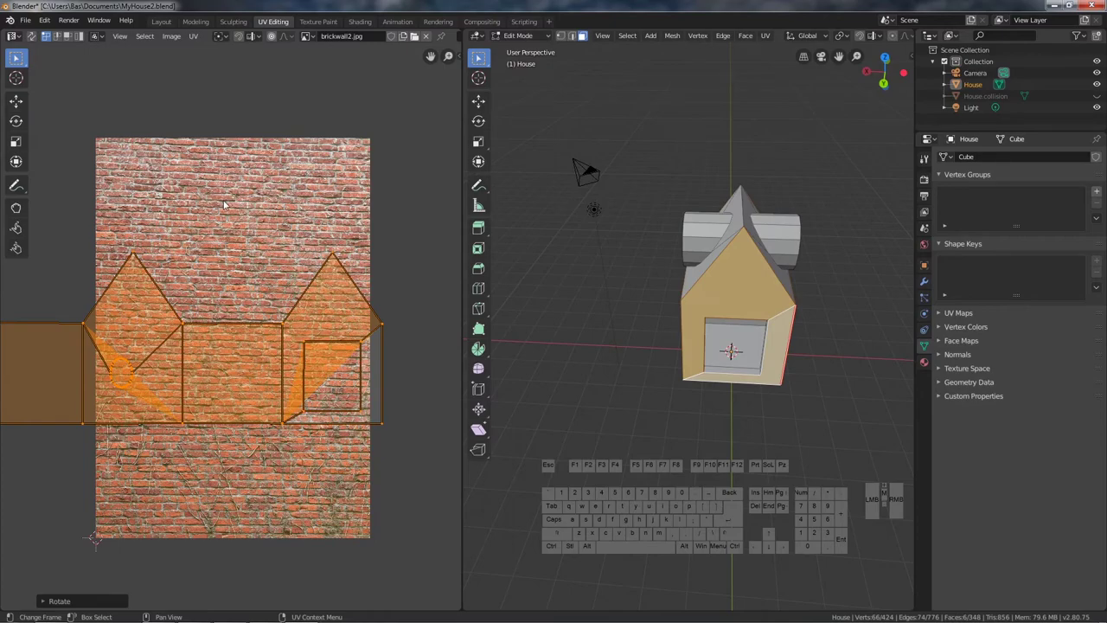
pyautogui.scroll(-3)
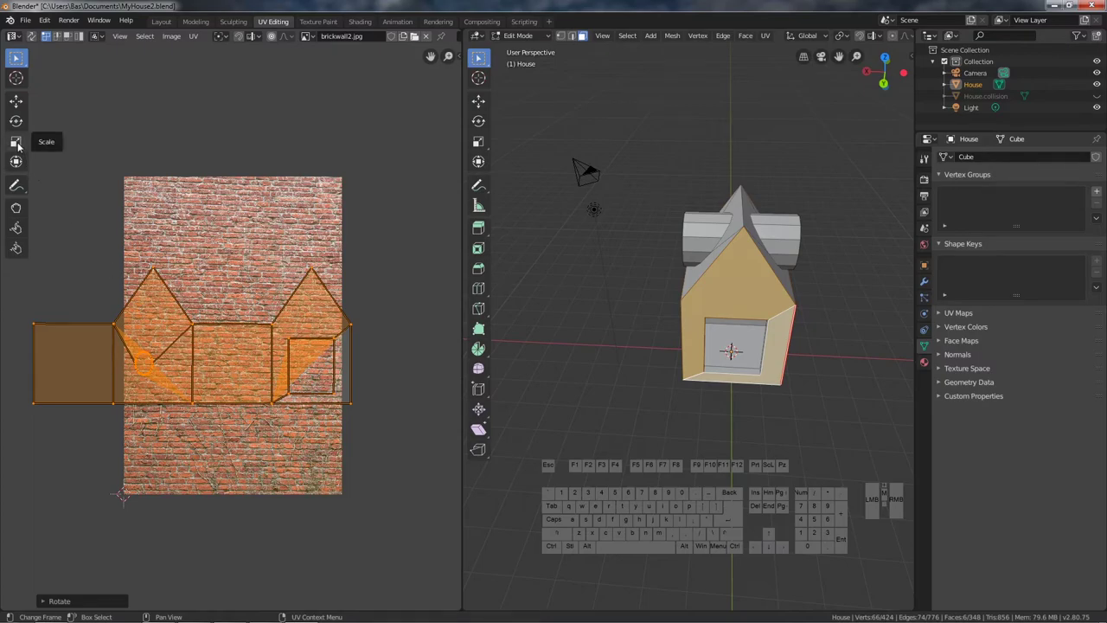
# - Scale up and reposition the wall islands, then view the brick-walled house in Layout
pyautogui.click(22, 145)
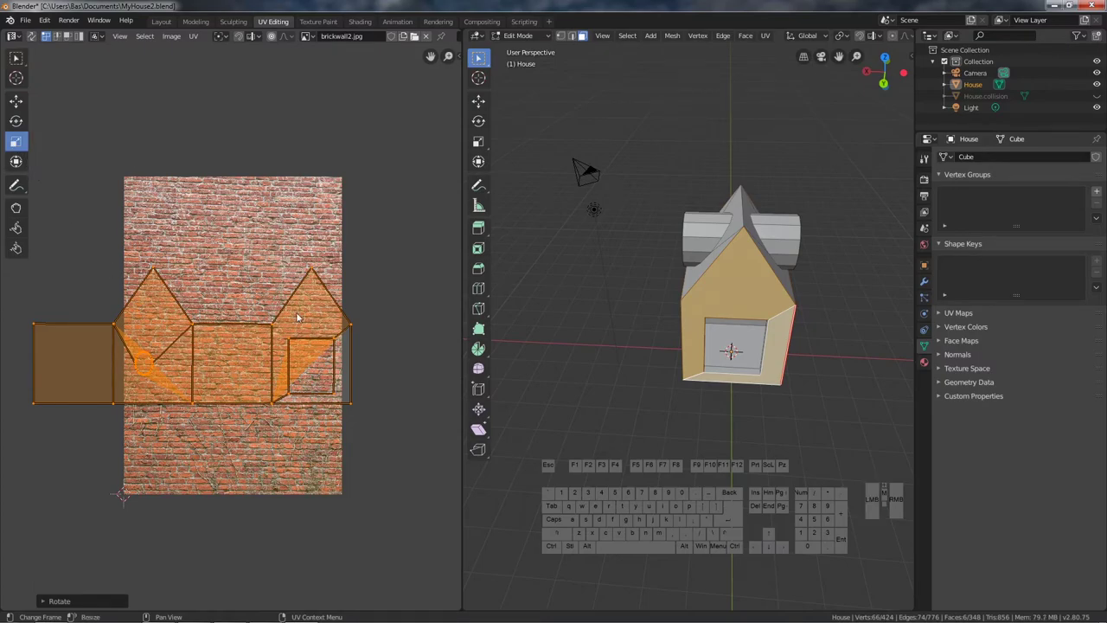
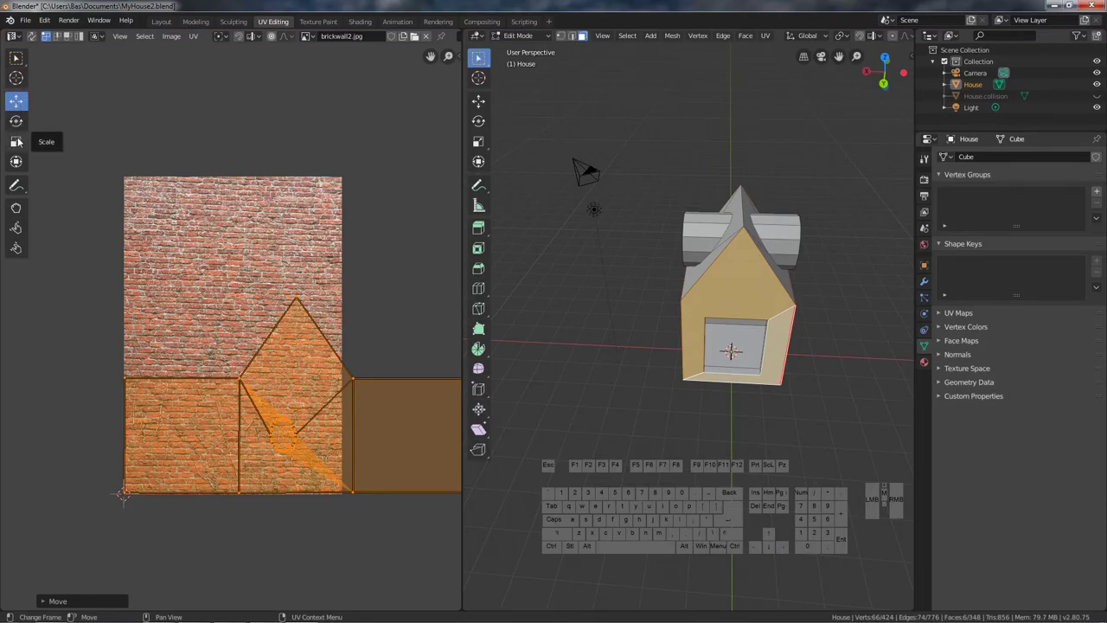
pyautogui.click(25, 142)
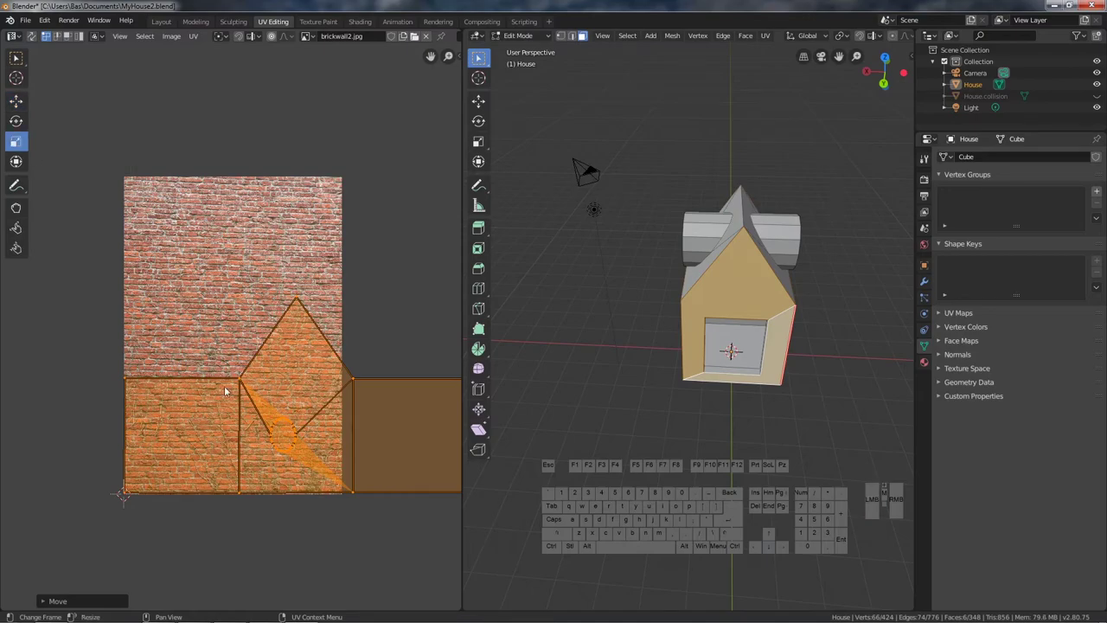
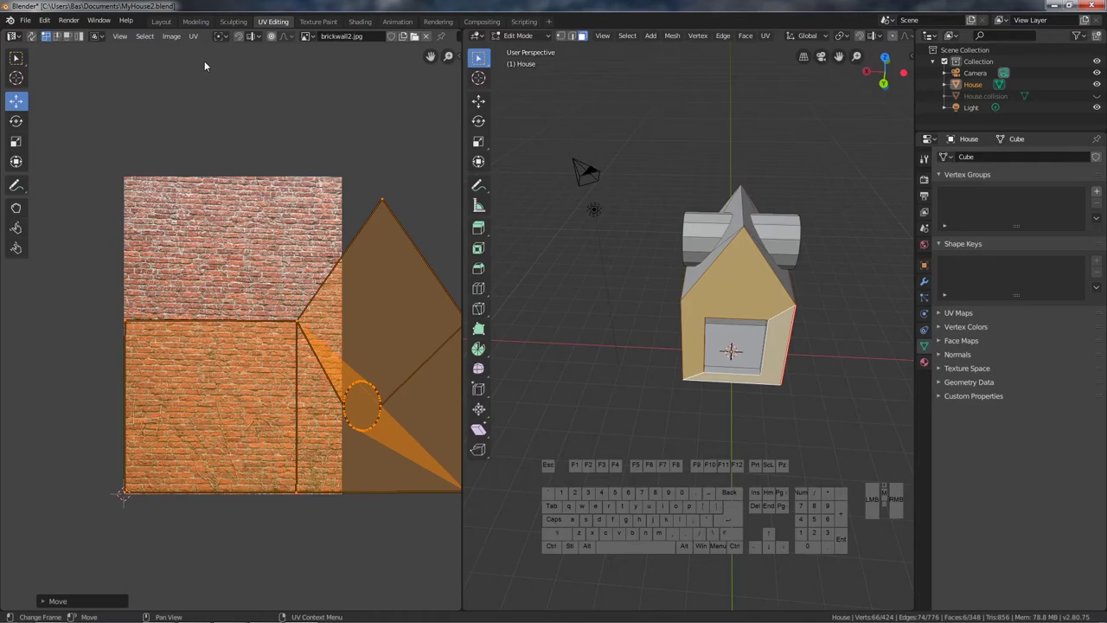
pyautogui.click(164, 27)
# - Orbit the house to inspect the bricks and doorway, then return to the wall UV layout
pyautogui.moveTo(494, 399); pyautogui.dragTo(678, 396)
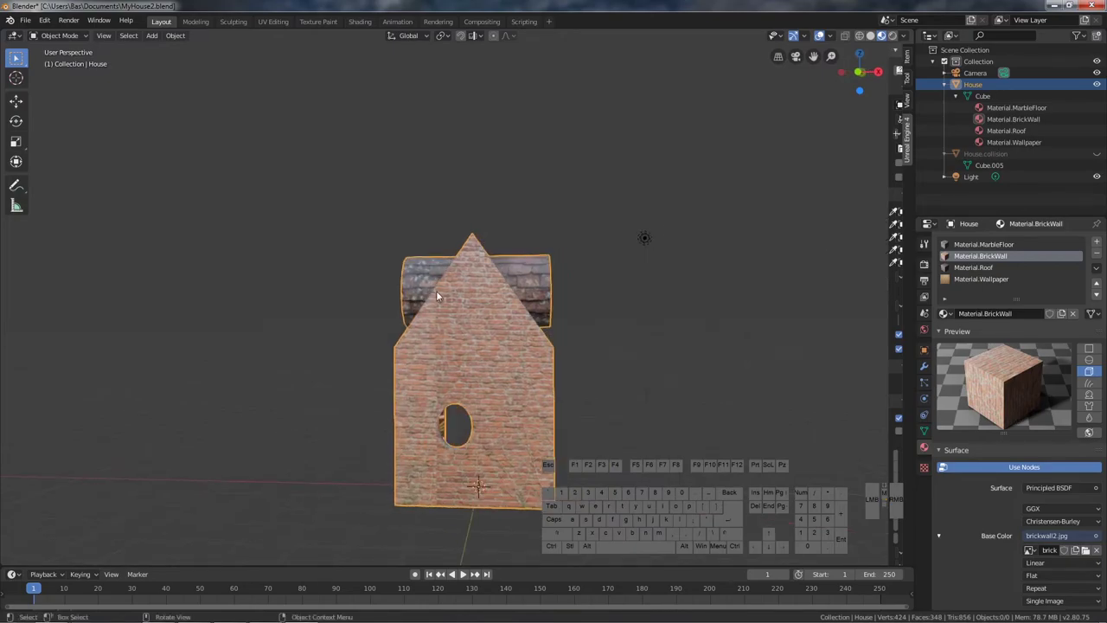
pyautogui.moveTo(576, 405); pyautogui.dragTo(497, 419)
pyautogui.moveTo(601, 442); pyautogui.dragTo(423, 434)
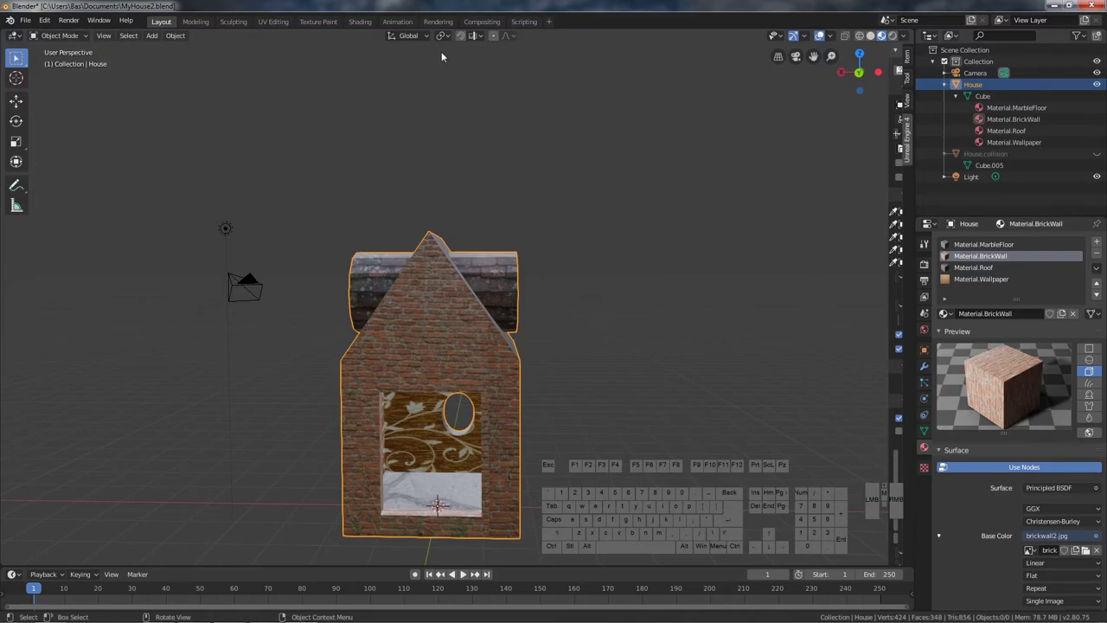
pyautogui.click(277, 23)
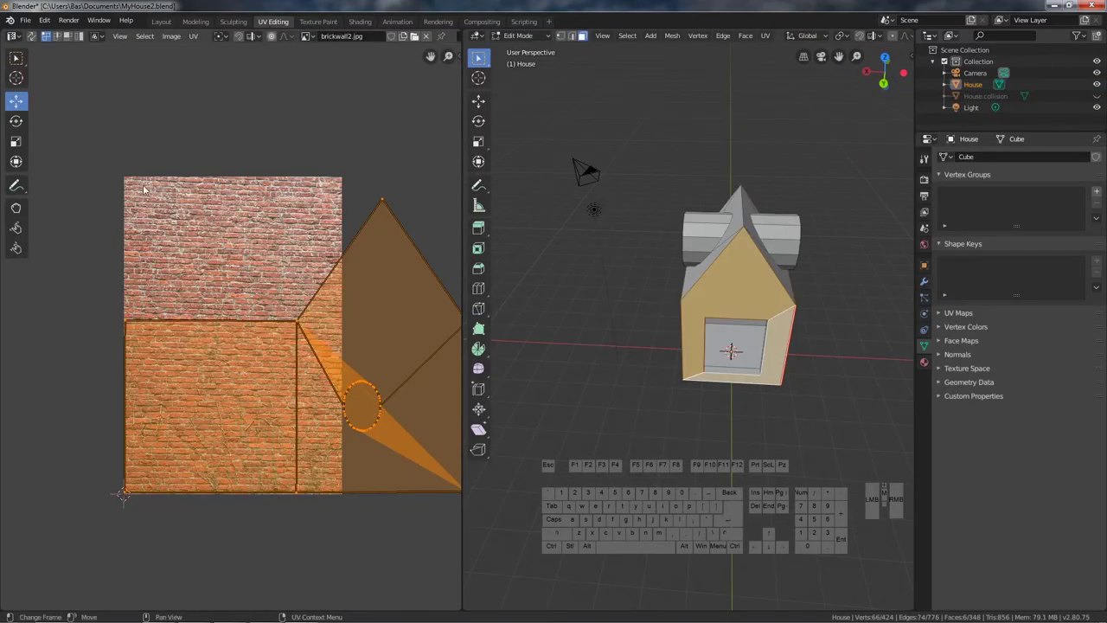
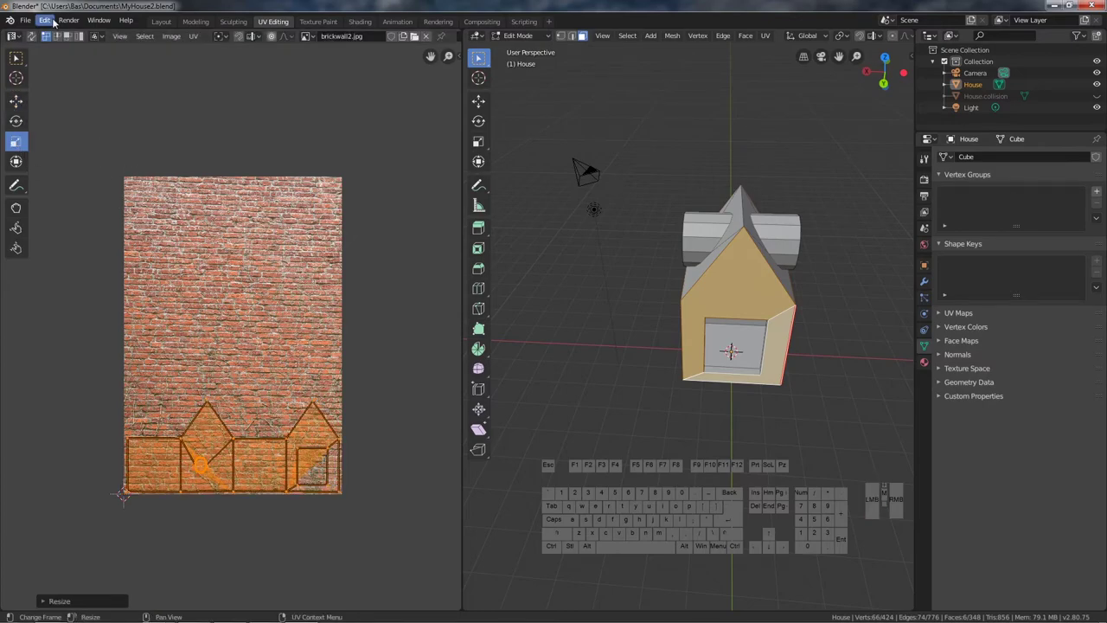
# - Return to Layout to check the larger bricks after shrinking the wall islands
pyautogui.click(167, 24)
# - Orbit the house to check brick size on the walls, chimney and gable
pyautogui.moveTo(481, 370); pyautogui.dragTo(534, 359)
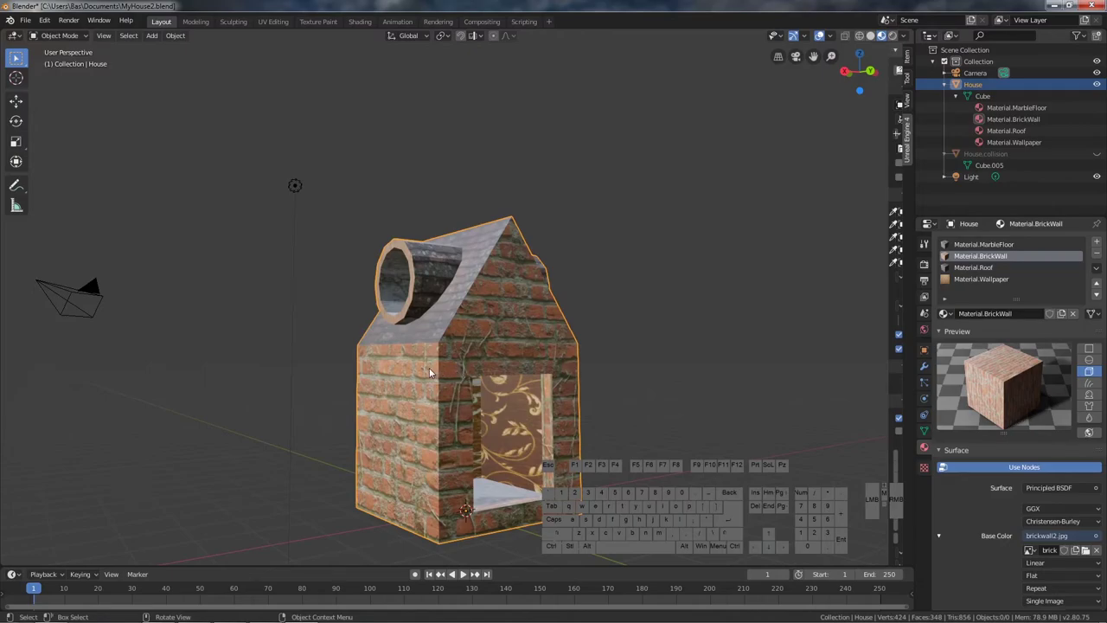
pyautogui.moveTo(423, 408); pyautogui.dragTo(779, 407)
pyautogui.moveTo(530, 415); pyautogui.dragTo(597, 417)
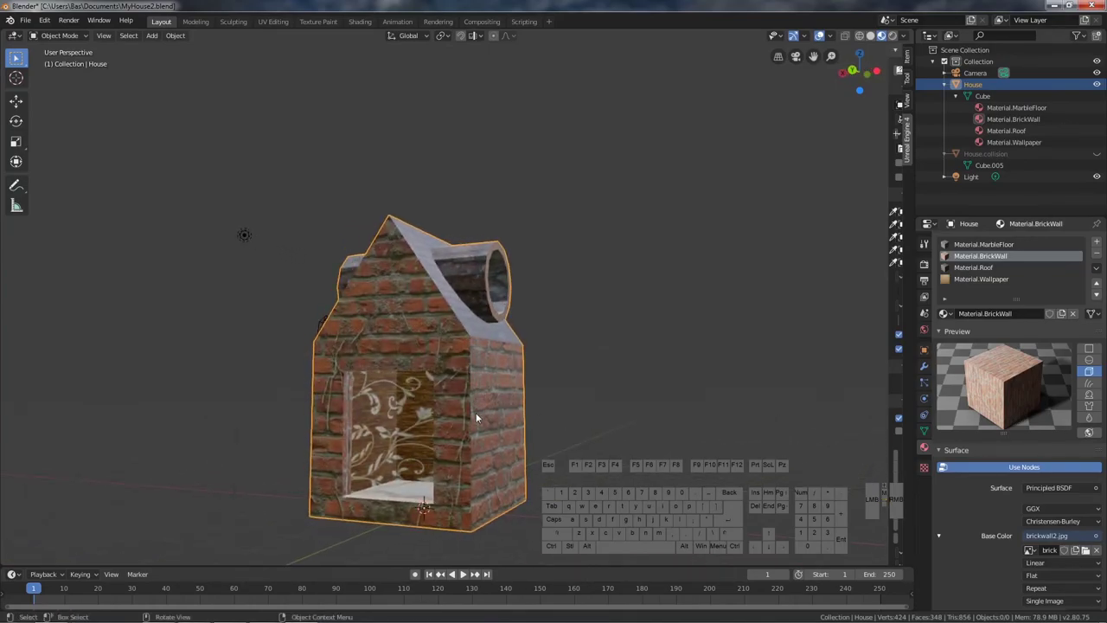
pyautogui.moveTo(530, 389); pyautogui.dragTo(509, 413)
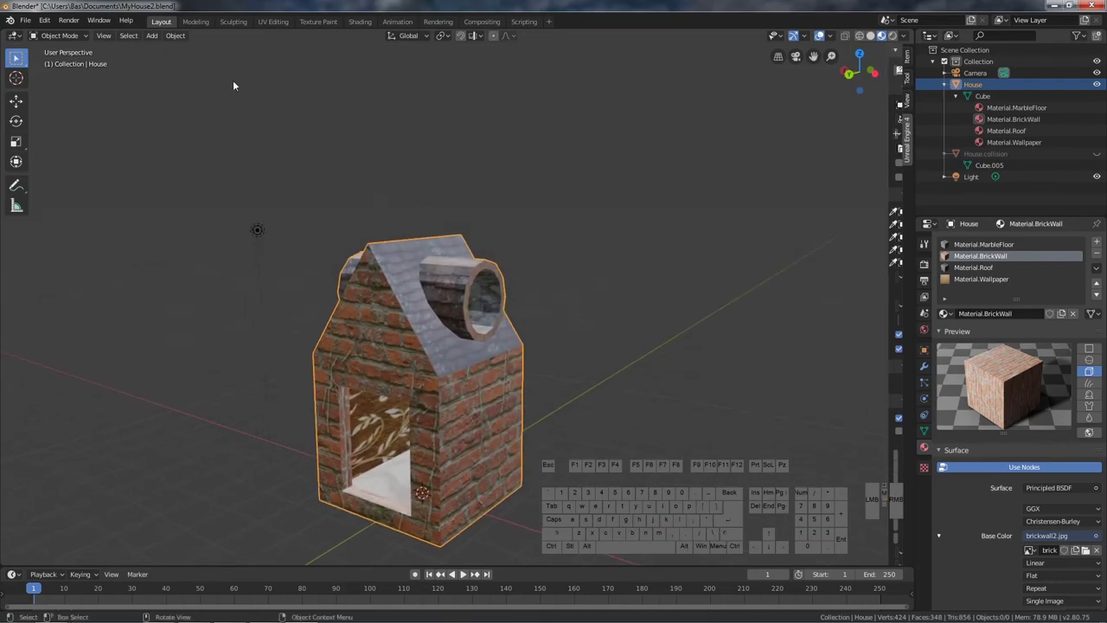
# - Review the interaction modes and stay in Object Mode for the gable wall
pyautogui.click(61, 34)
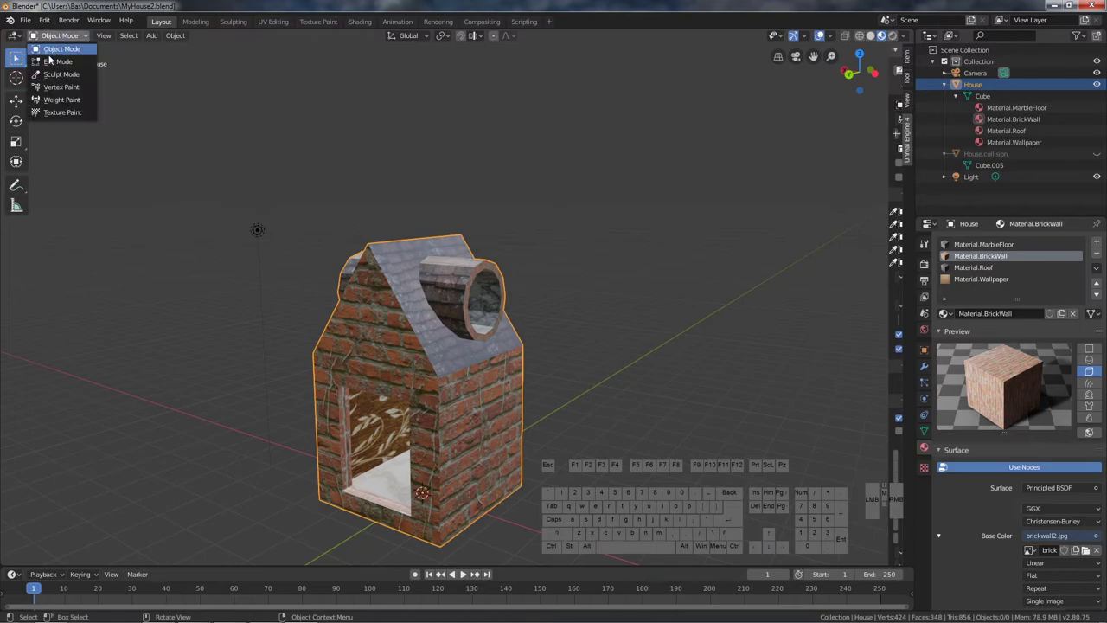
pyautogui.click(64, 39)
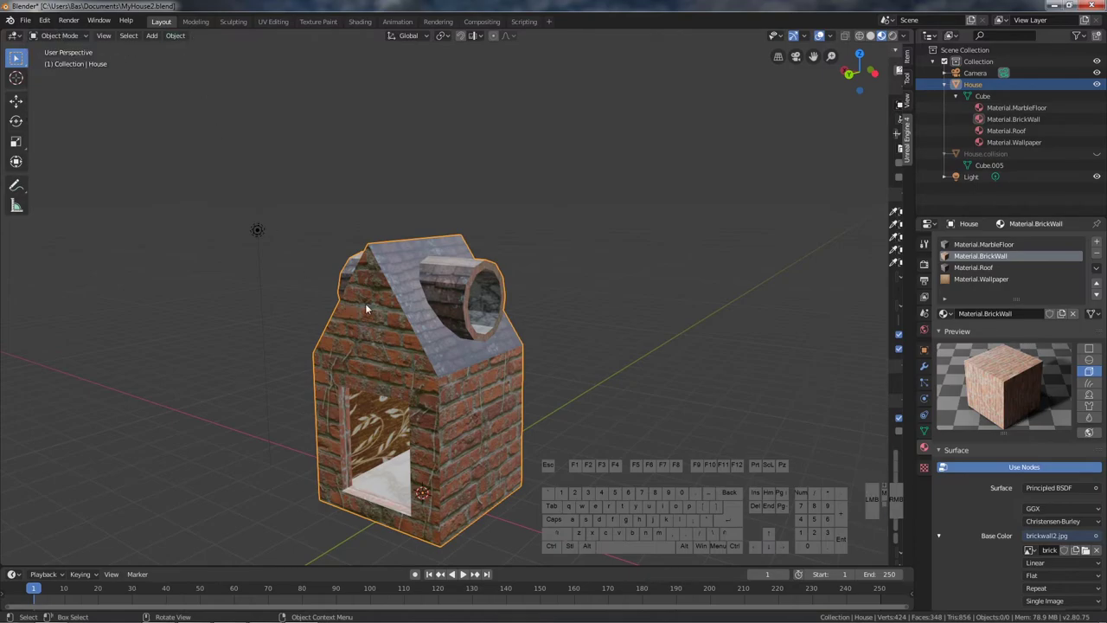
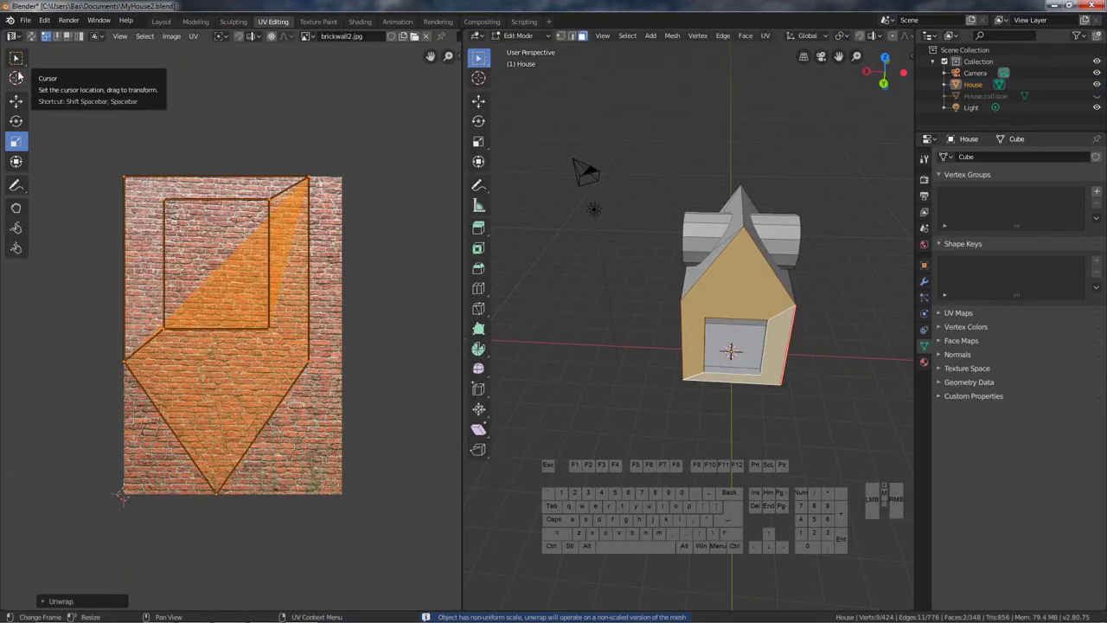
# - Rotate the gable wall island 180 degrees upright, then orbit to see the side wall
pyautogui.press('r')
pyautogui.press('1')
pyautogui.press('8')
pyautogui.press('0')
pyautogui.press('Return')
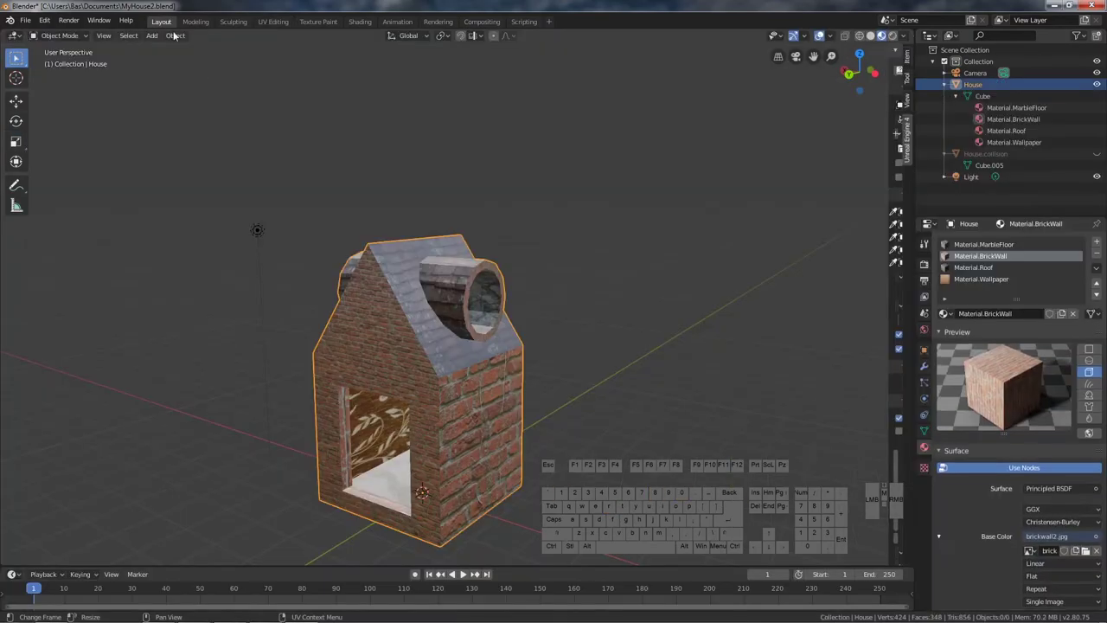
pyautogui.moveTo(419, 428); pyautogui.dragTo(528, 403)
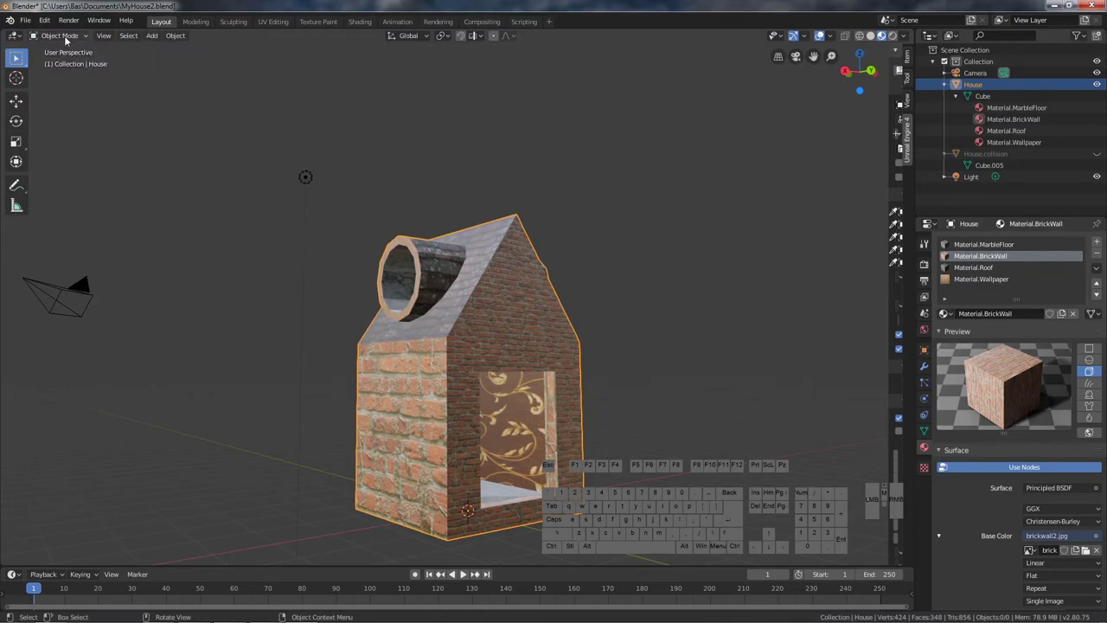
# - Mirror the side wall UV island on one axis, then undo it
pyautogui.click(69, 38)
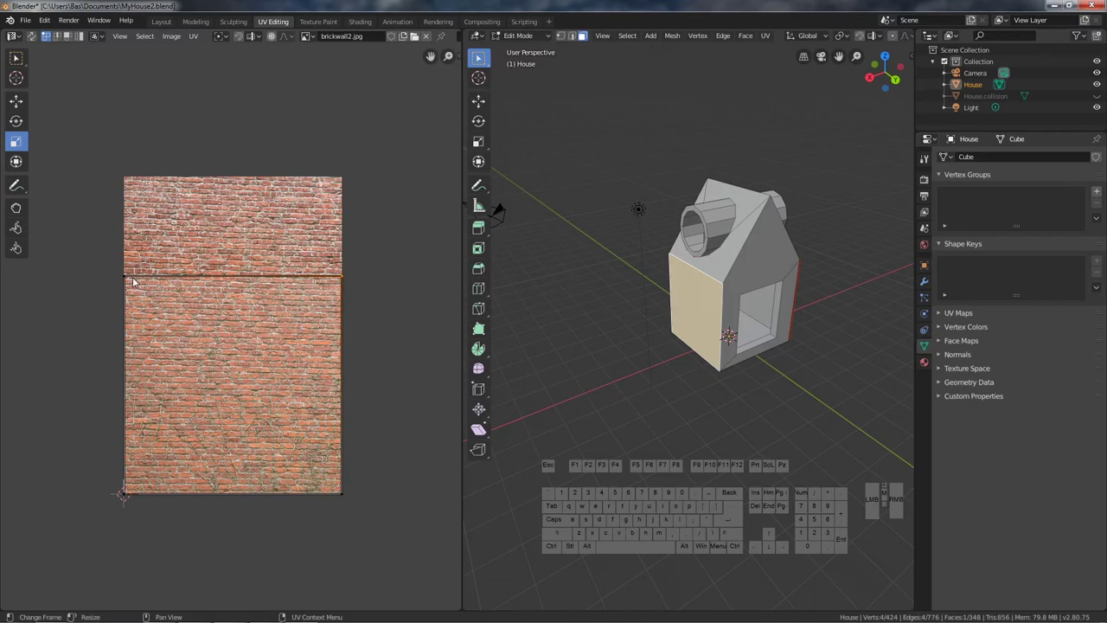
pyautogui.click(128, 278)
pyautogui.click(132, 490)
pyautogui.rightClick(215, 394)
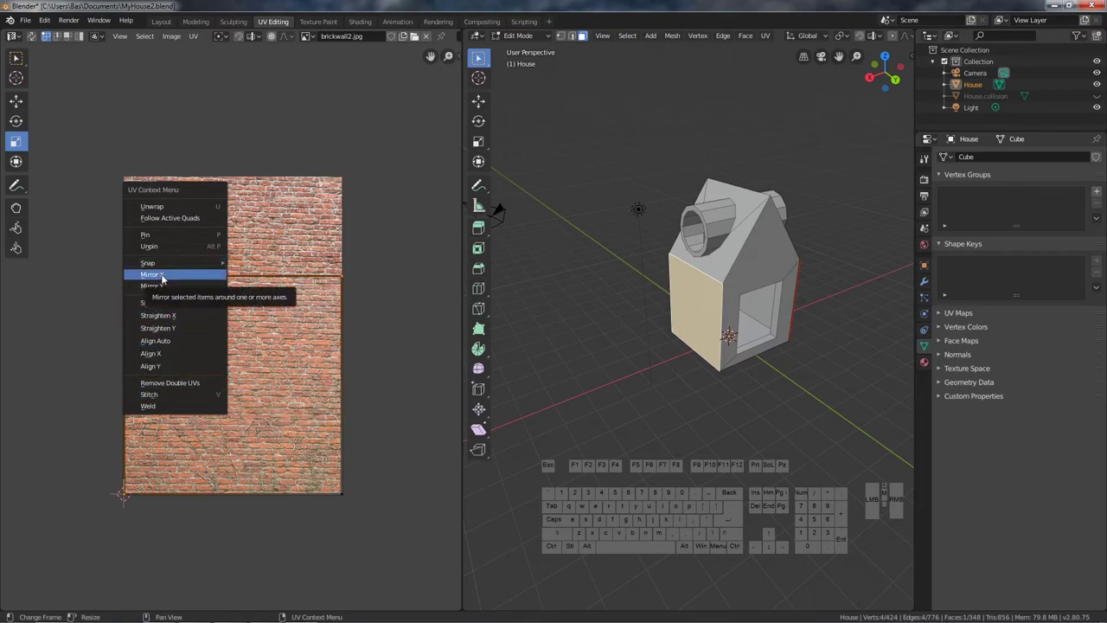
pyautogui.click(168, 275)
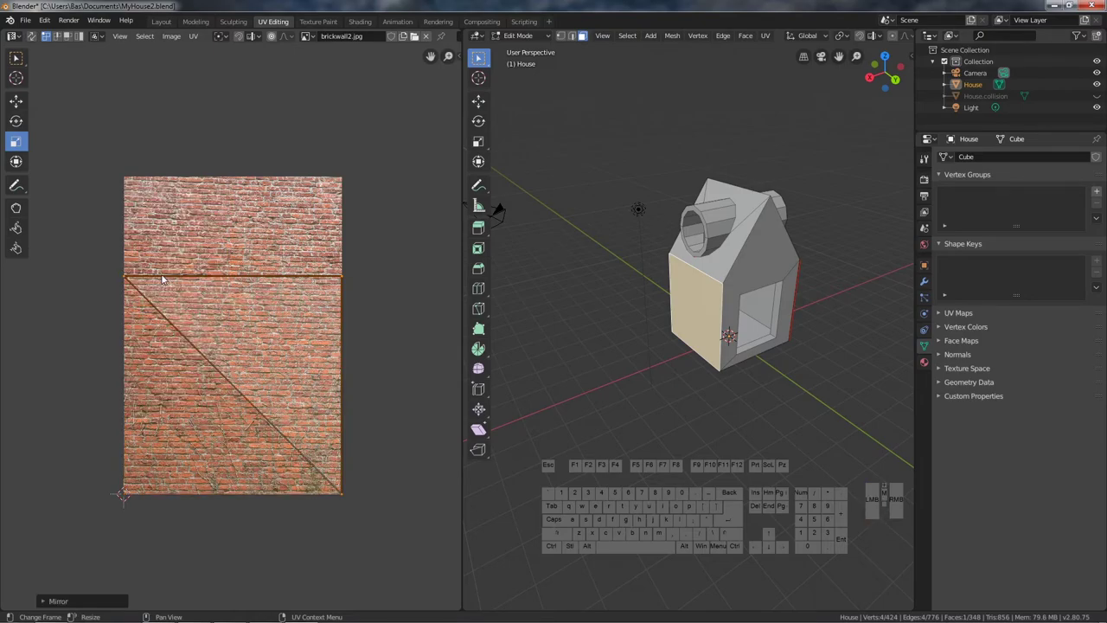
pyautogui.press('ctrl+z')
# - Mirror the side wall island along the other axis and check the bricks in Layout
pyautogui.click(346, 495)
pyautogui.rightClick(292, 412)
pyautogui.click(267, 414)
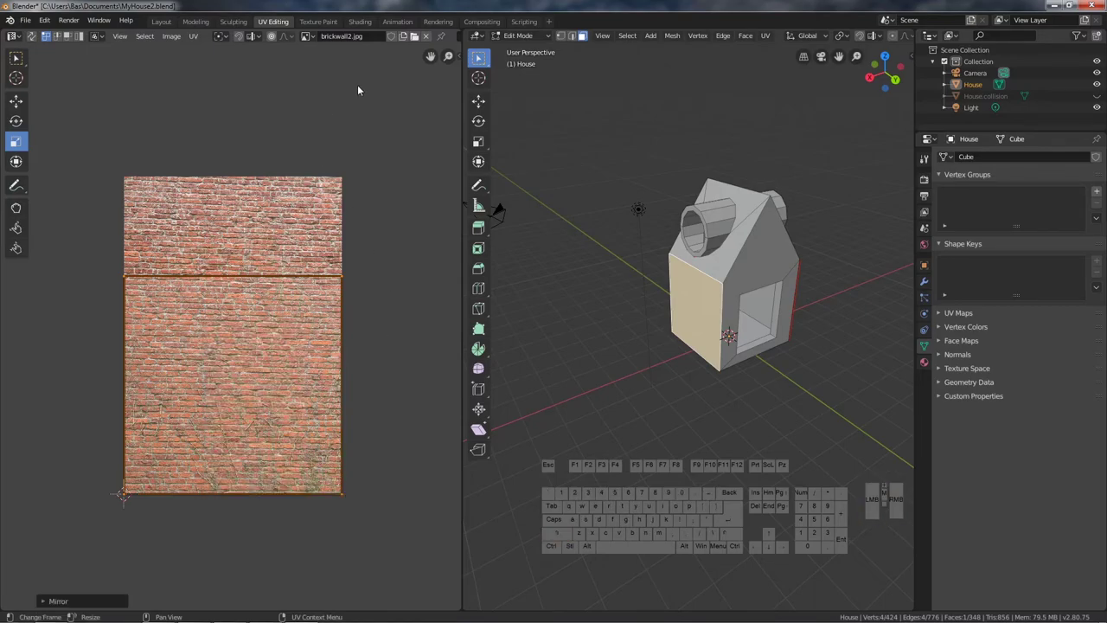
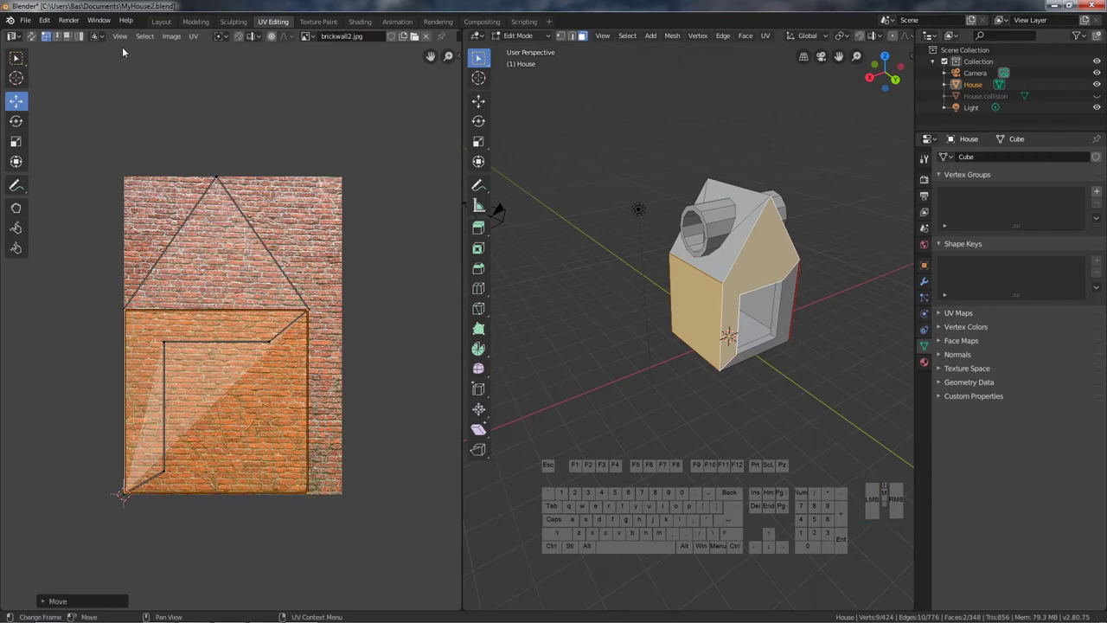
pyautogui.click(165, 23)
pyautogui.scroll(3)
# - Orbit the house to confirm matching brick sizes on gable and side walls
pyautogui.middleClick(505, 419)
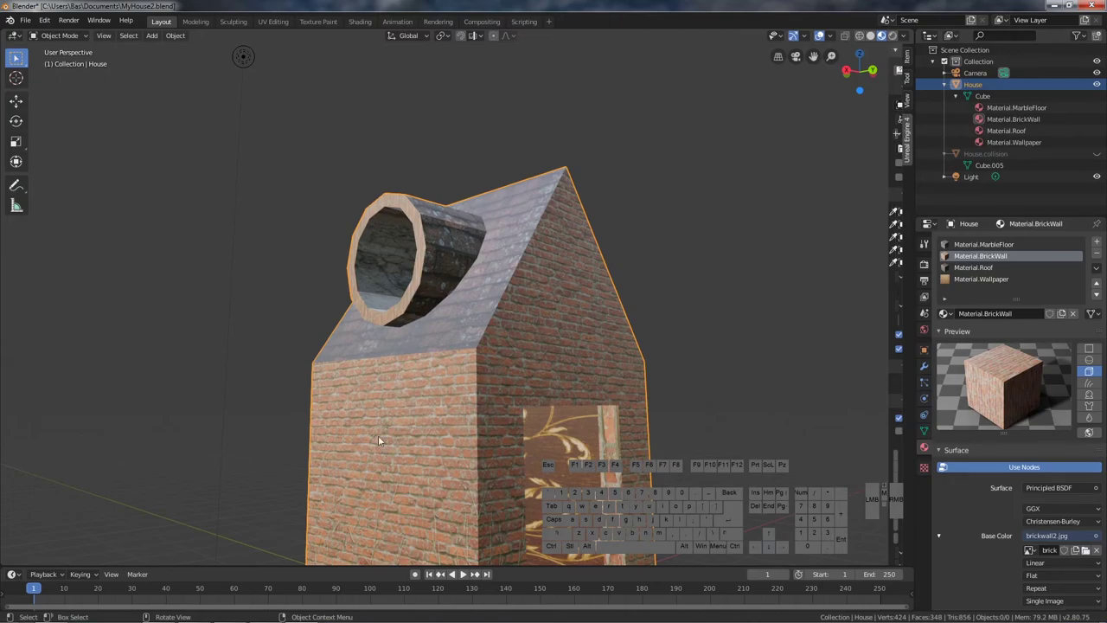
pyautogui.scroll(-3)
pyautogui.moveTo(516, 485); pyautogui.dragTo(516, 471)
pyautogui.moveTo(421, 438); pyautogui.dragTo(553, 444)
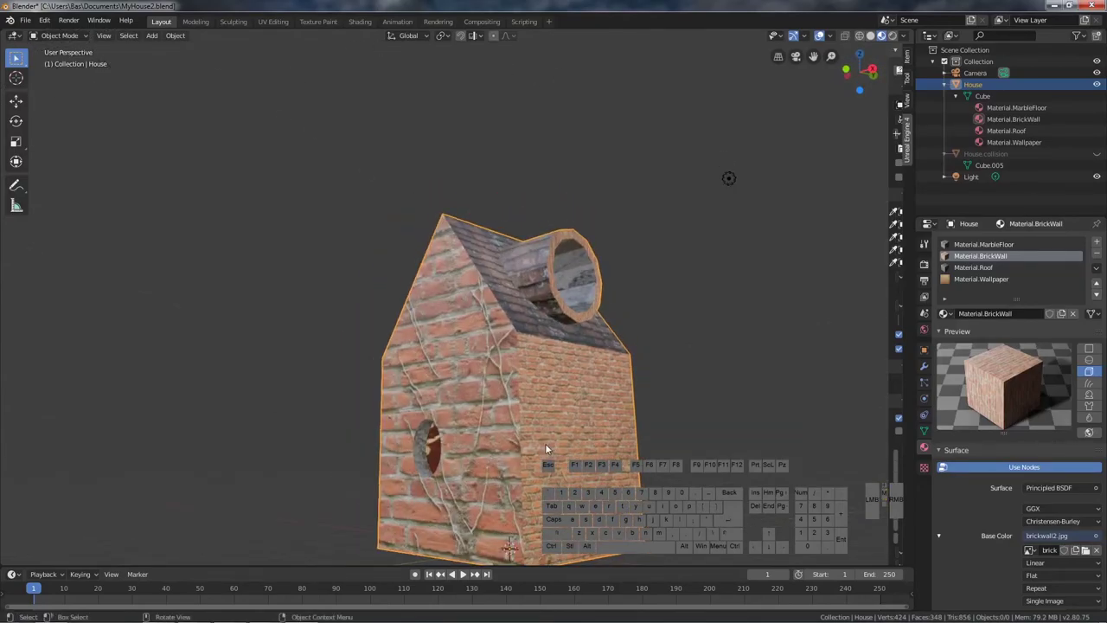
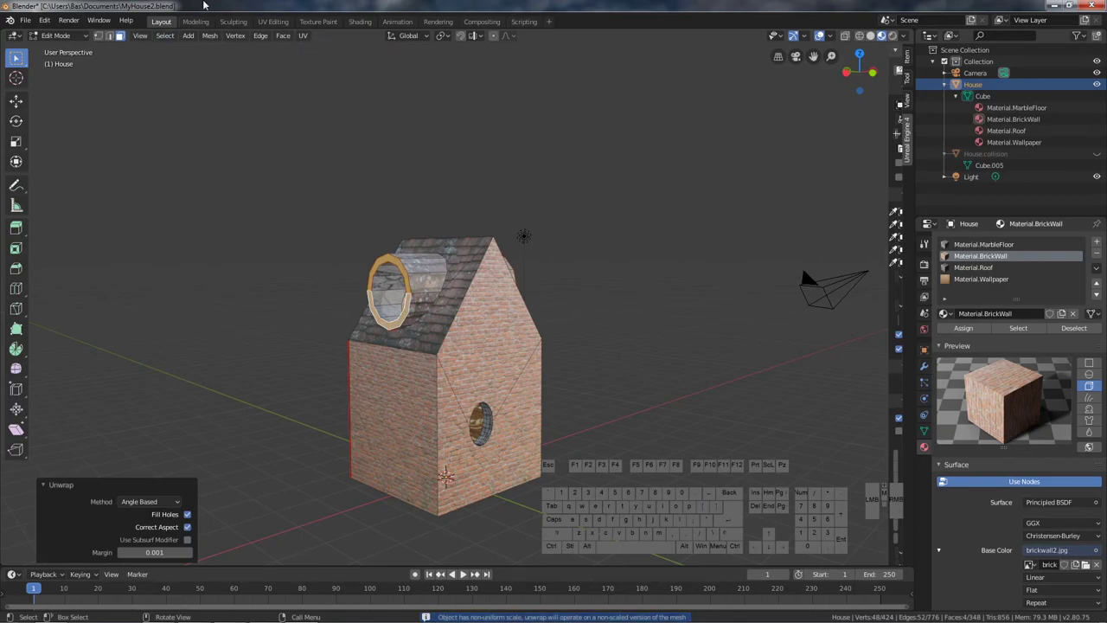
# - Show the round window rim's UV islands over the brick image in UV Editing
pyautogui.click(281, 21)
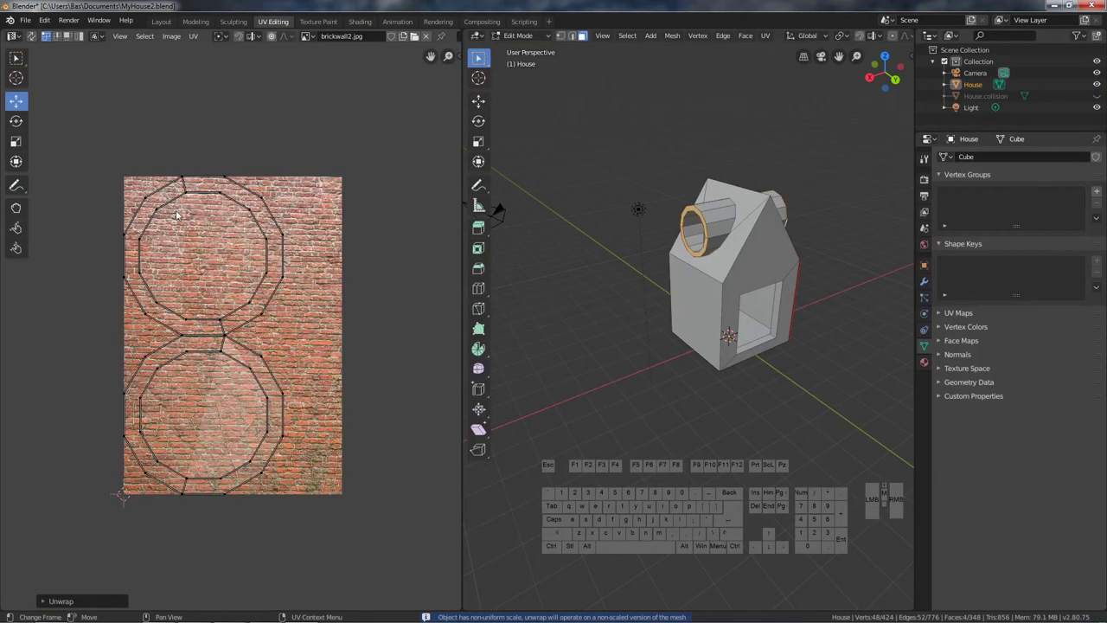
pyautogui.scroll(3)
pyautogui.scroll(-3)
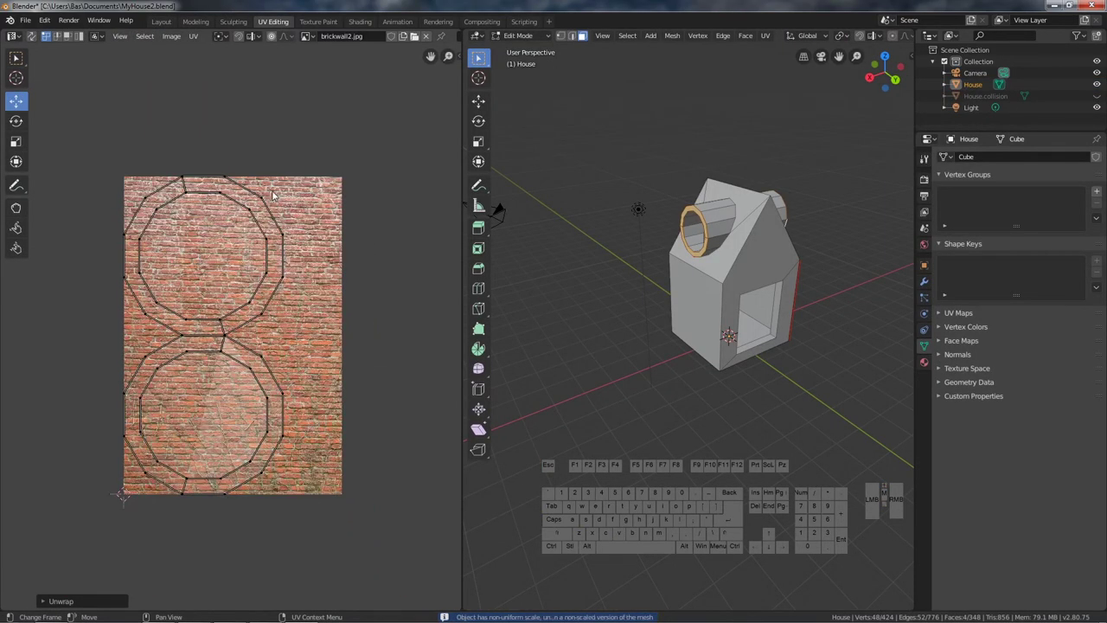
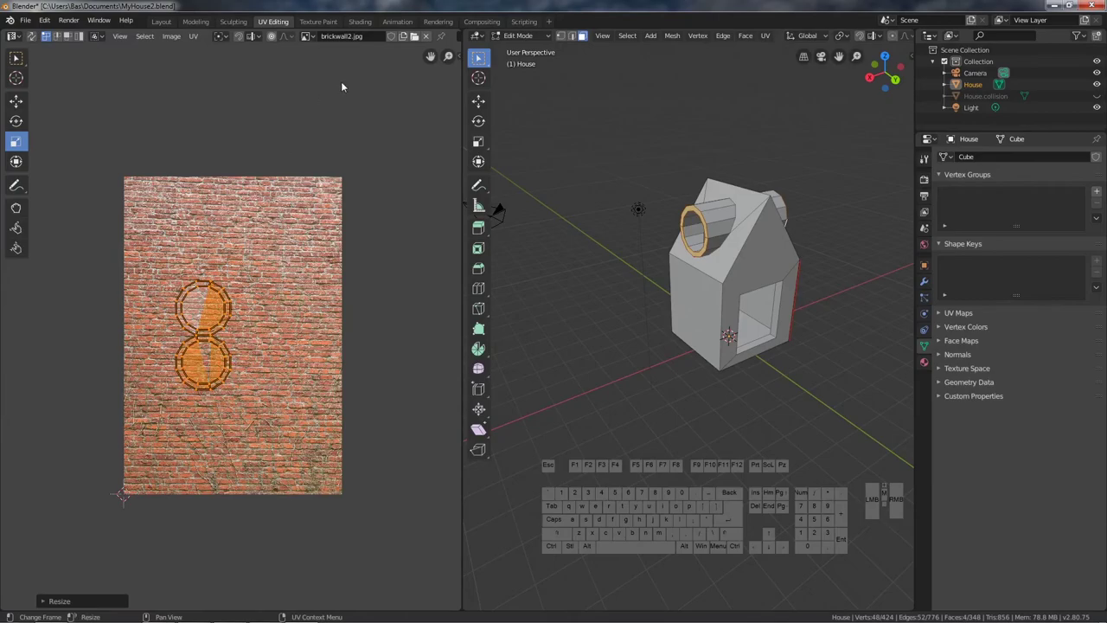
# - Check the rim texture facing the round window in Layout, then return to the UV layout
pyautogui.click(162, 23)
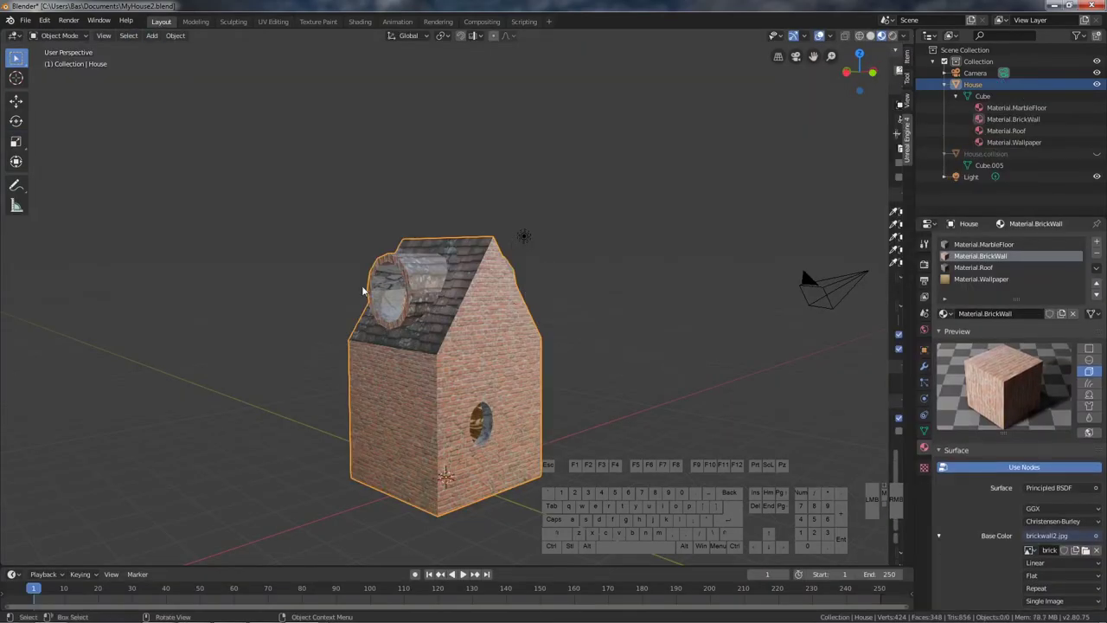
pyautogui.moveTo(374, 292); pyautogui.dragTo(443, 284)
pyautogui.scroll(3)
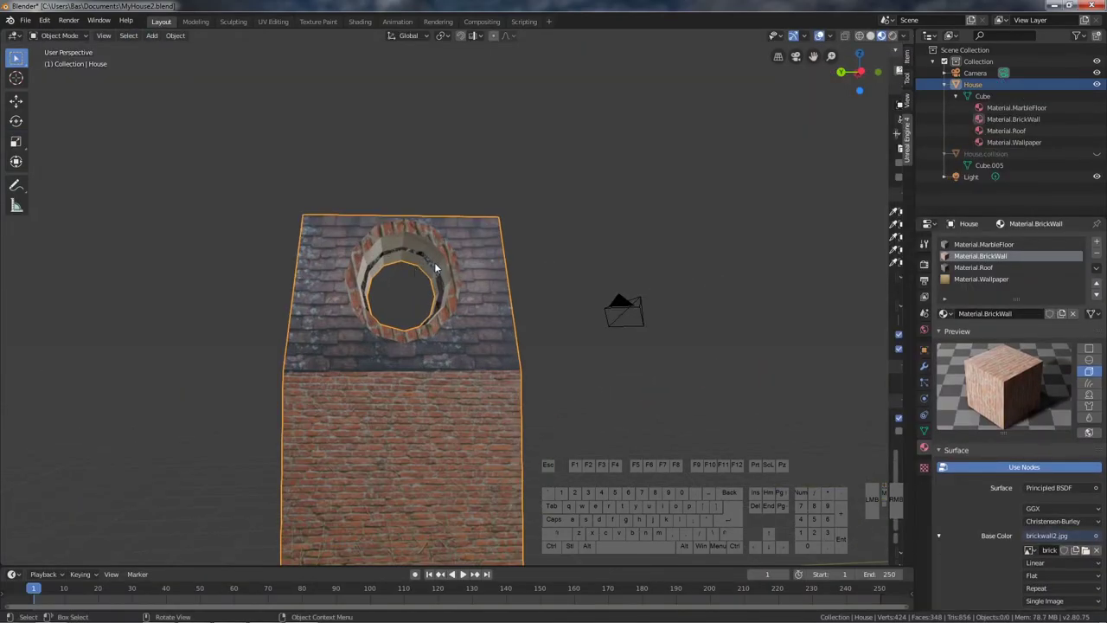
pyautogui.click(275, 23)
# - Resize the rim islands, enlarging them, checking the window bricks in Layout between edits
pyautogui.moveTo(221, 299); pyautogui.dragTo(216, 320)
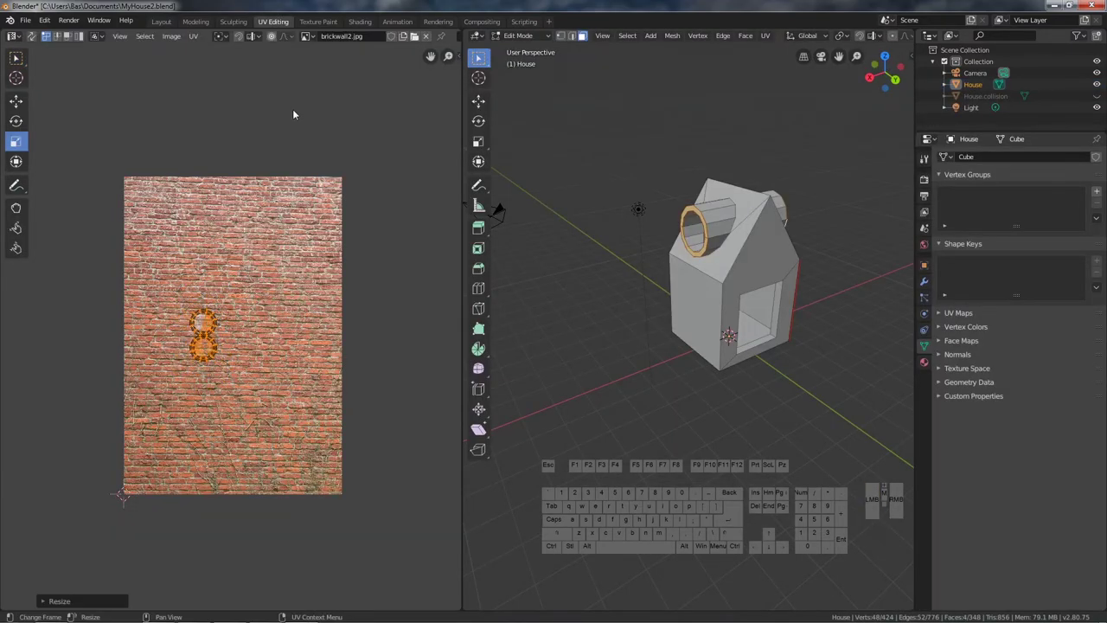
pyautogui.click(167, 26)
pyautogui.click(283, 24)
pyautogui.moveTo(220, 314); pyautogui.dragTo(418, 169)
pyautogui.click(167, 26)
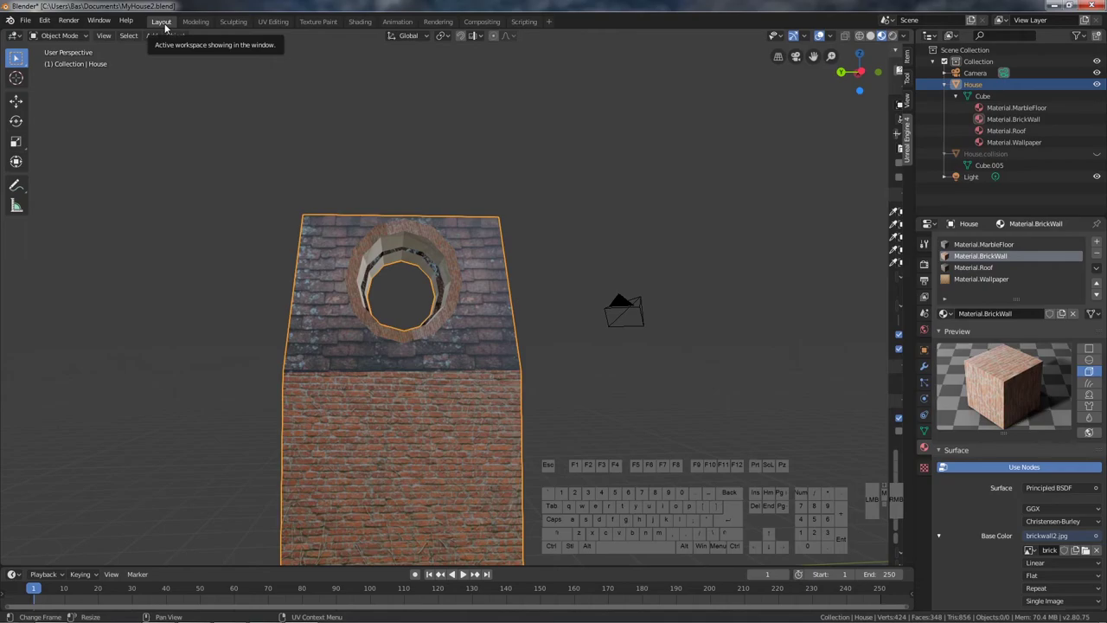
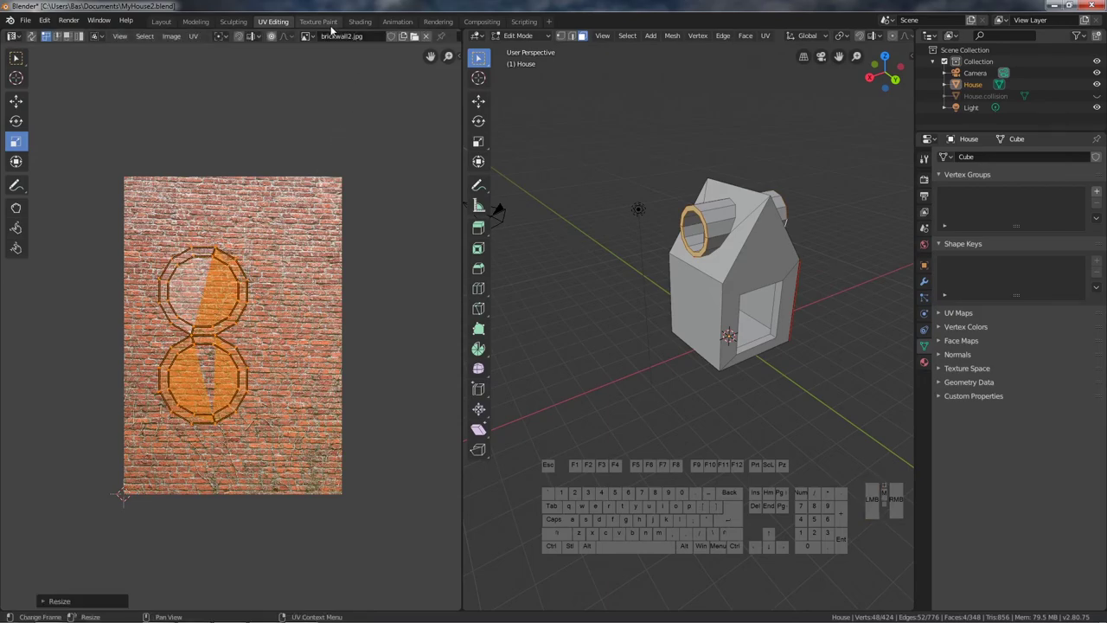
pyautogui.click(167, 21)
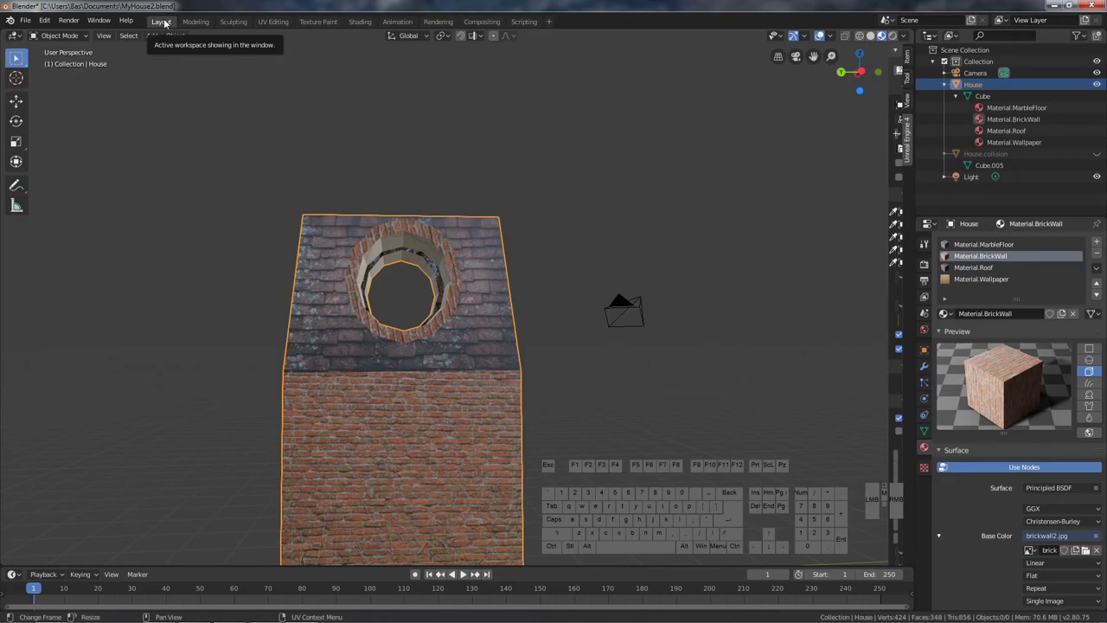
pyautogui.click(264, 23)
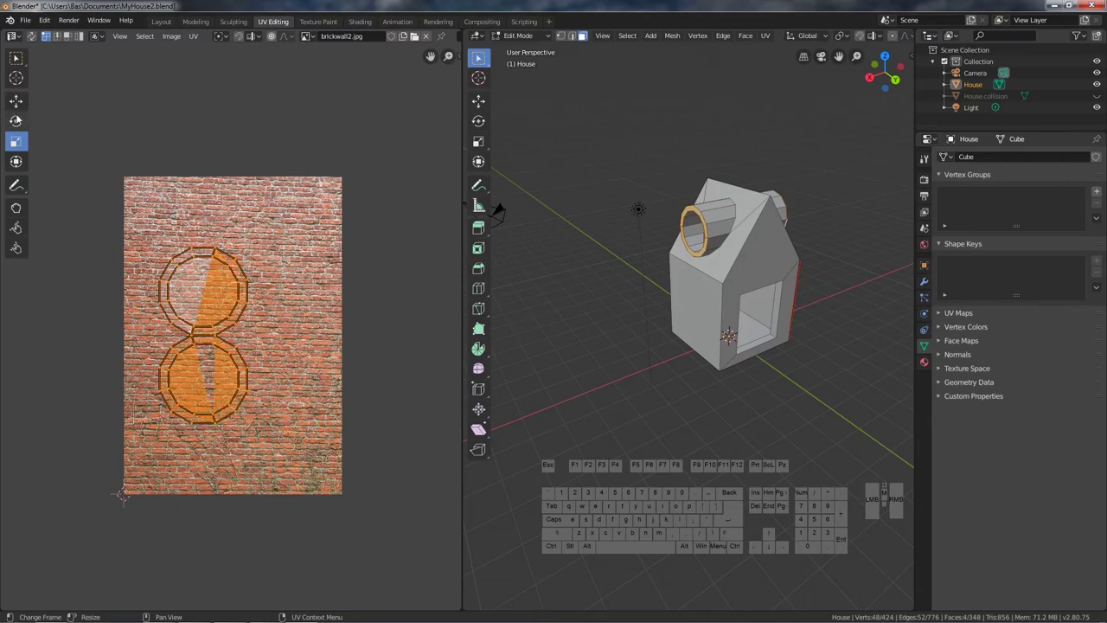
# - Rotate the rim islands 90 degrees and inspect the bricks on the chimney window
pyautogui.press('r')
pyautogui.press('9')
pyautogui.press('0')
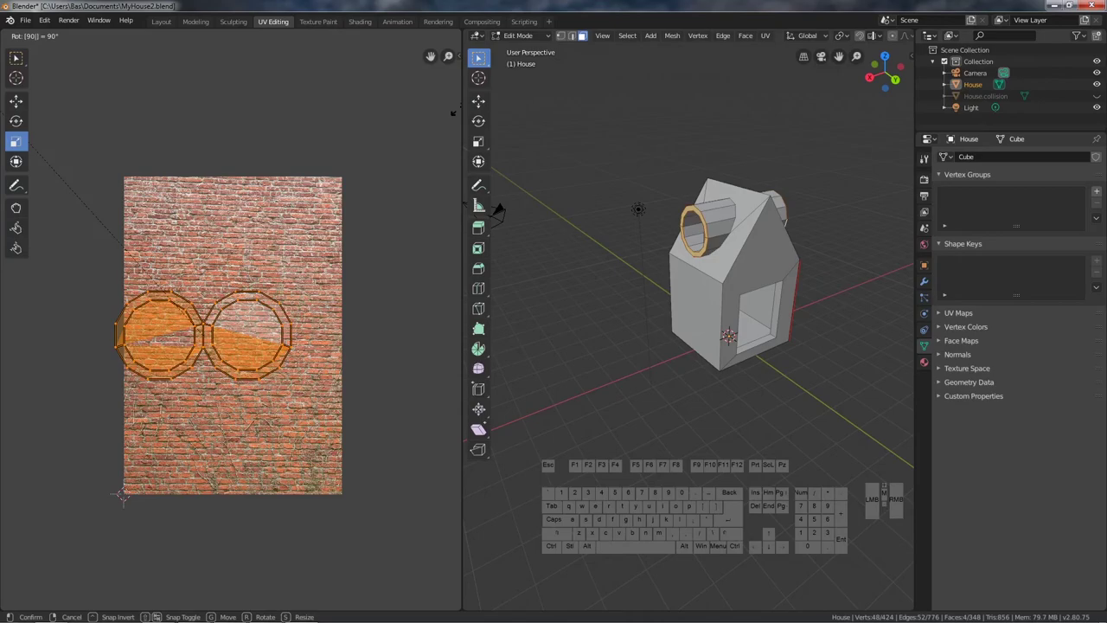
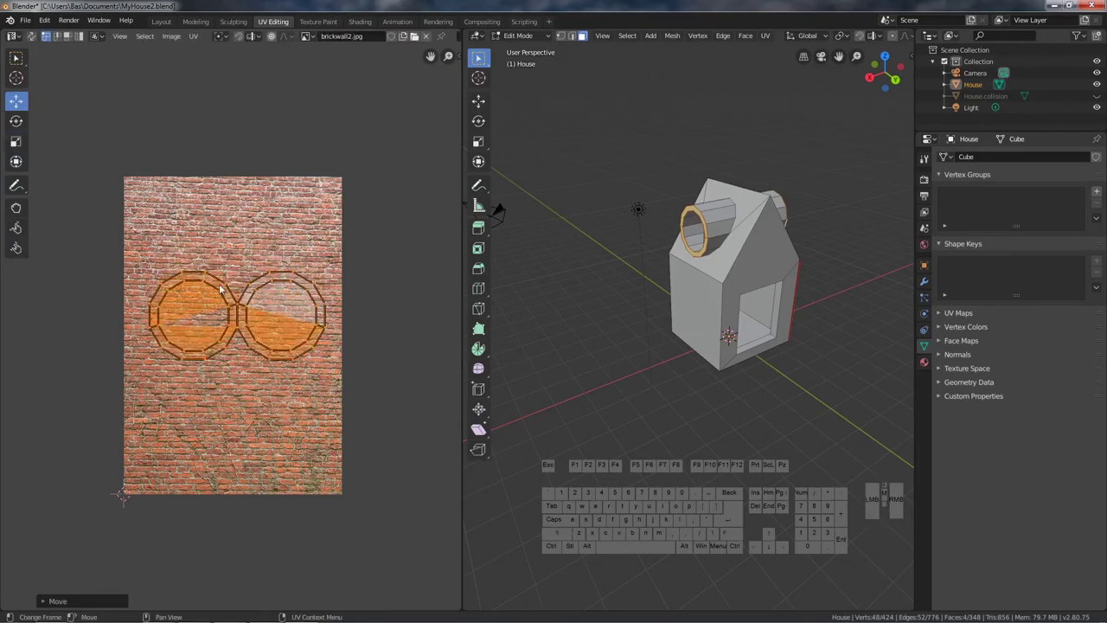
pyautogui.click(160, 24)
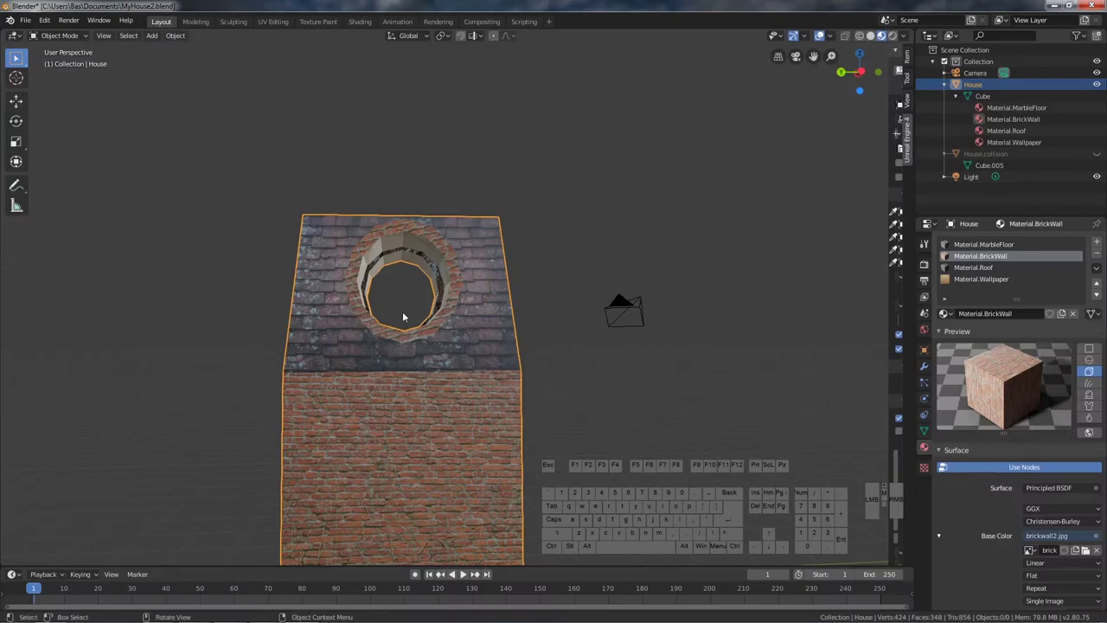
pyautogui.moveTo(435, 274); pyautogui.dragTo(429, 295)
# - Return to the UV layout and undo the last change on the window ring UVs
pyautogui.click(277, 24)
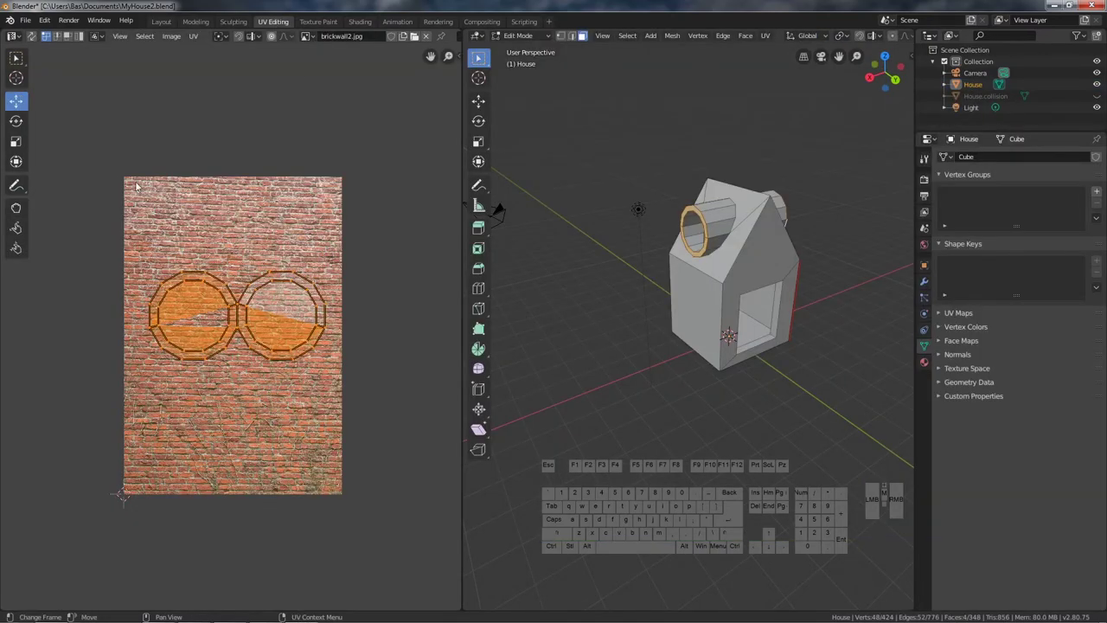
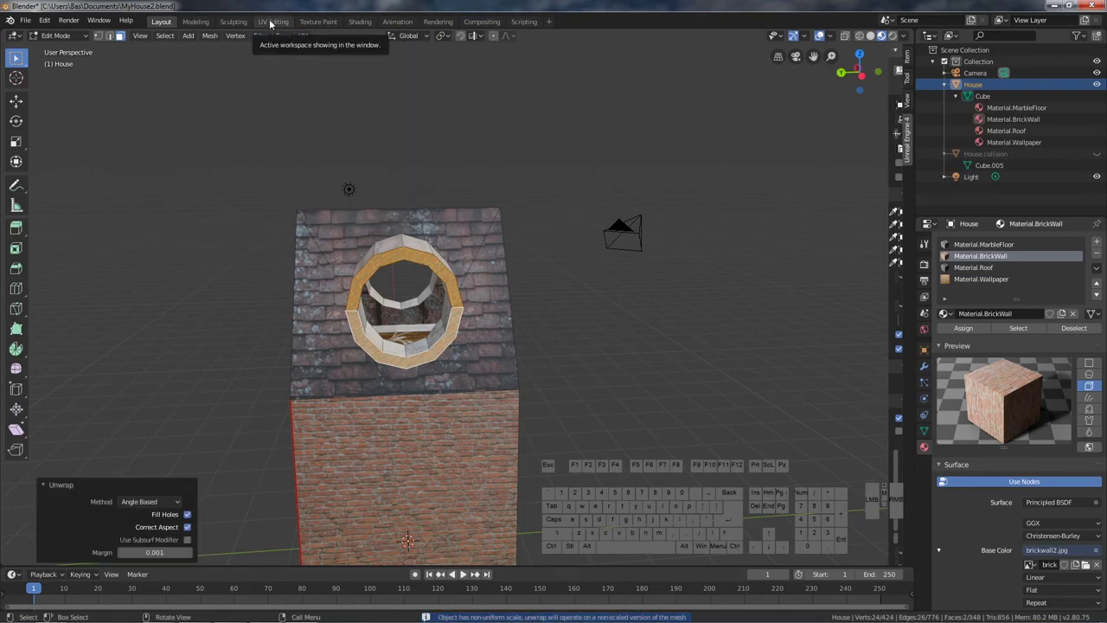
pyautogui.press('ctrl+z')
# - Inspect the unwrapped window ring island and the window from another angle
pyautogui.click(284, 23)
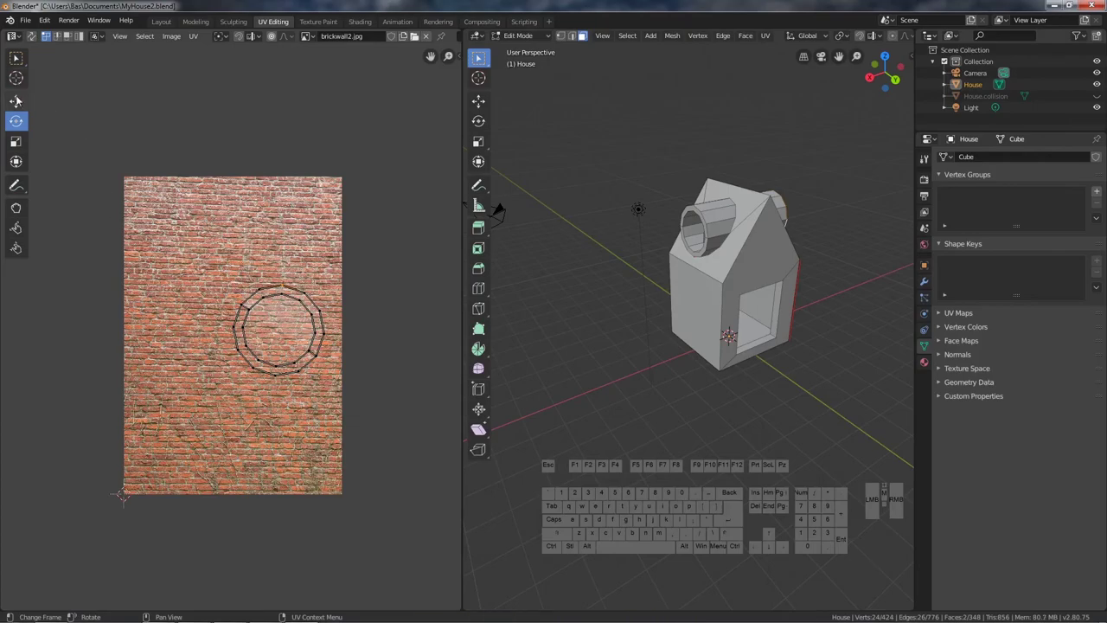
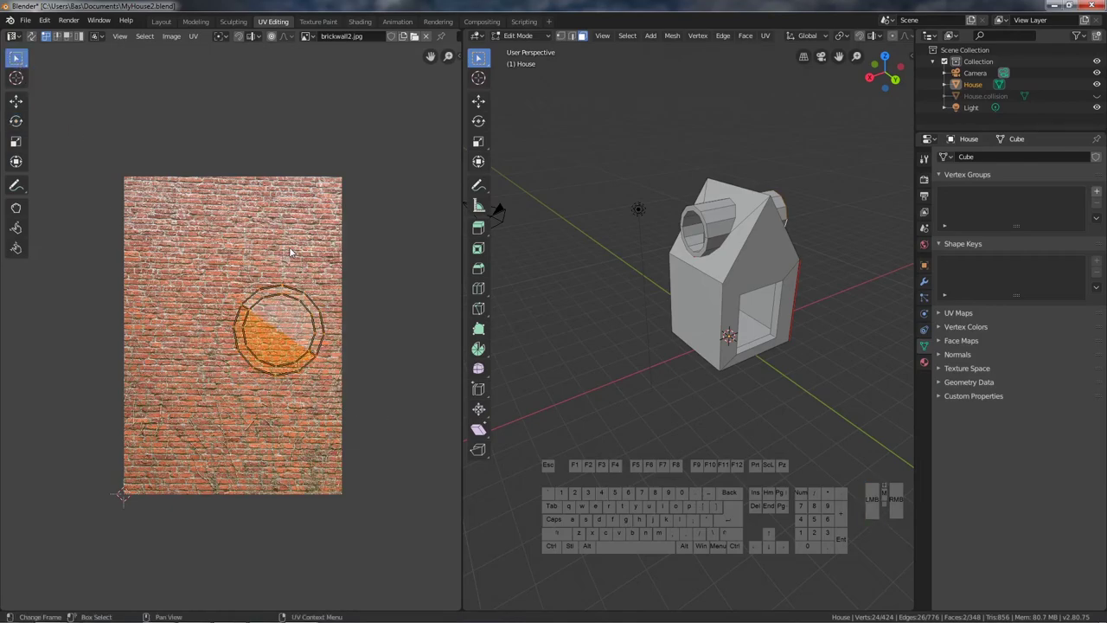
pyautogui.press('r')
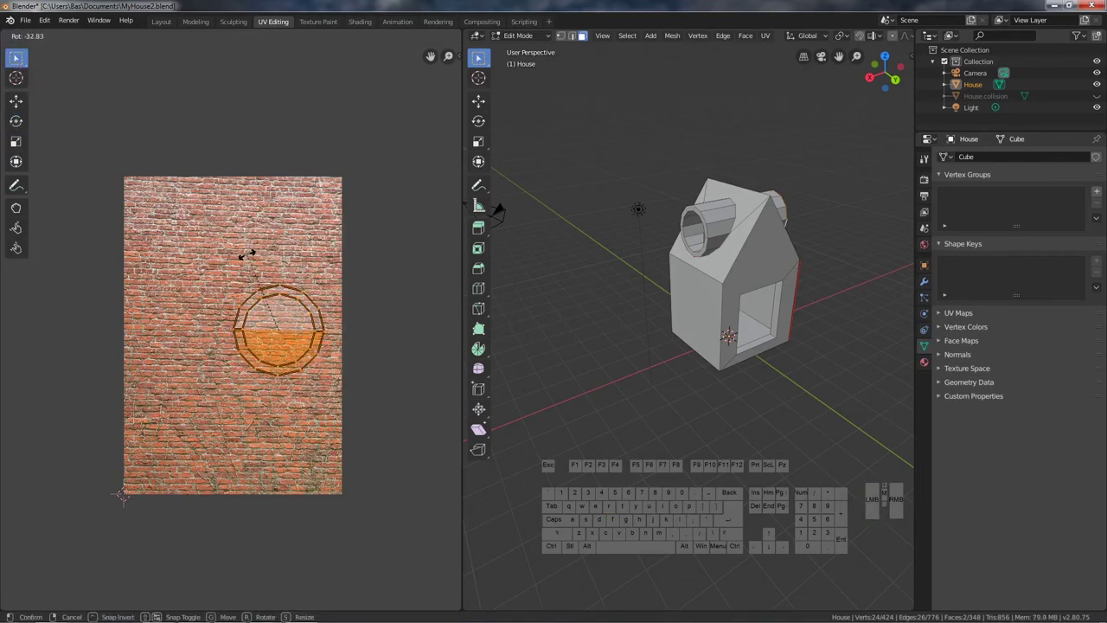
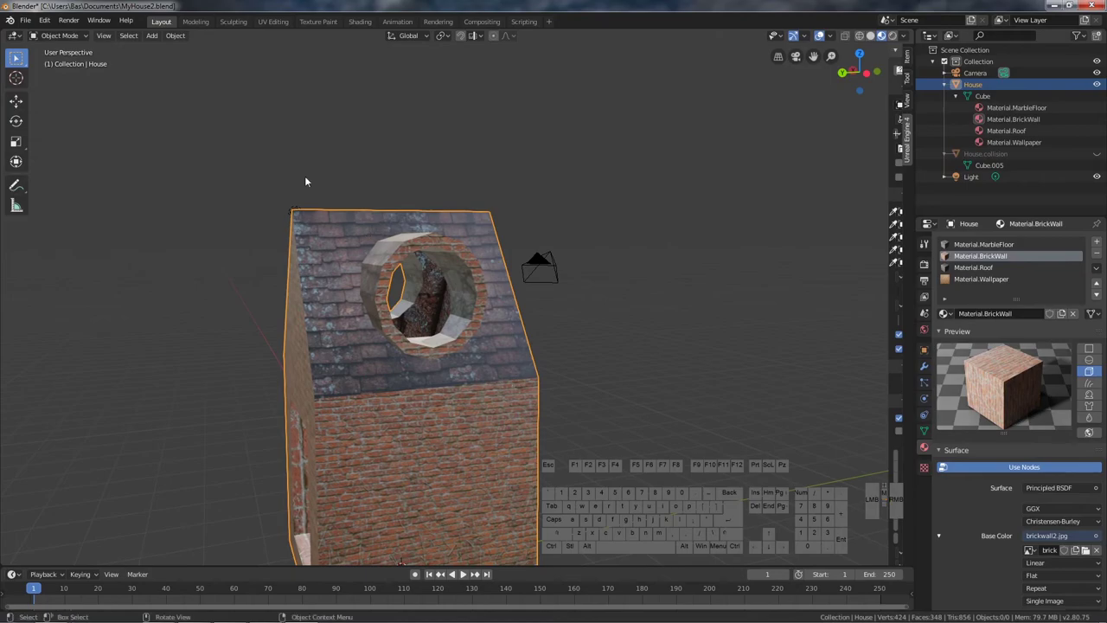
pyautogui.moveTo(303, 243); pyautogui.dragTo(244, 241)
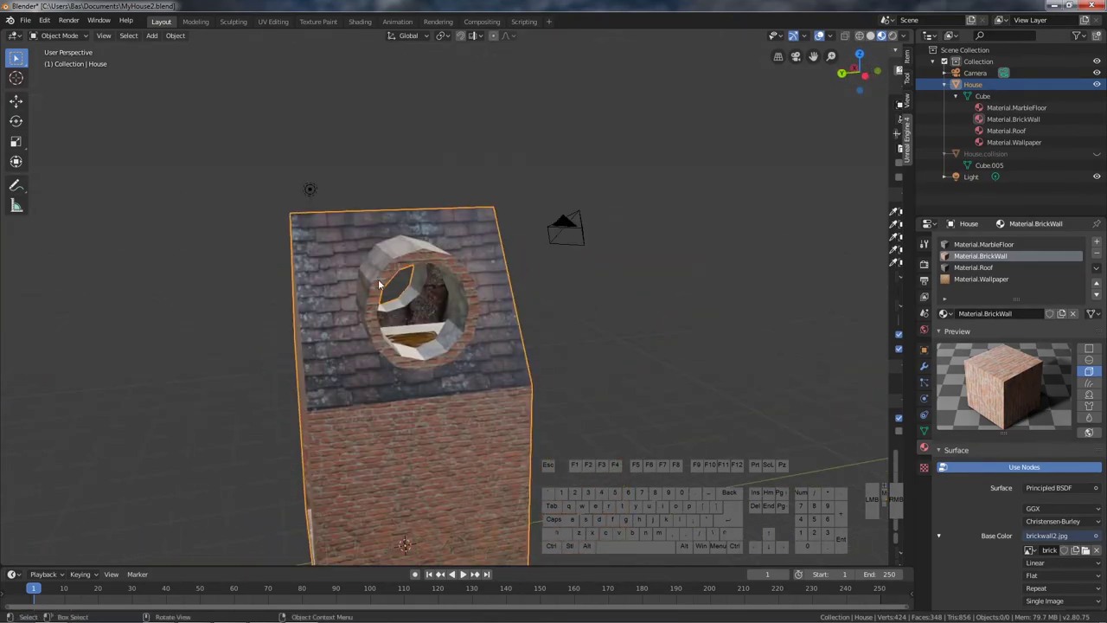
pyautogui.click(275, 19)
# - Rotate the window ring island 180 degrees over the brick image and check it in the scene
pyautogui.press('r')
pyautogui.press('1')
pyautogui.press('2')
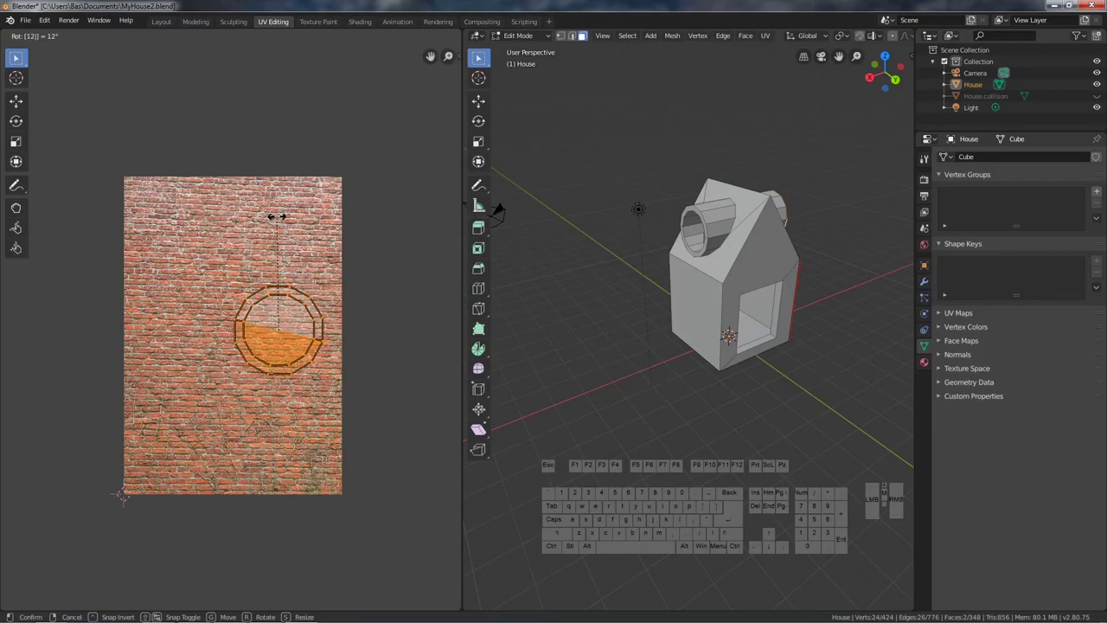
pyautogui.press('BackSpace')
pyautogui.press('BackSpace')
pyautogui.press('1')
pyautogui.press('8')
pyautogui.press('0')
pyautogui.press('Return')
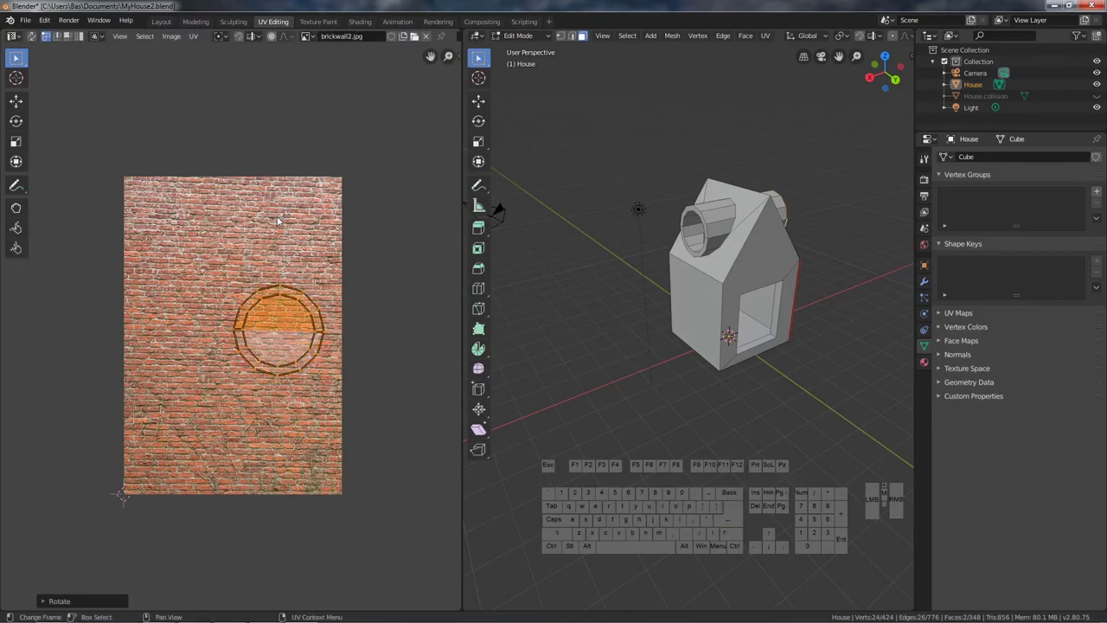
pyautogui.click(166, 23)
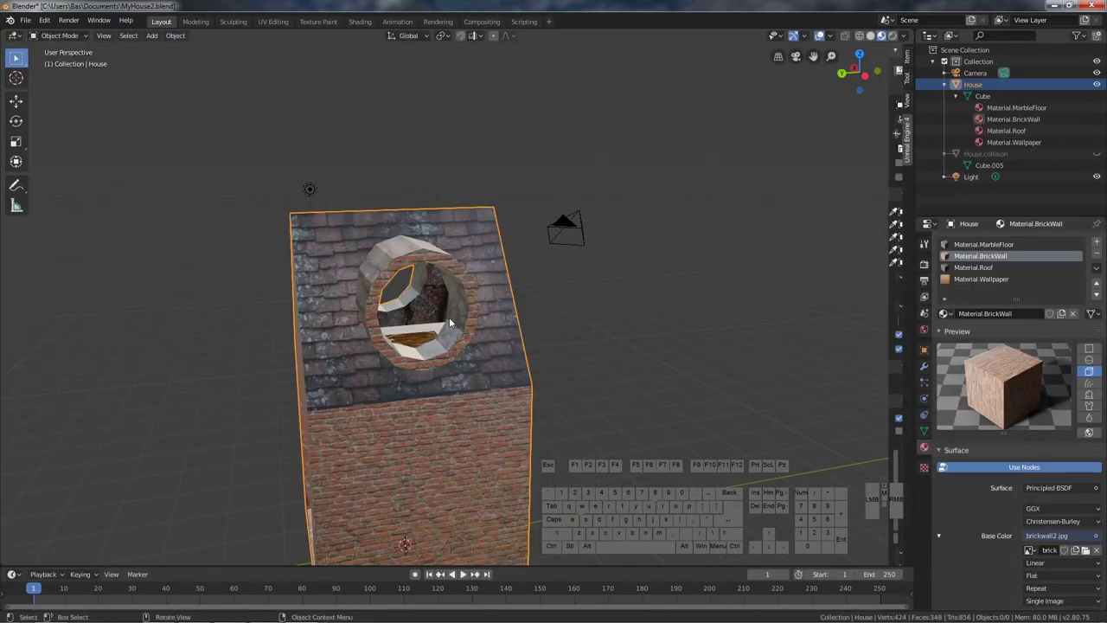
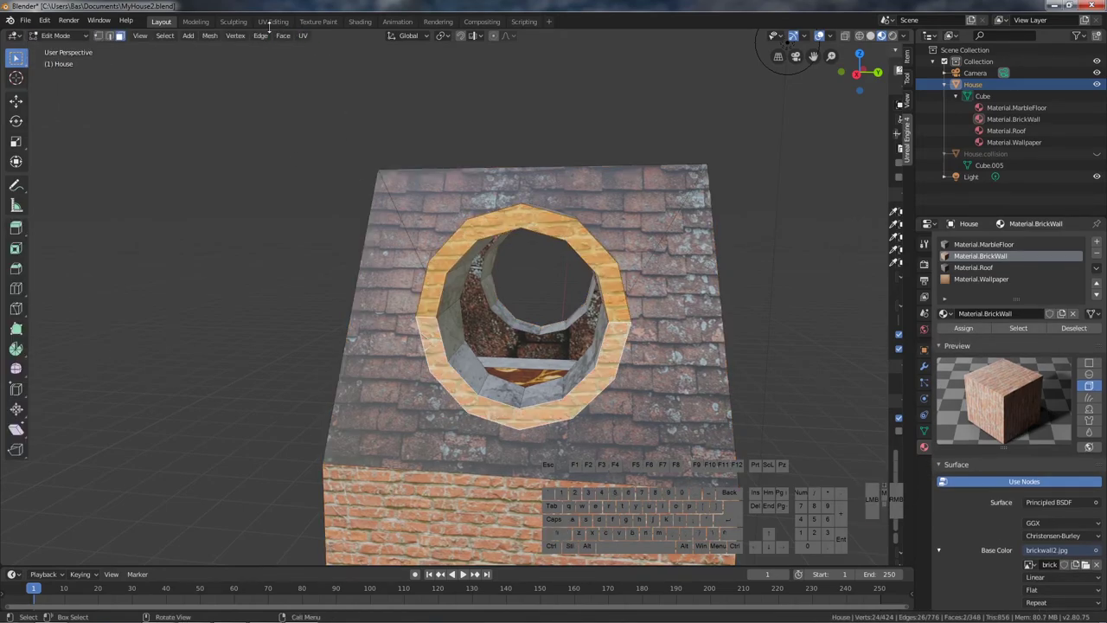
# - Select part of the window ring island in the UV editor and start rotating it
pyautogui.click(271, 27)
pyautogui.scroll(3)
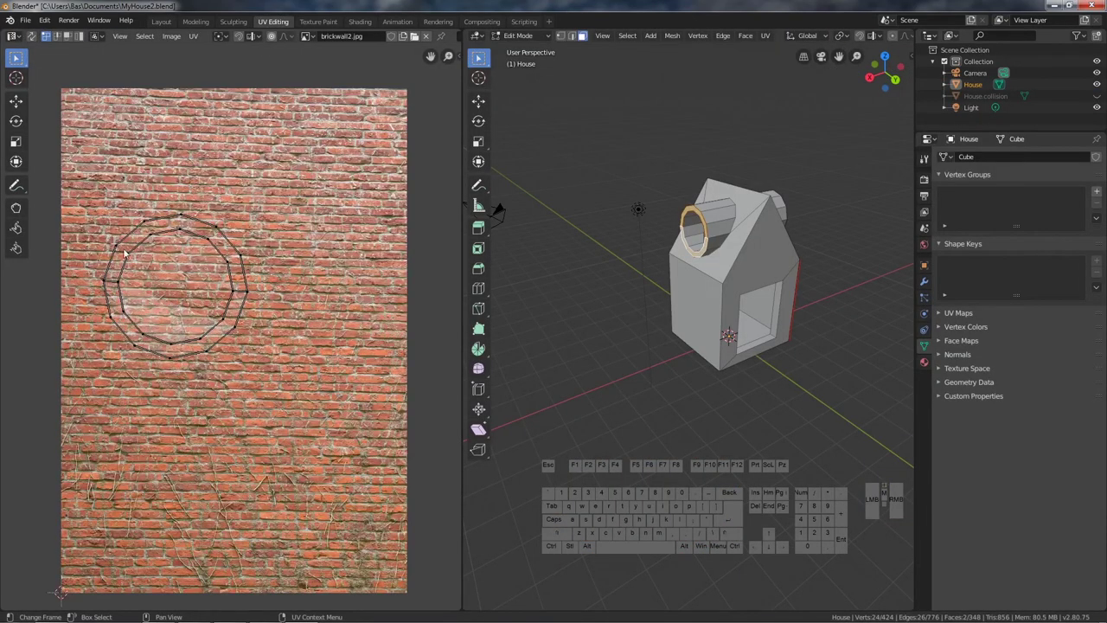
pyautogui.click(71, 148)
pyautogui.press('r')
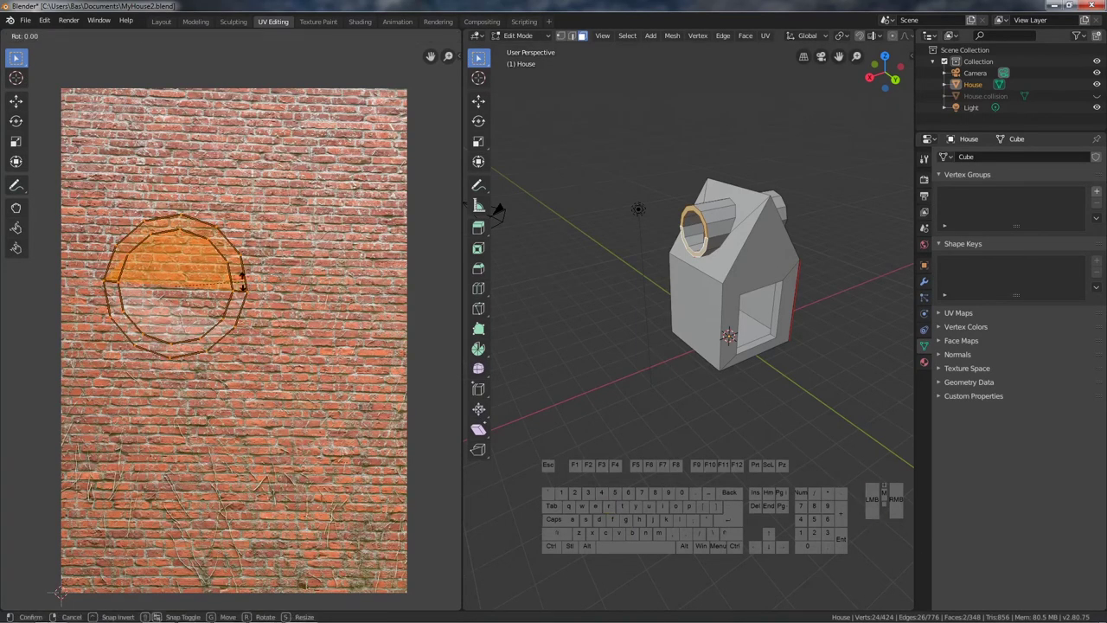
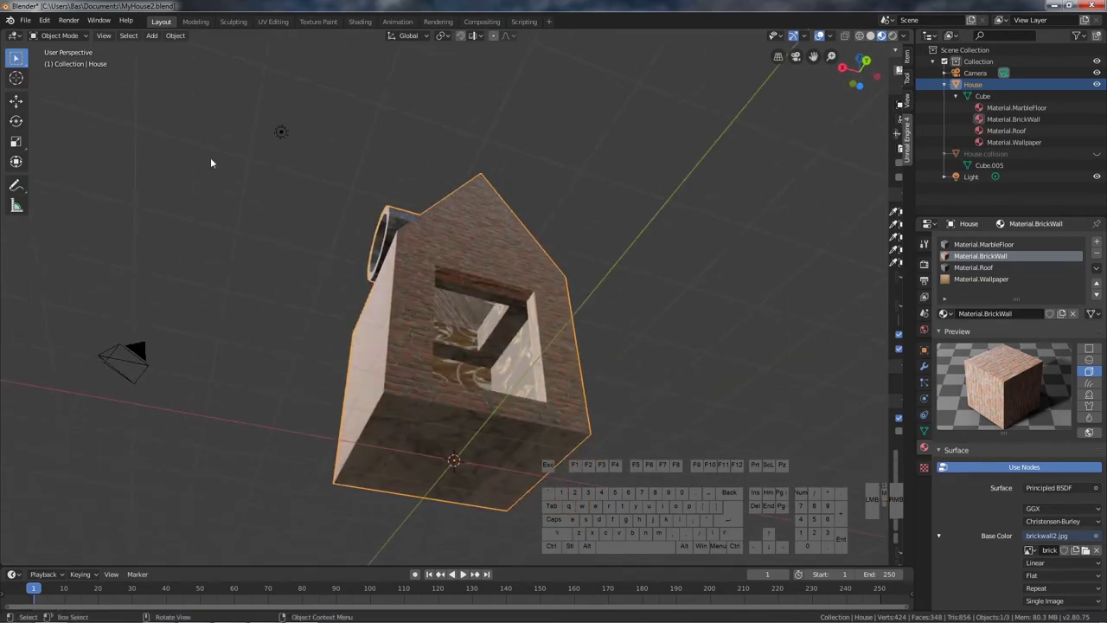
pyautogui.click(68, 39)
pyautogui.click(50, 59)
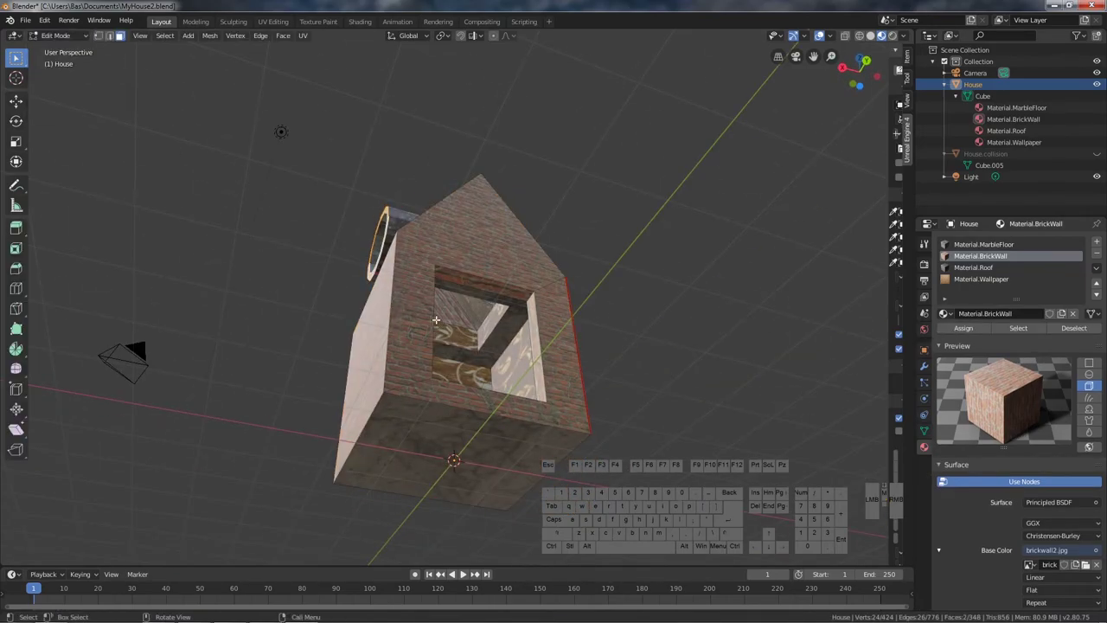
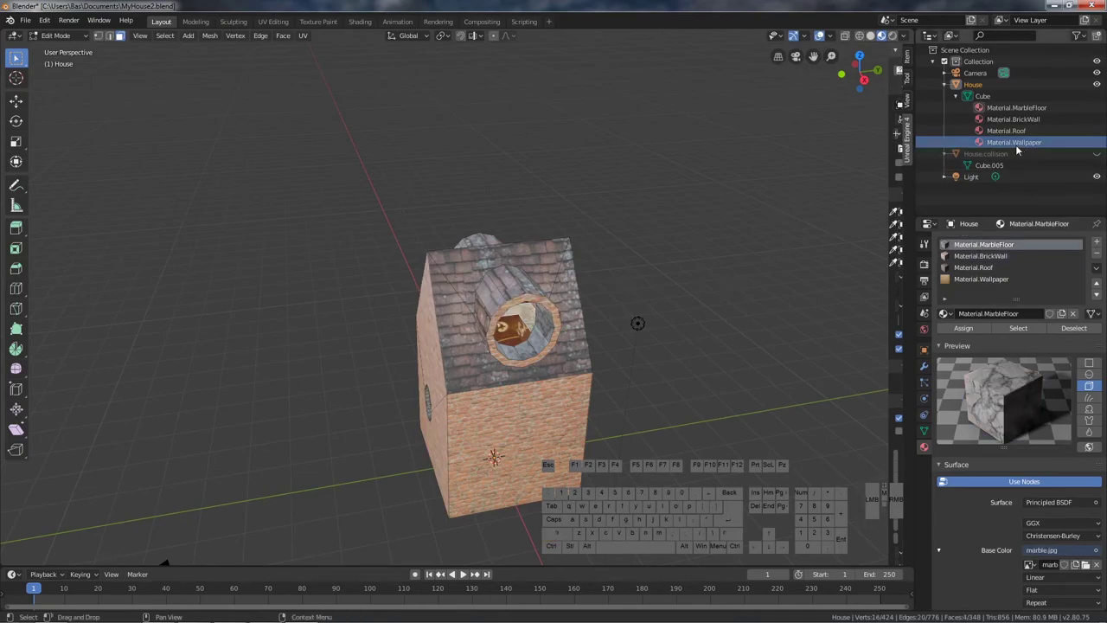
# - Assign the MarbleFloor material to the selected floor faces
pyautogui.click(1031, 113)
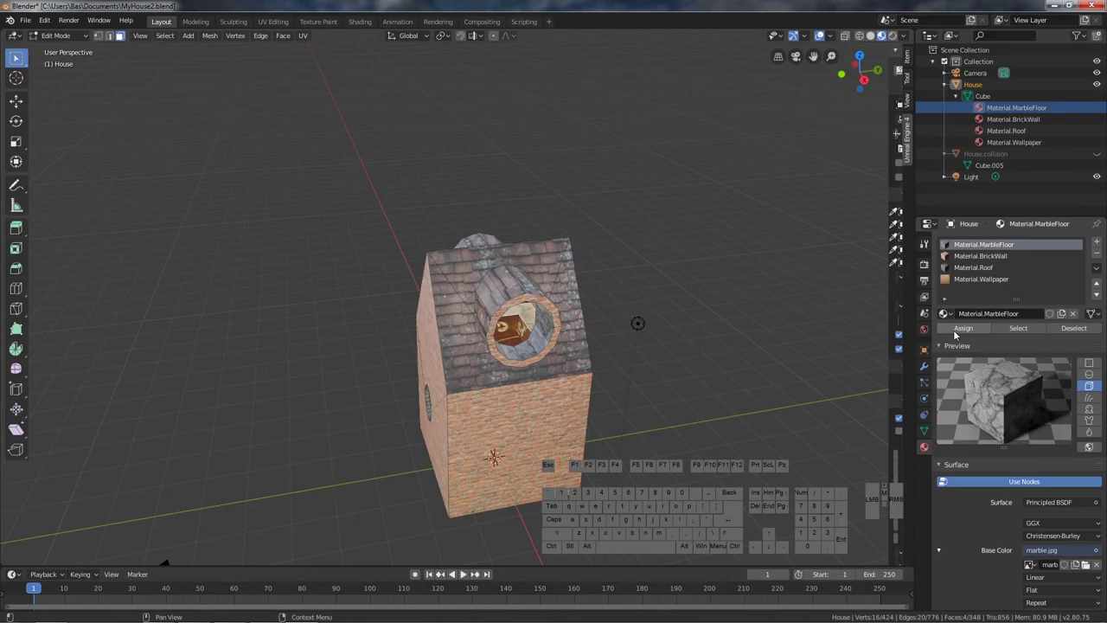
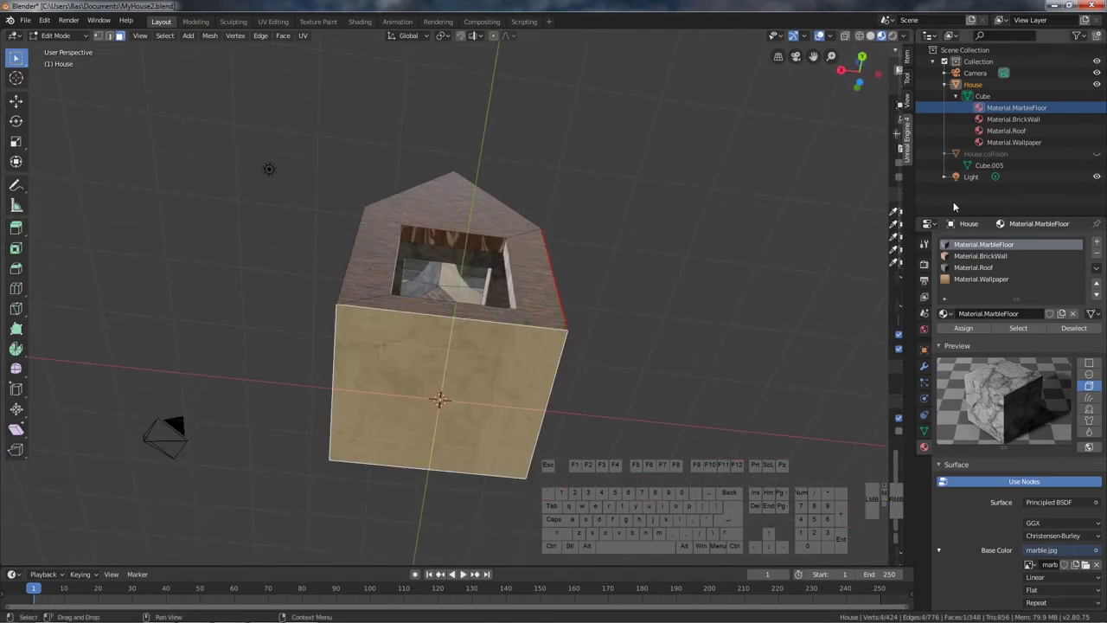
pyautogui.click(995, 245)
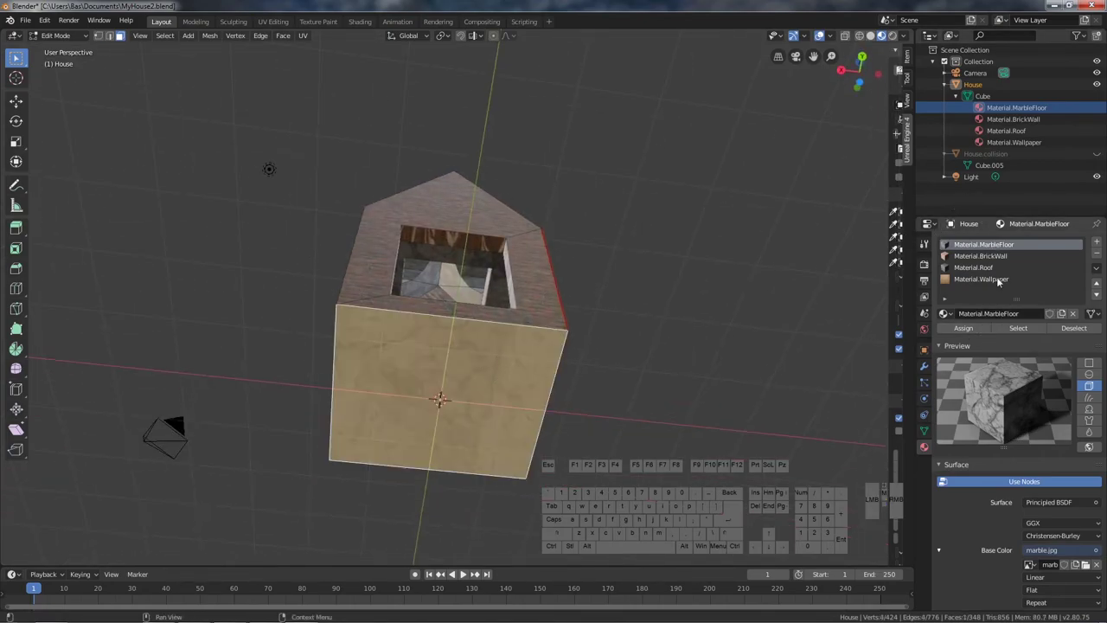
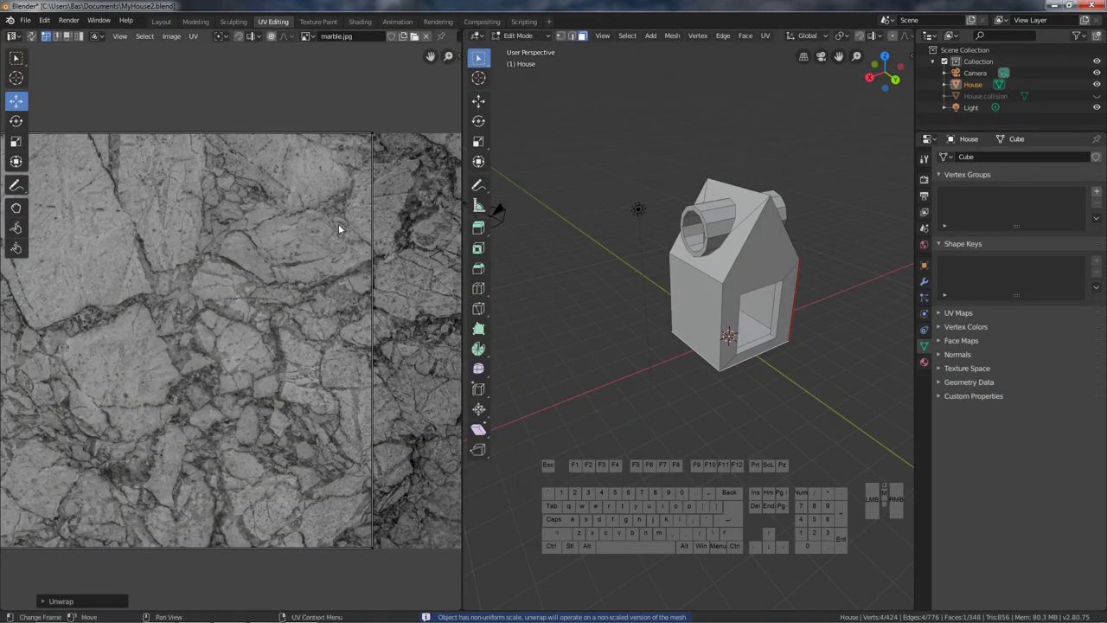
# - Inspect the floor from below and through the window, then put the house in Edit Mode
pyautogui.scroll(-3)
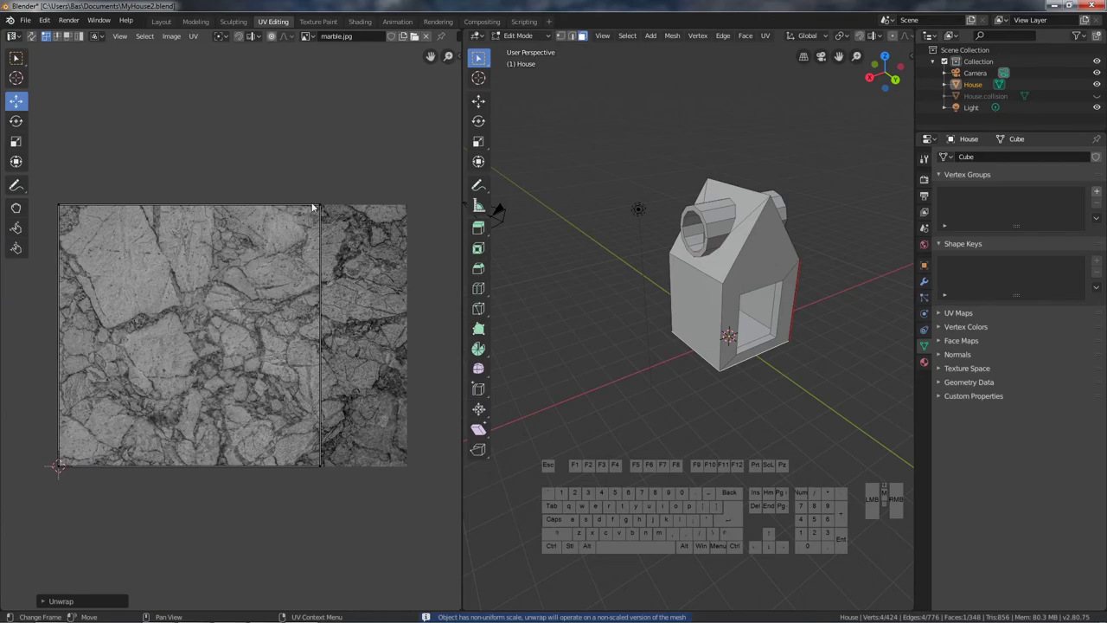
pyautogui.click(168, 23)
pyautogui.moveTo(447, 320); pyautogui.dragTo(444, 290)
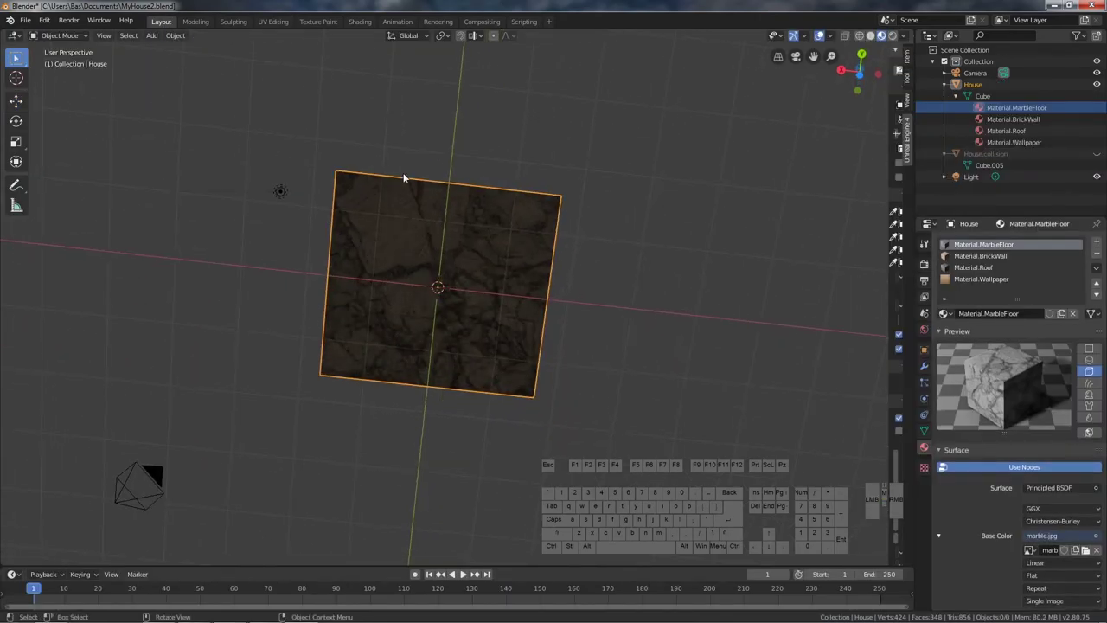
pyautogui.moveTo(494, 243); pyautogui.dragTo(477, 394)
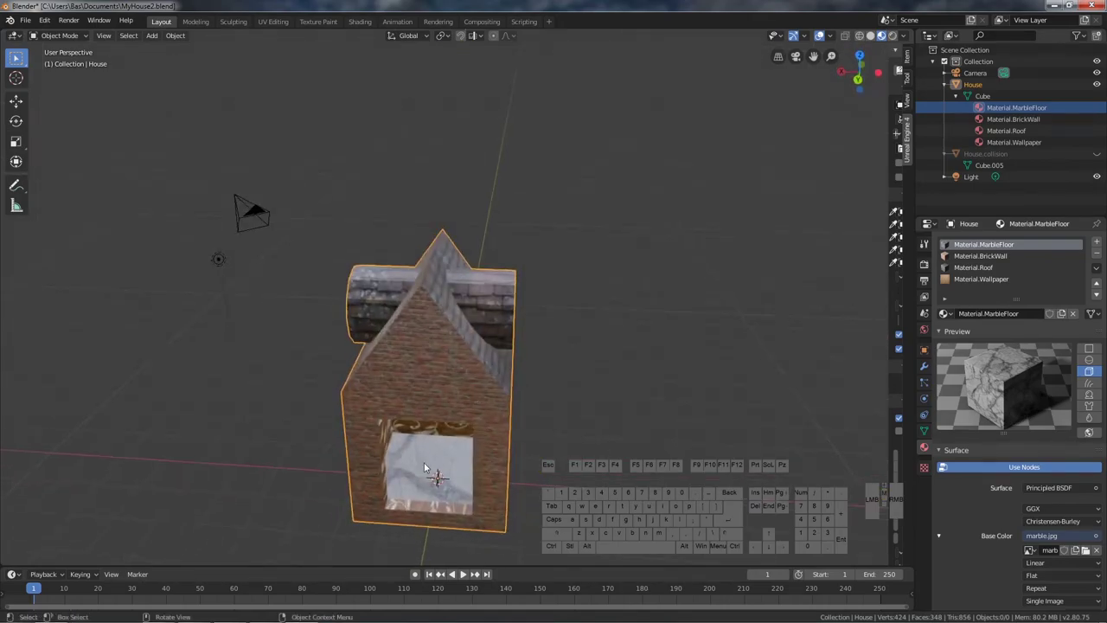
pyautogui.click(420, 460)
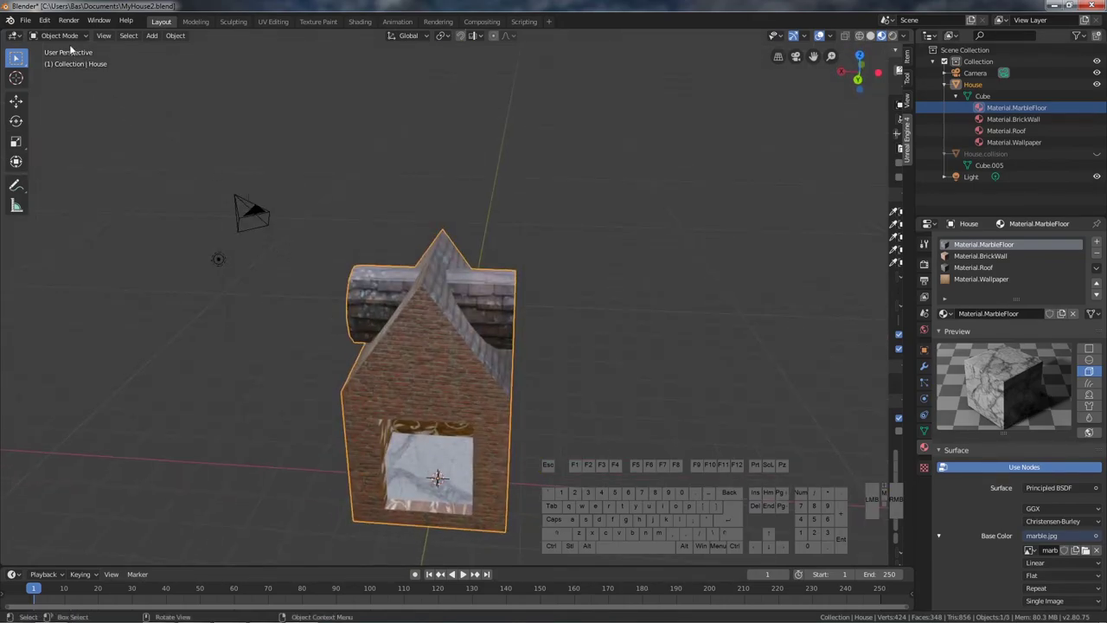
pyautogui.click(74, 35)
pyautogui.click(50, 63)
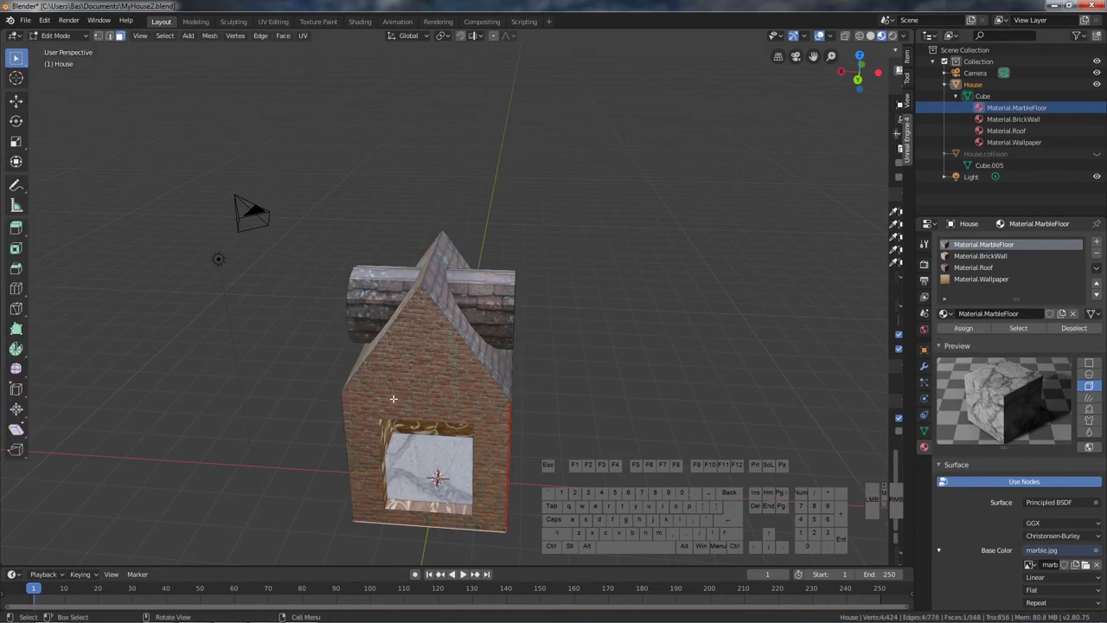
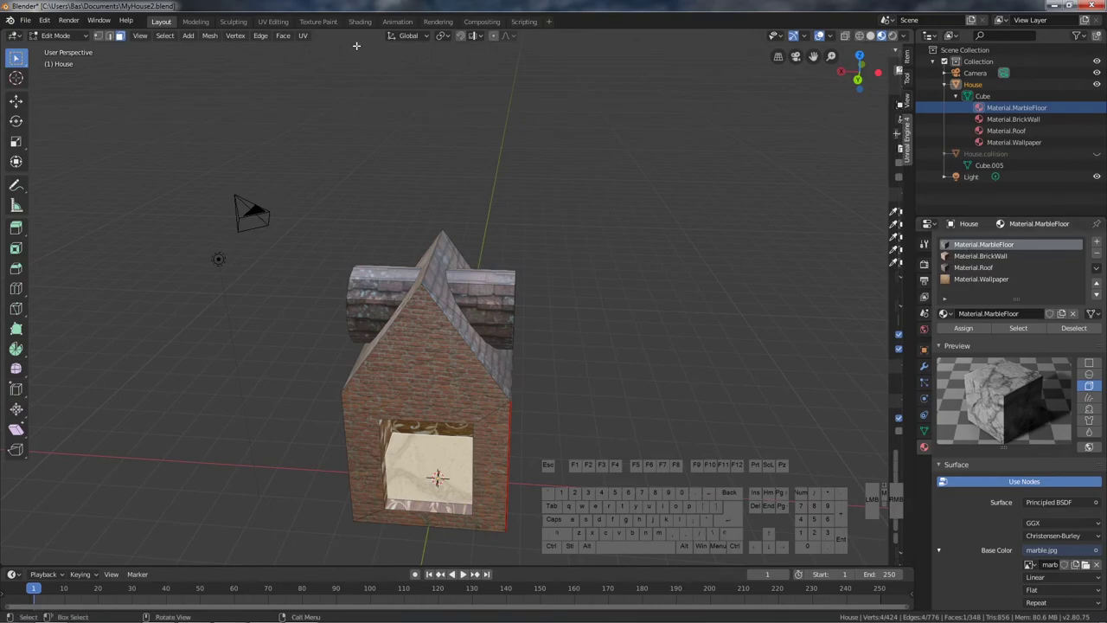
# - Unwrap the floor faces and check their UVs against the marble image
pyautogui.click(303, 38)
pyautogui.click(321, 52)
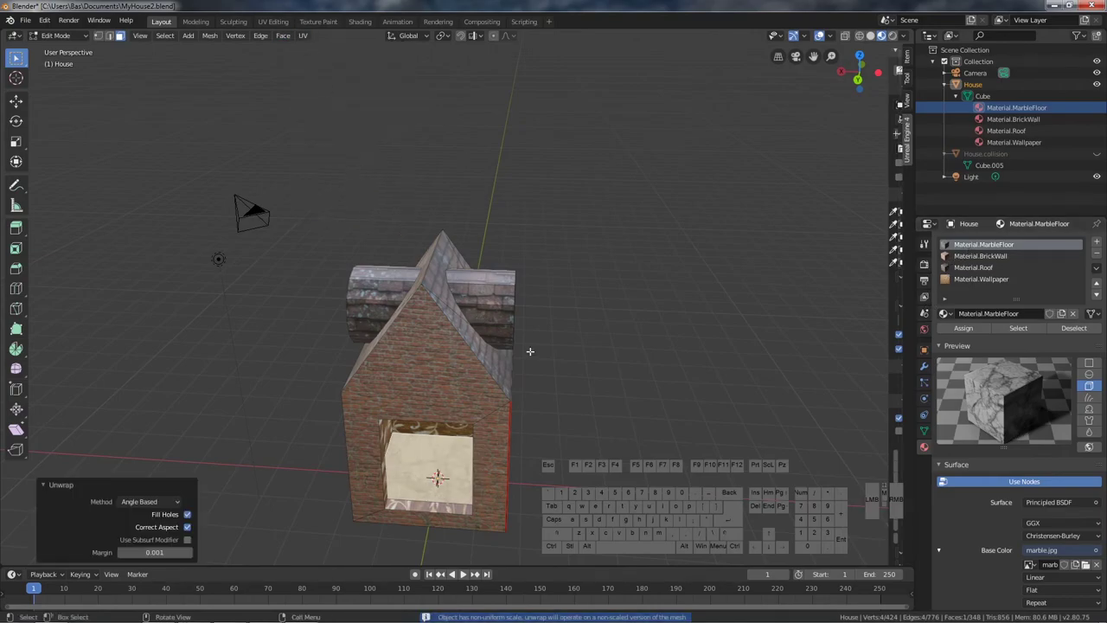
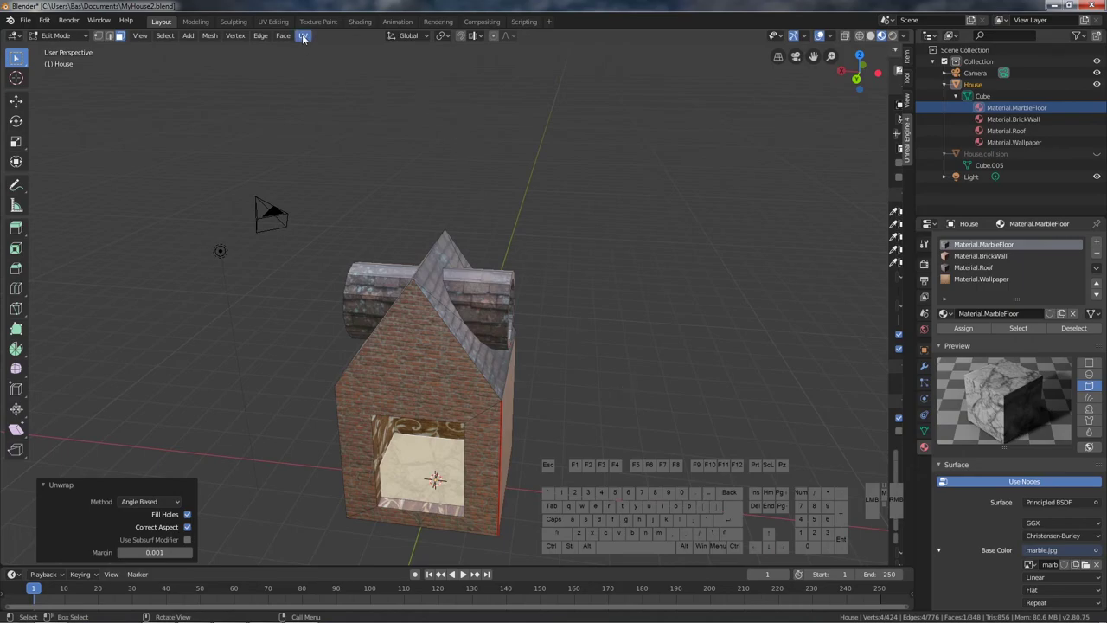
pyautogui.click(274, 19)
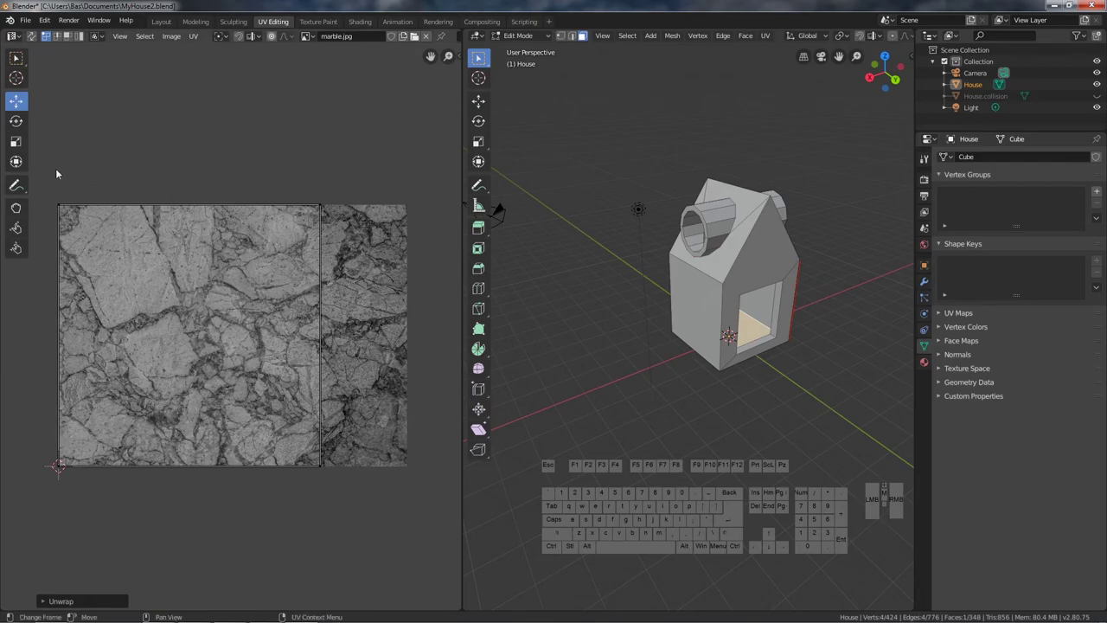
# - Orbit the house to view the marble floor from below and inside, then re-enter Edit Mode
pyautogui.click(161, 26)
pyautogui.moveTo(576, 345); pyautogui.dragTo(567, 223)
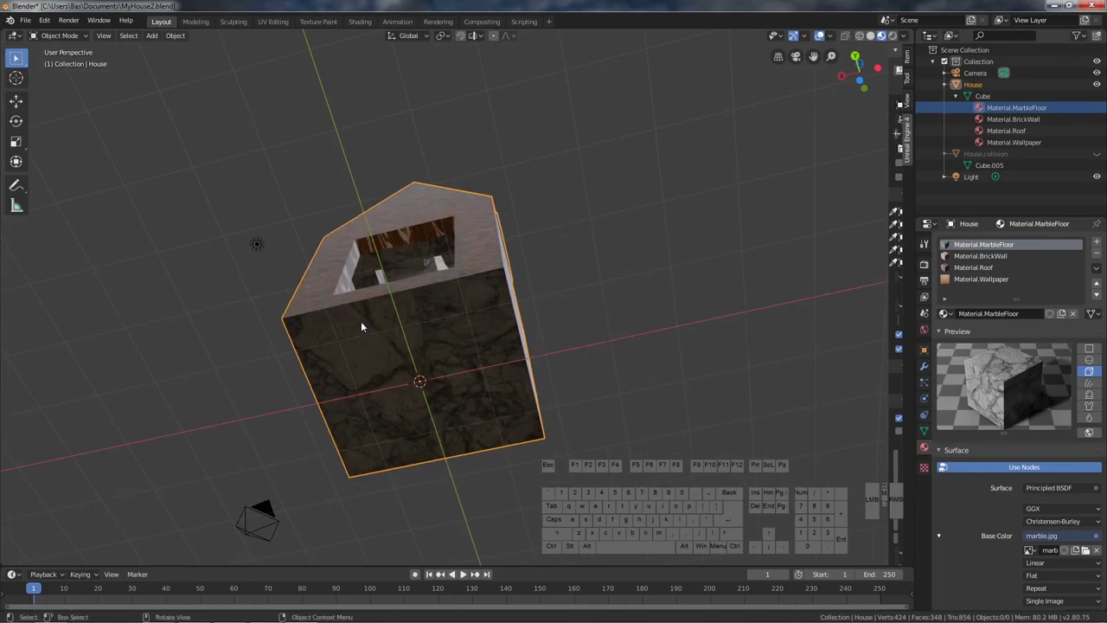
pyautogui.moveTo(471, 340); pyautogui.dragTo(473, 463)
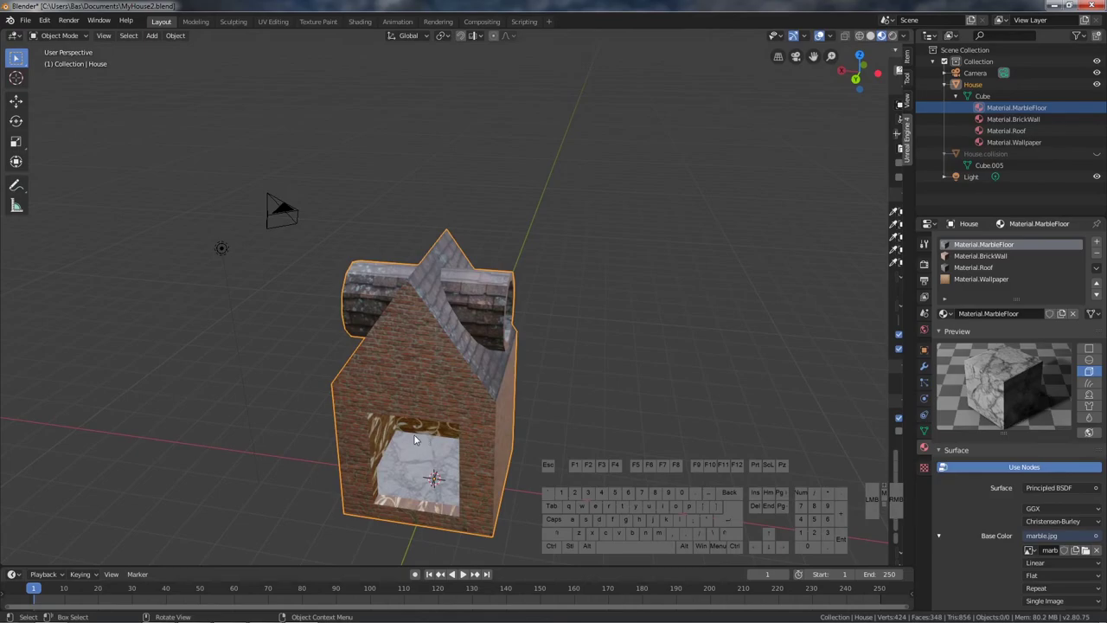
pyautogui.moveTo(442, 493); pyautogui.dragTo(458, 469)
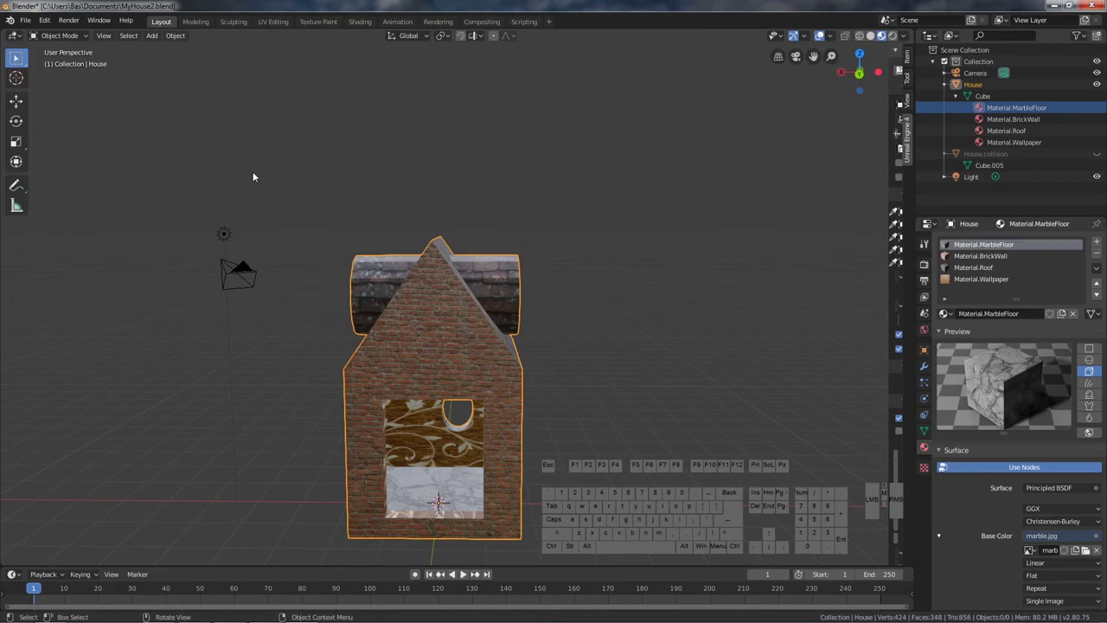
pyautogui.middleClick(465, 572)
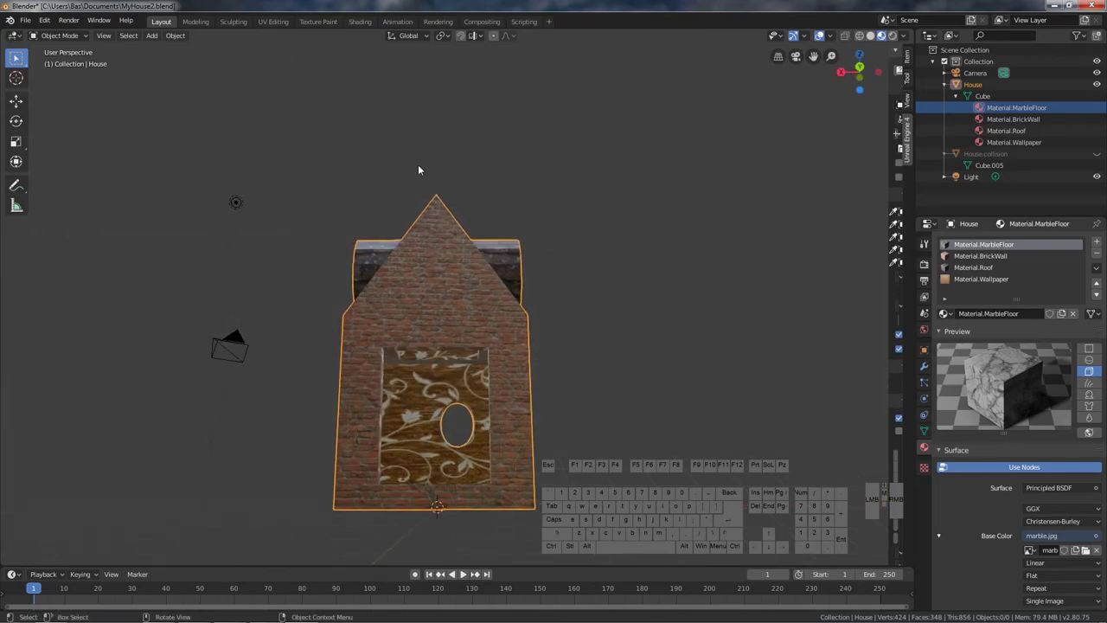
pyautogui.middleClick(465, 572)
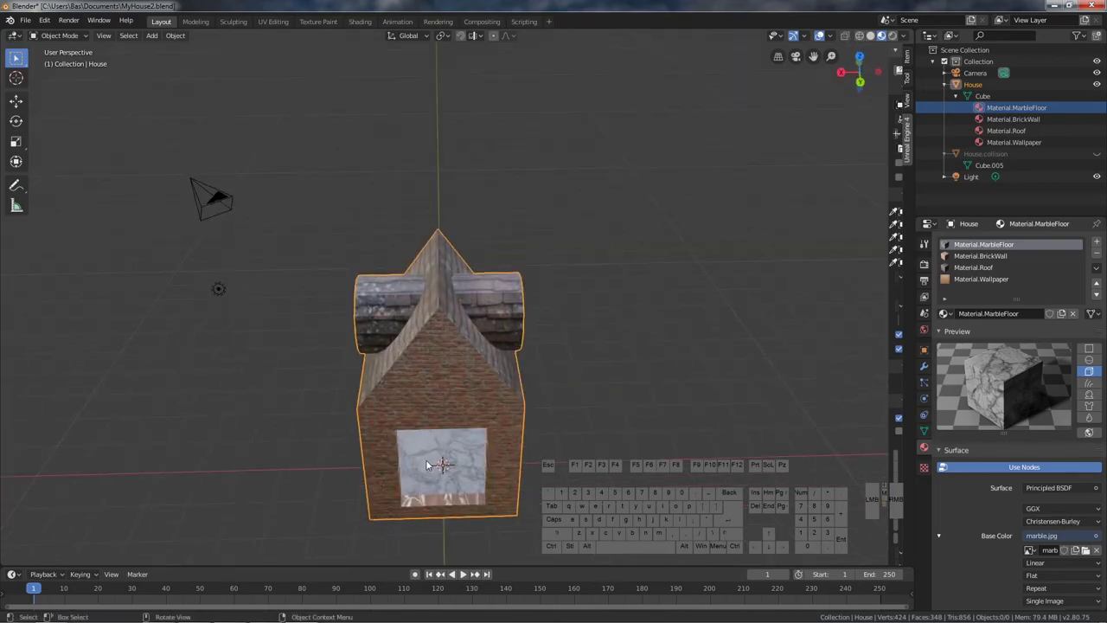
pyautogui.click(465, 572)
pyautogui.click(464, 572)
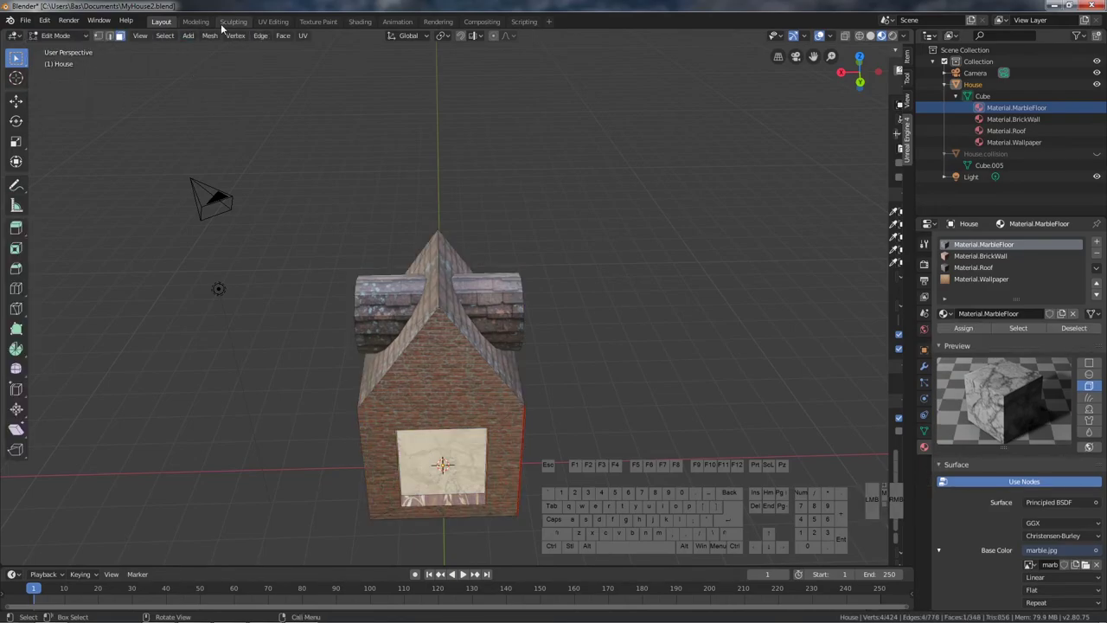
# - Select all the floor UVs and mirror them along X
pyautogui.click(263, 23)
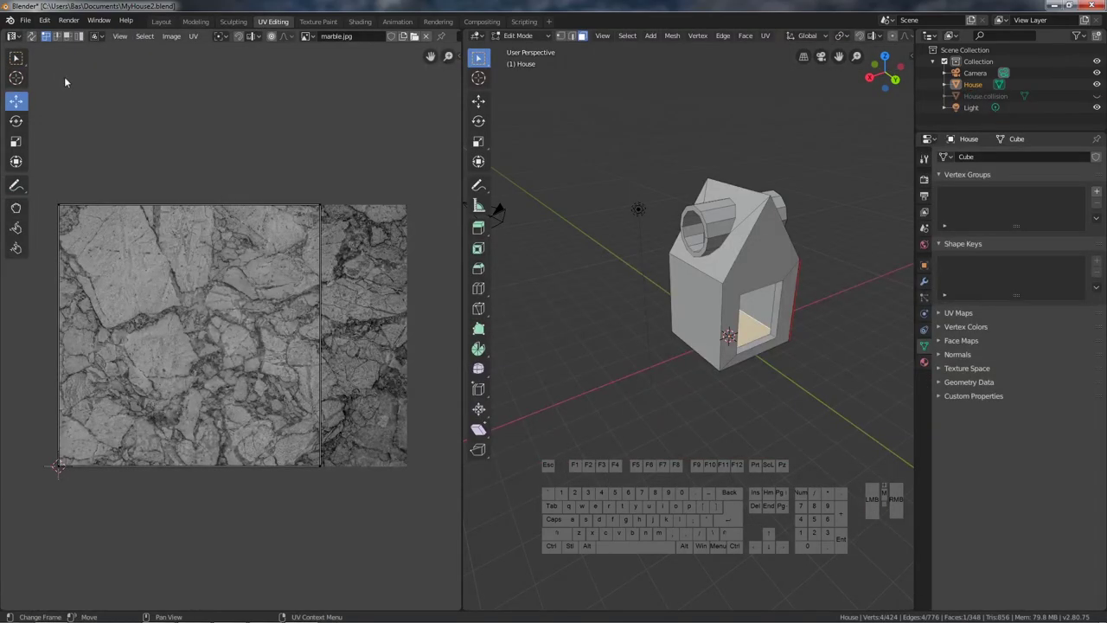
pyautogui.click(18, 54)
pyautogui.click(21, 53)
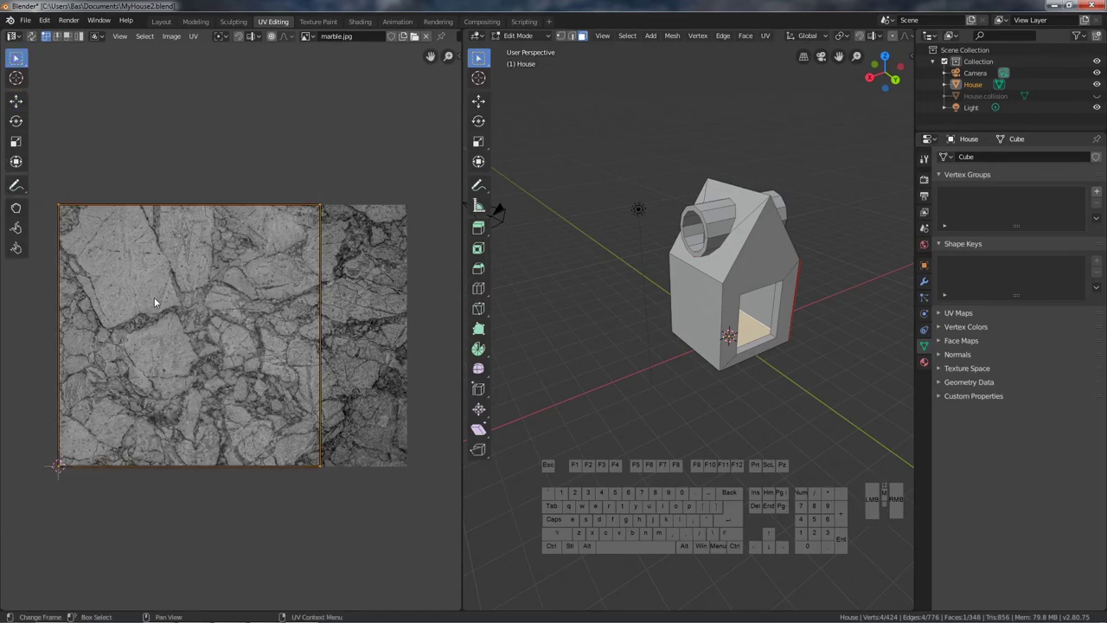
pyautogui.rightClick(171, 307)
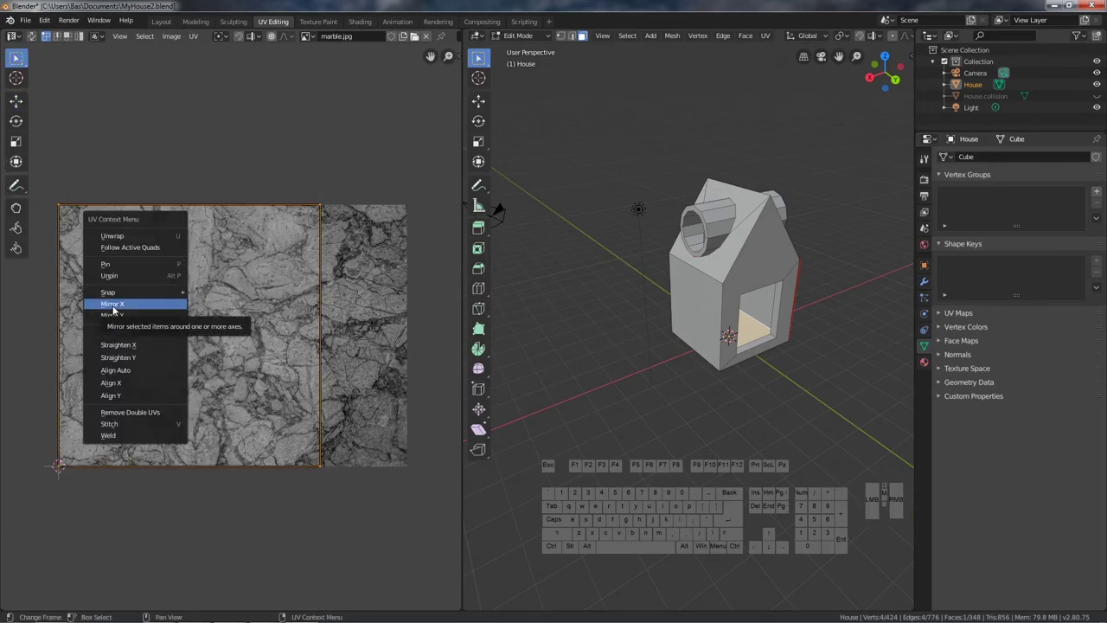
pyautogui.click(134, 304)
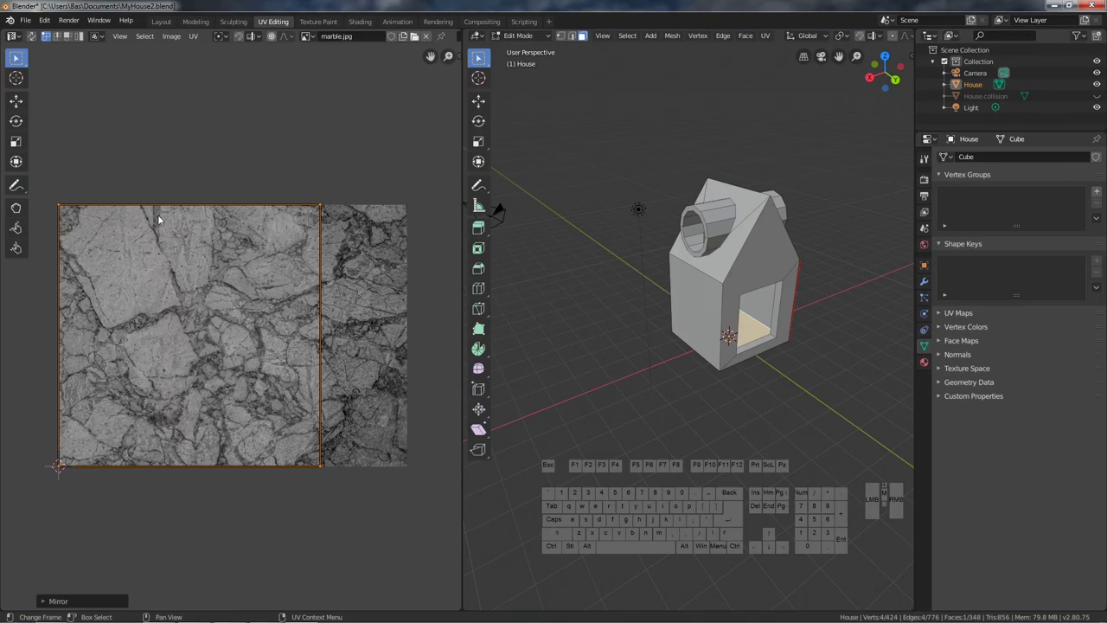
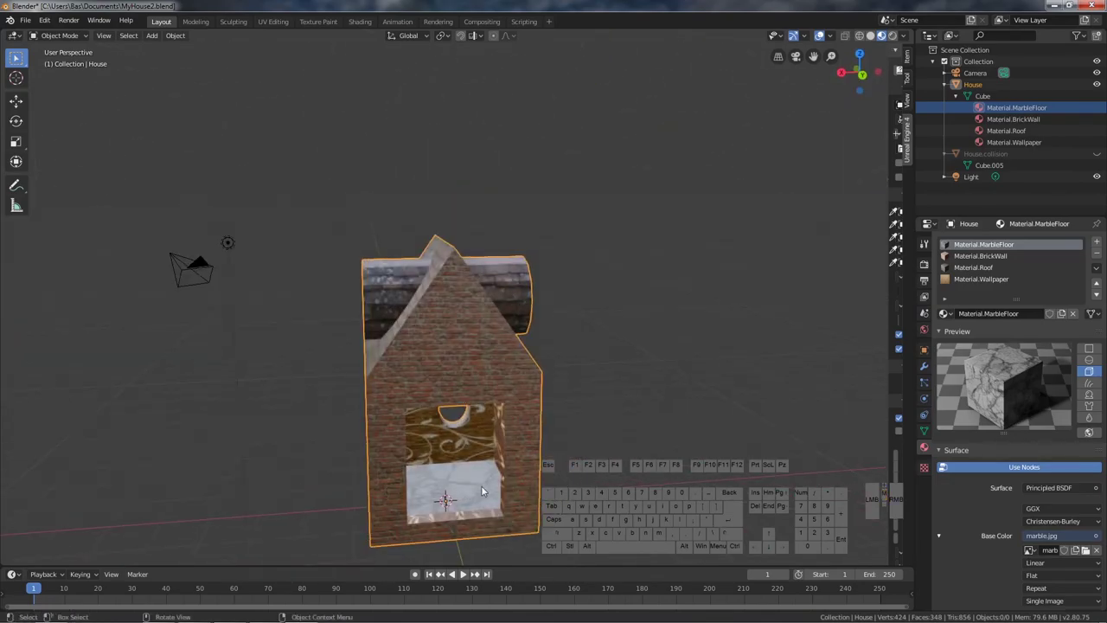
# - Rotate the floor UV island 180 degrees and check the marble floor through the window
pyautogui.click(267, 24)
pyautogui.press('r')
pyautogui.press('1')
pyautogui.press('8')
pyautogui.press('0')
pyautogui.press('Return')
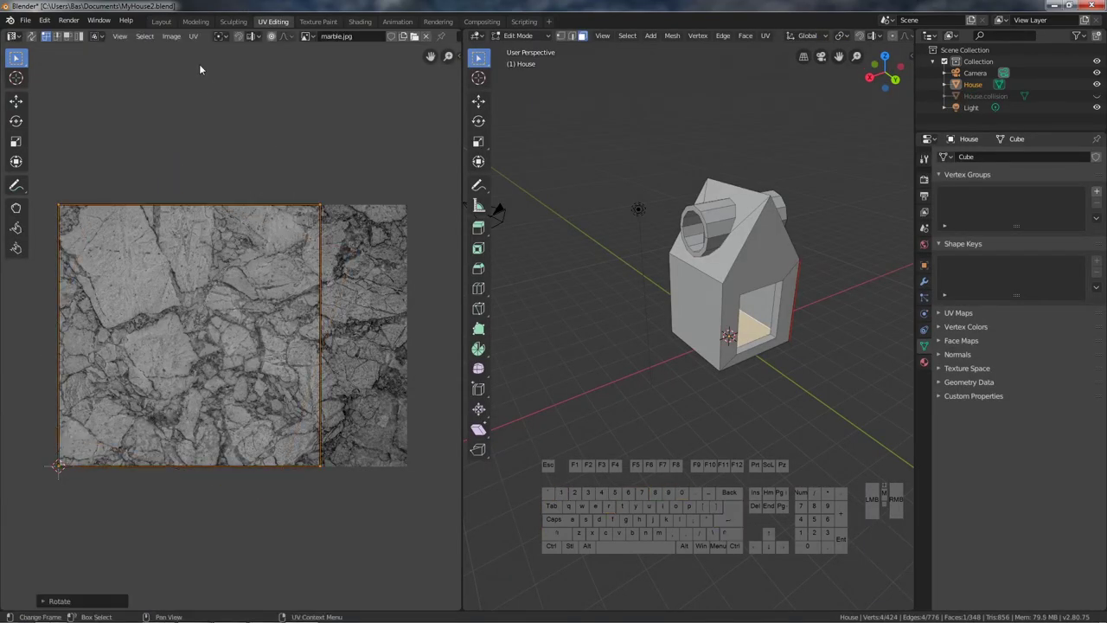
pyautogui.click(172, 22)
pyautogui.moveTo(486, 367); pyautogui.dragTo(474, 275)
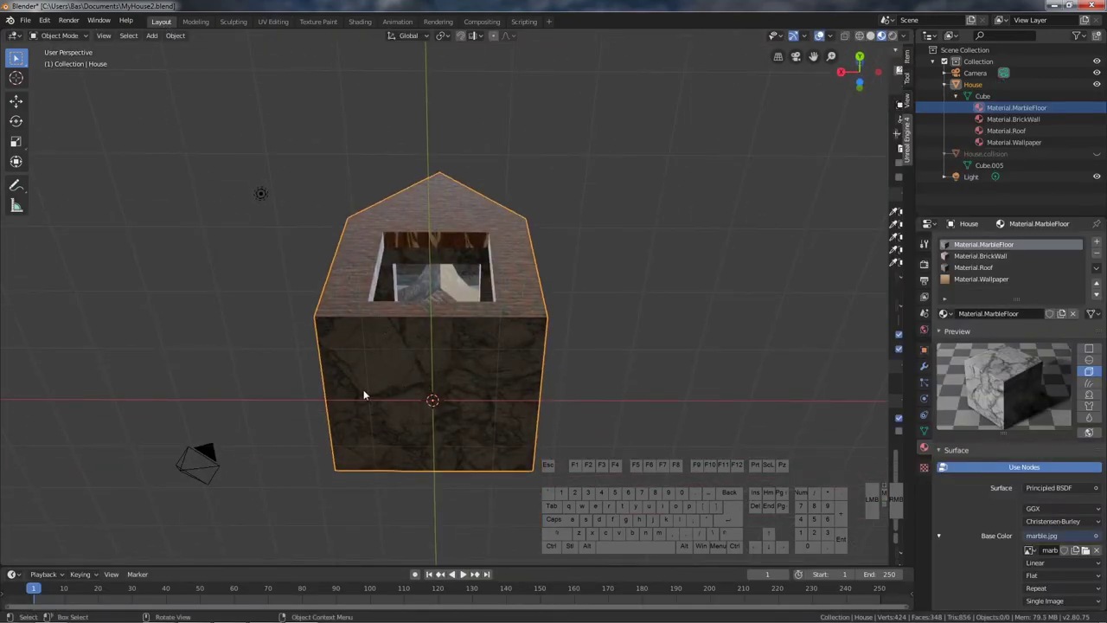
pyautogui.moveTo(415, 369); pyautogui.dragTo(370, 504)
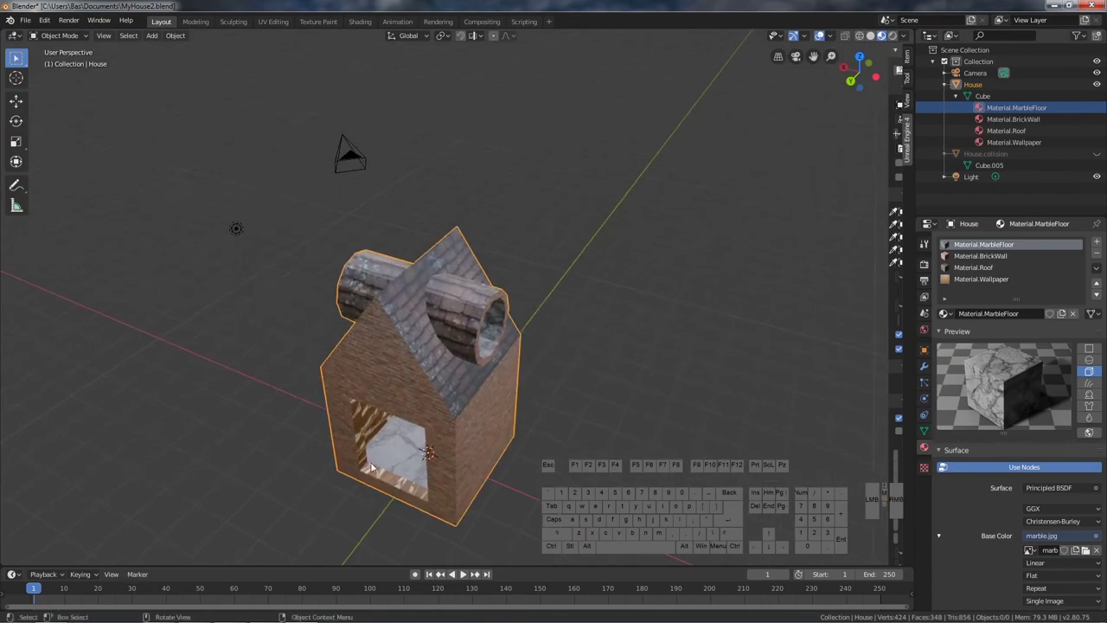
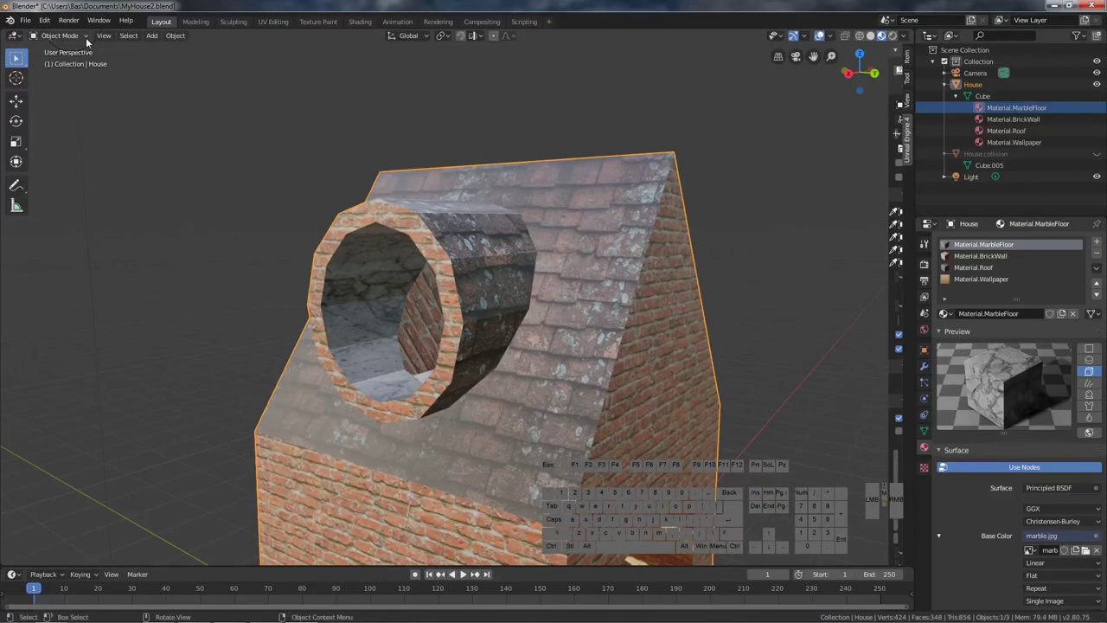
pyautogui.click(68, 32)
# - Rotate the gable wall's UV triangle by 90 degrees twice so it stands upright on the brick image
pyautogui.click(54, 62)
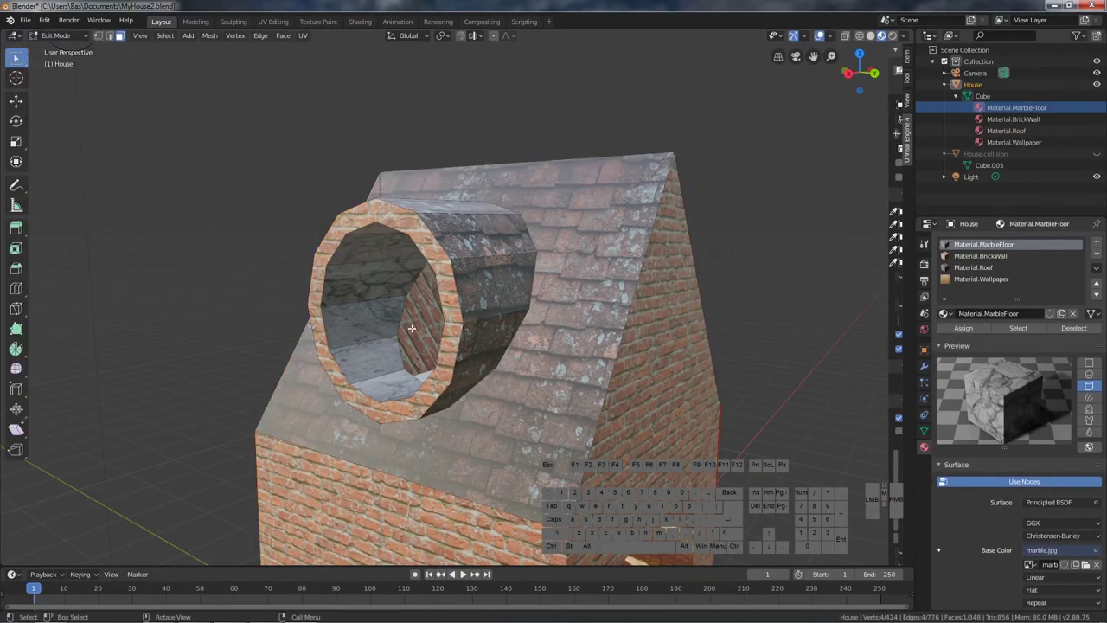
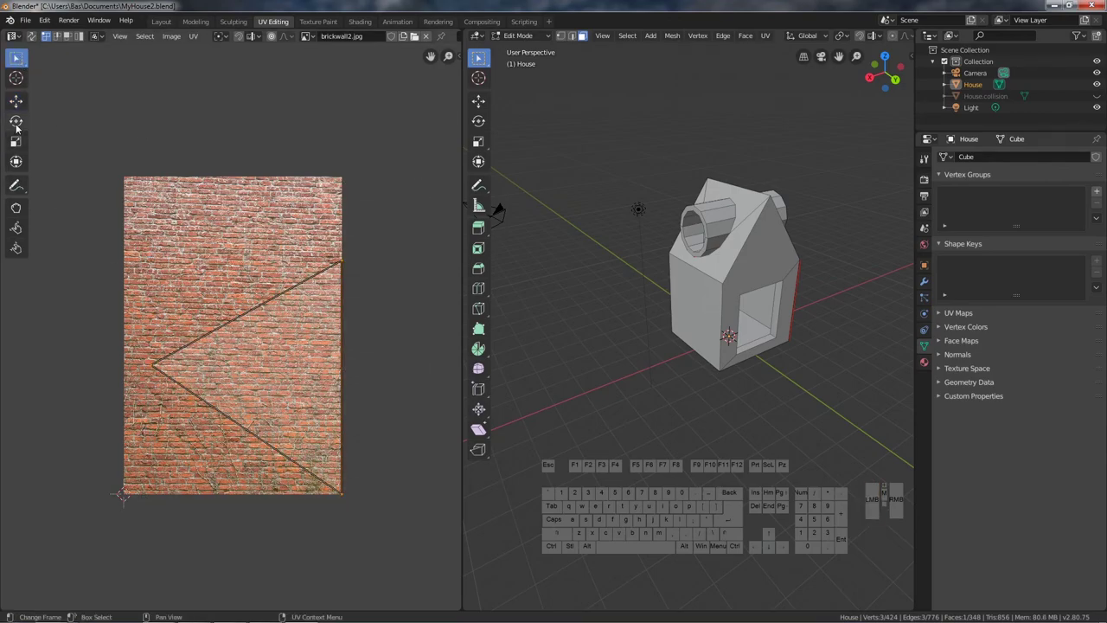
pyautogui.click(19, 127)
pyautogui.press('9')
pyautogui.press('0')
pyautogui.press('Return')
pyautogui.press('r')
pyautogui.press('9')
pyautogui.press('0')
pyautogui.press('Return')
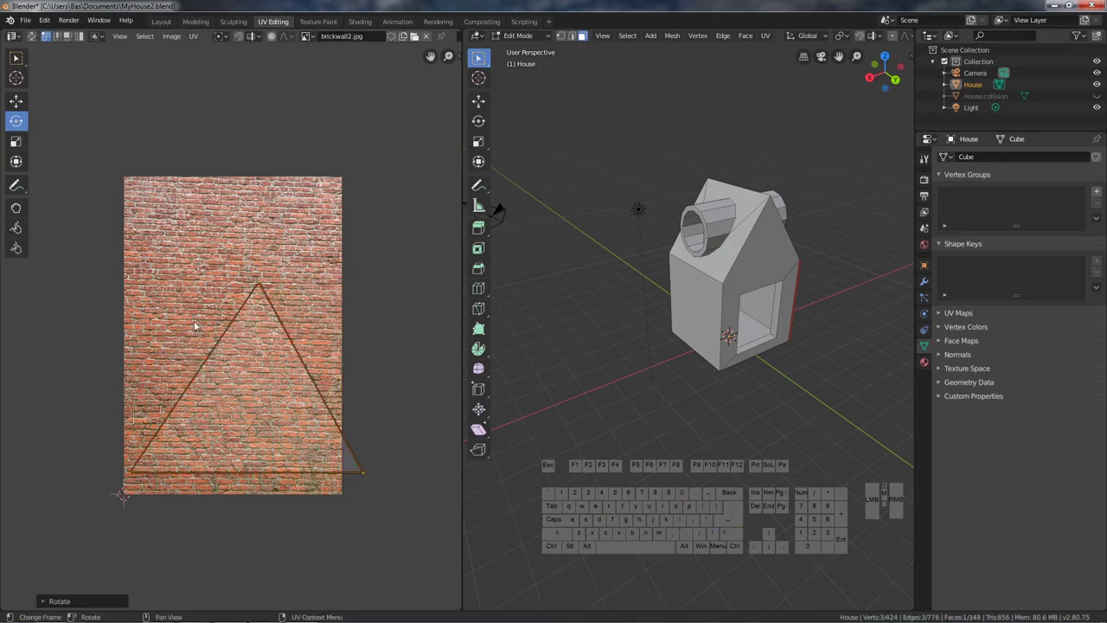
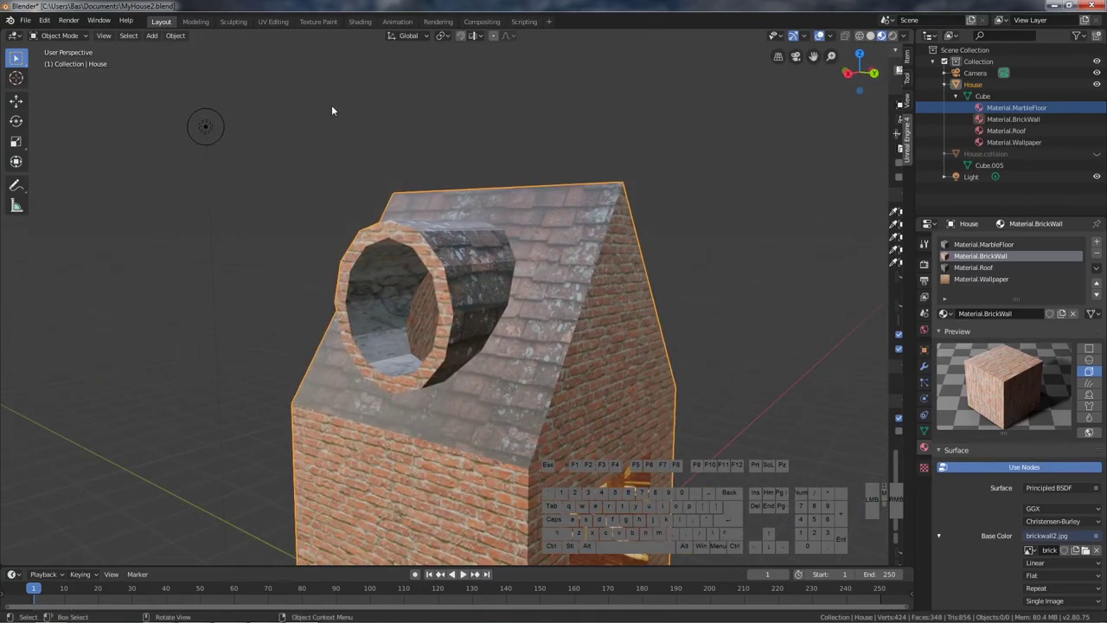
# - Rotate the other gable's UV triangle 120 degrees and move it into place on the brick image
pyautogui.click(286, 19)
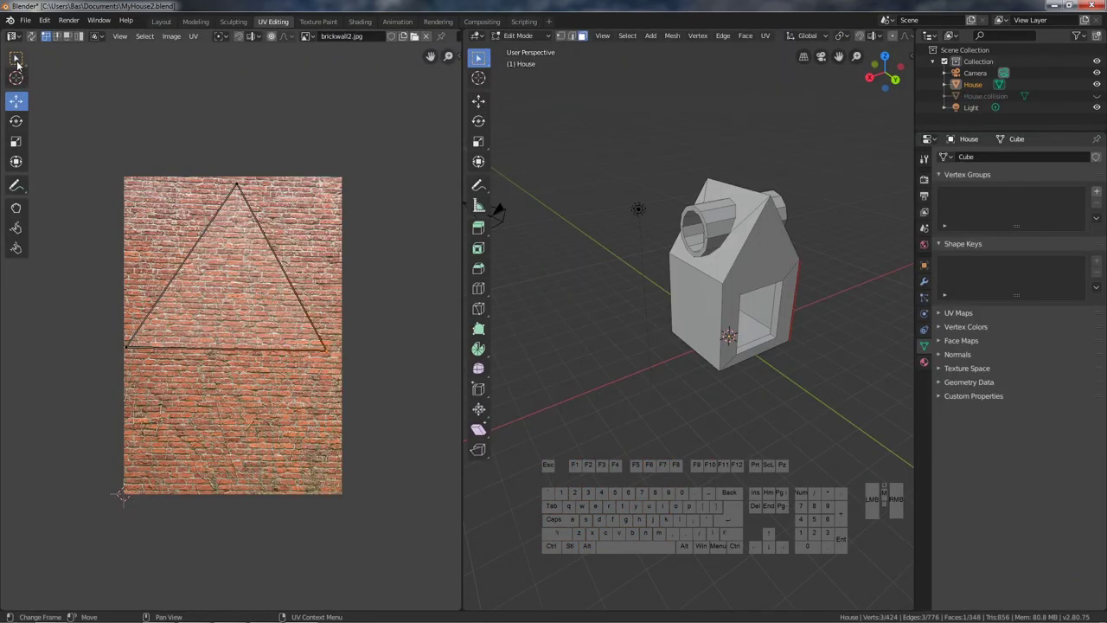
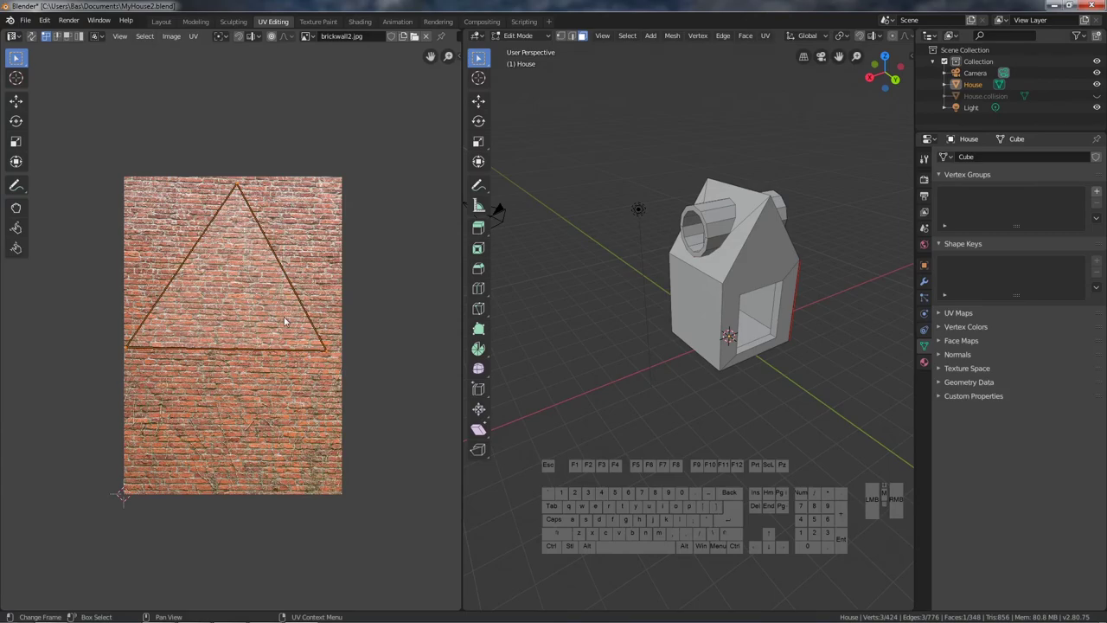
pyautogui.press('r')
pyautogui.press('1')
pyautogui.press('2')
pyautogui.press('0')
pyautogui.press('Return')
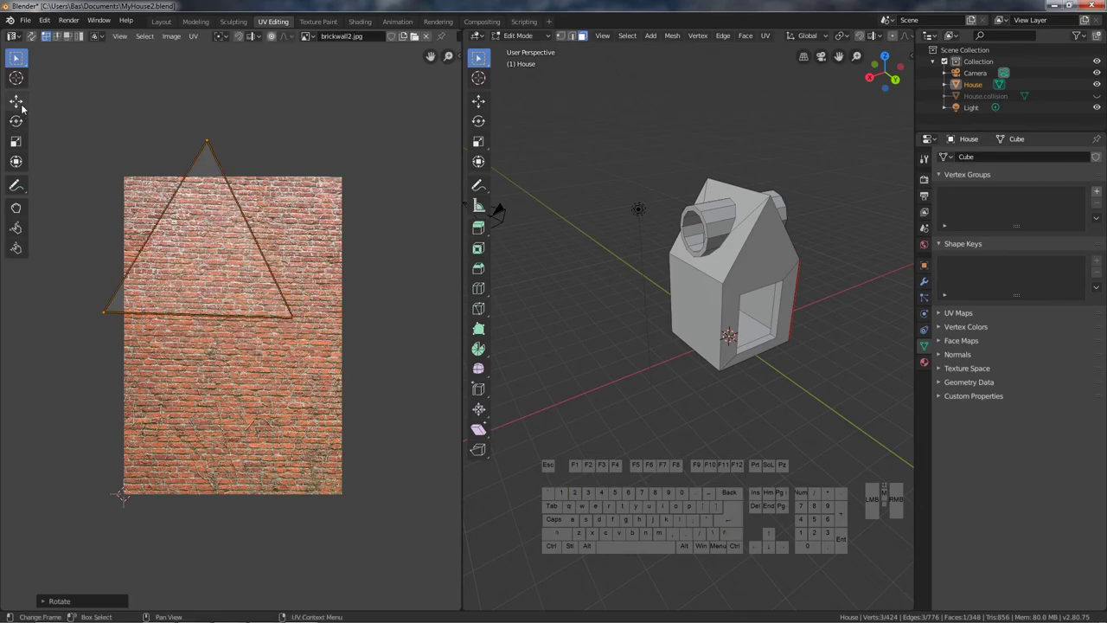
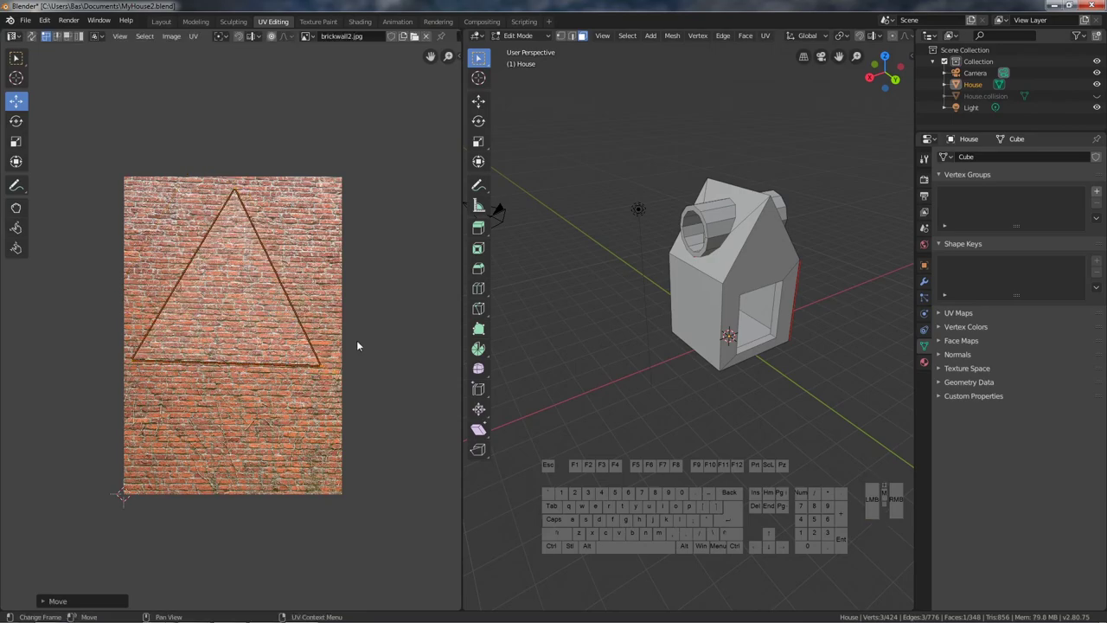
pyautogui.click(343, 335)
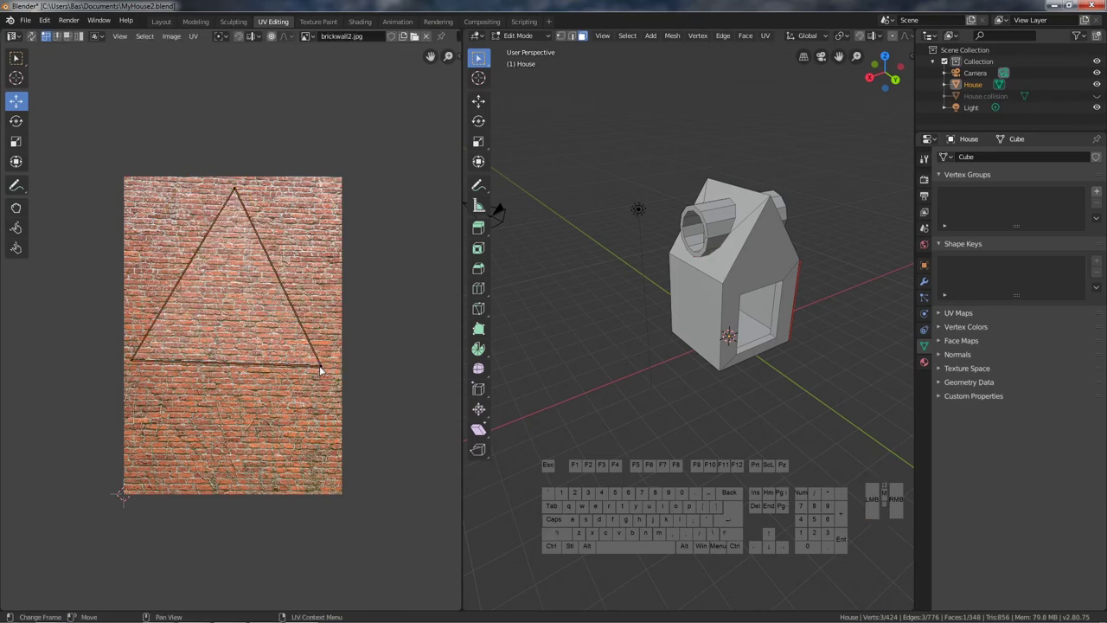
pyautogui.click(328, 367)
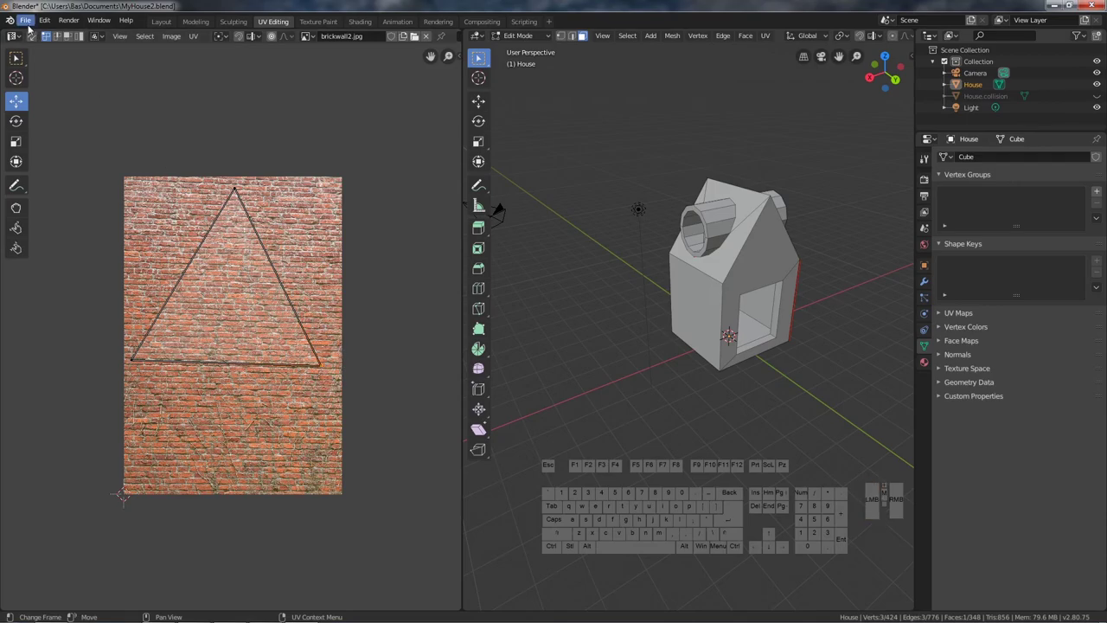
# - Orbit the house to check the roof and gable bricks, then enter Edit Mode
pyautogui.click(174, 25)
pyautogui.moveTo(398, 350); pyautogui.dragTo(404, 351)
pyautogui.scroll(3)
pyautogui.moveTo(411, 343); pyautogui.dragTo(422, 336)
pyautogui.scroll(-3)
pyautogui.moveTo(429, 368); pyautogui.dragTo(497, 385)
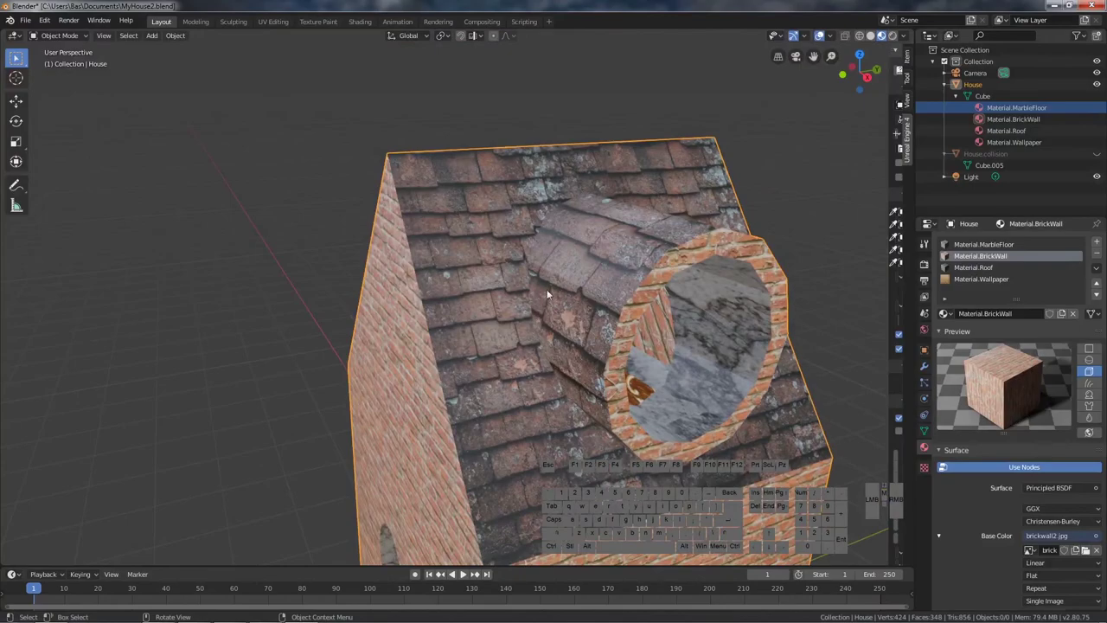
pyautogui.click(54, 37)
# - Select a gable face and rotate its UV triangle 90 then 120 degrees
pyautogui.click(55, 61)
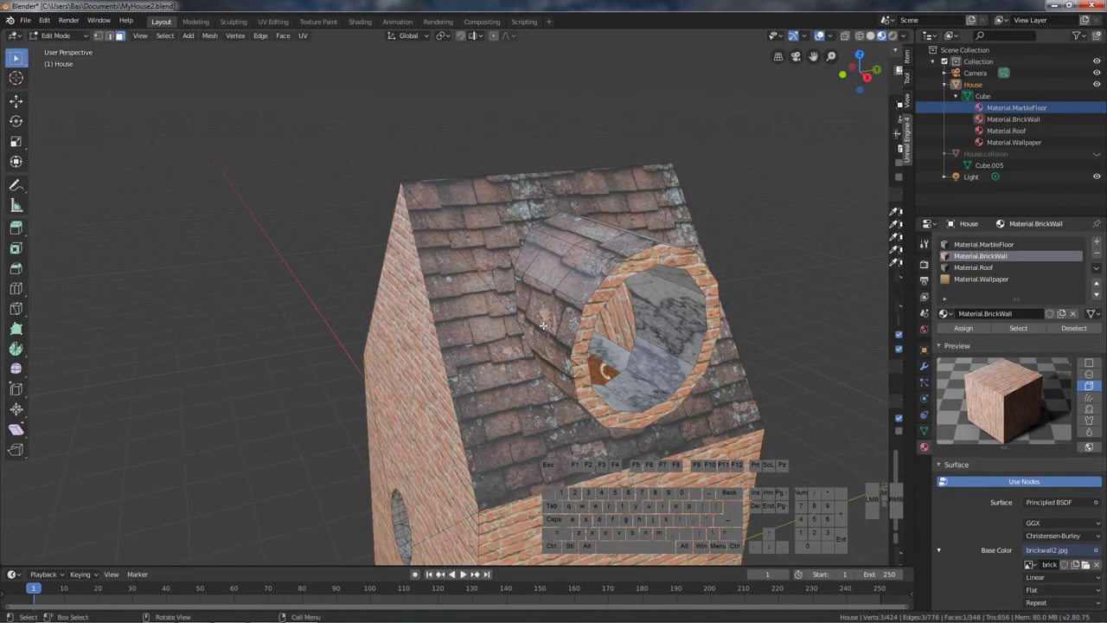
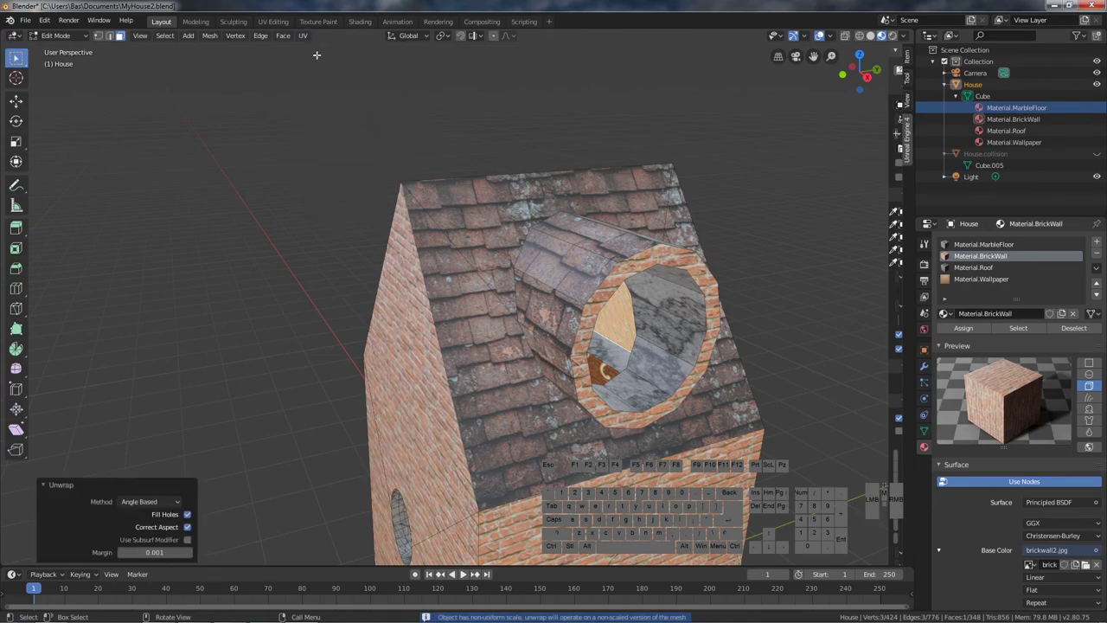
pyautogui.click(272, 24)
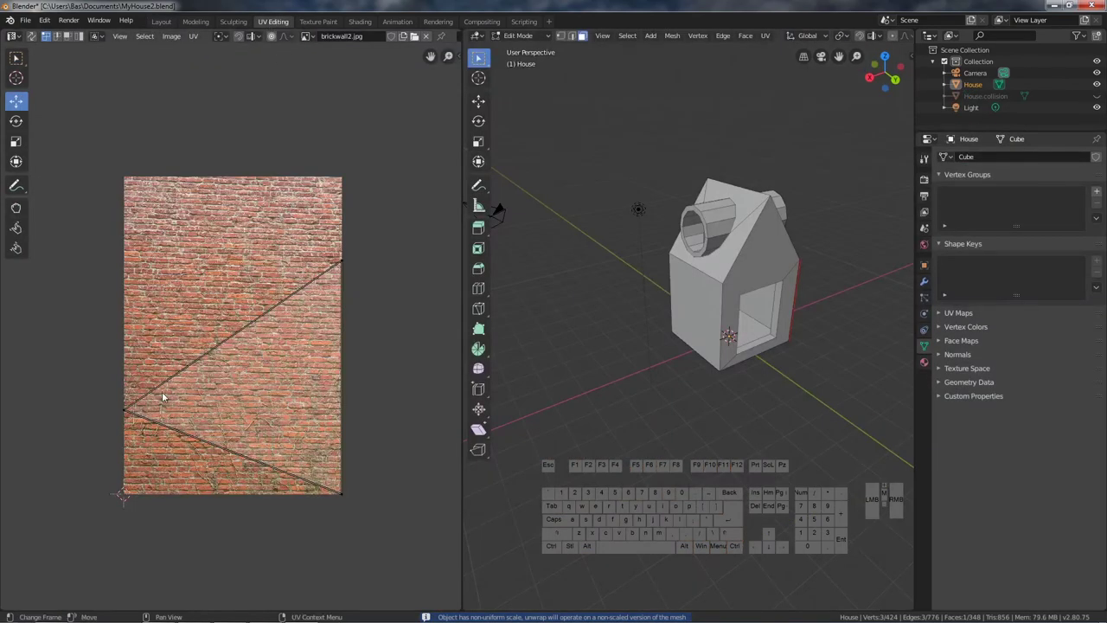
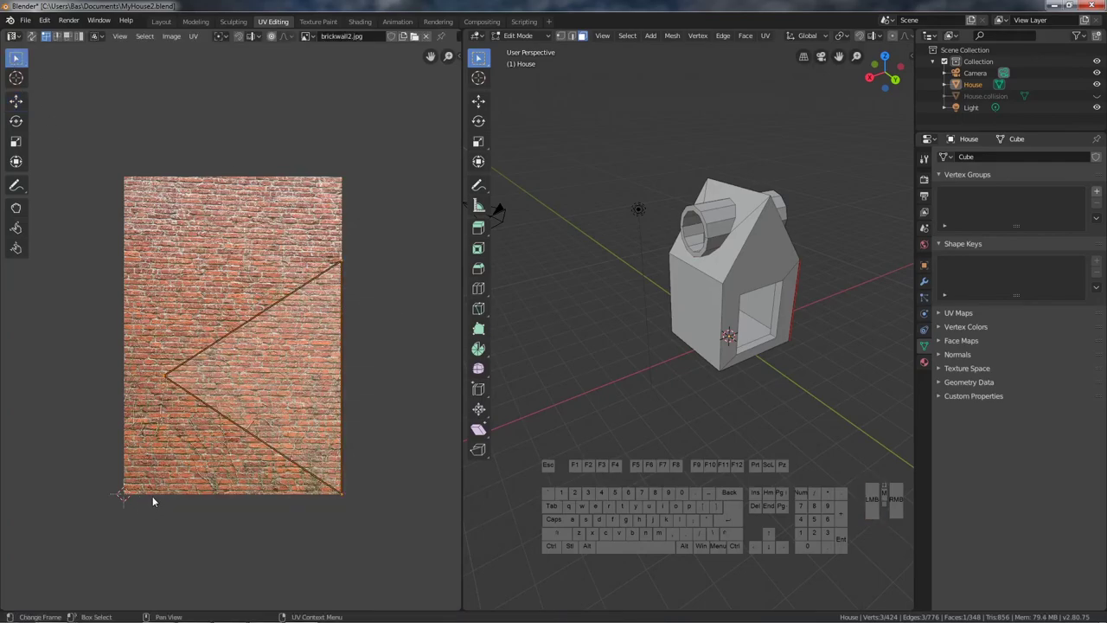
pyautogui.press('r')
pyautogui.press('9')
pyautogui.press('0')
pyautogui.press('Return')
pyautogui.press('r')
pyautogui.press('1')
pyautogui.press('2')
pyautogui.press('0')
pyautogui.press('Return')
# - Turn the triangle upright and move it lower onto the brick image
pyautogui.moveTo(121, 436); pyautogui.dragTo(126, 423)
pyautogui.click(122, 438)
pyautogui.moveTo(122, 437); pyautogui.dragTo(130, 429)
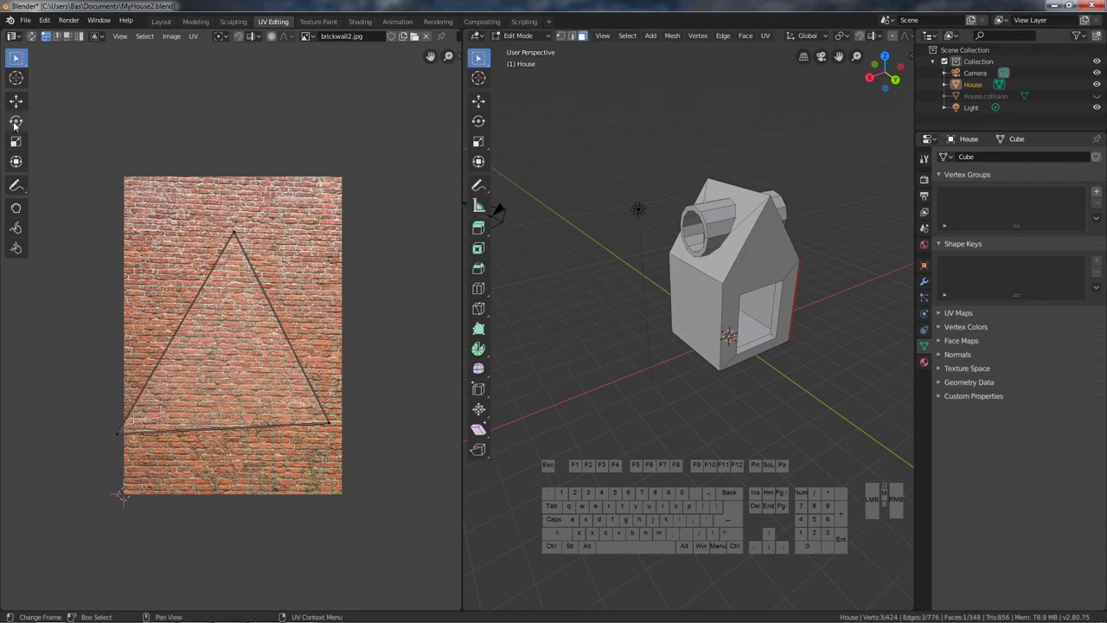
pyautogui.click(16, 103)
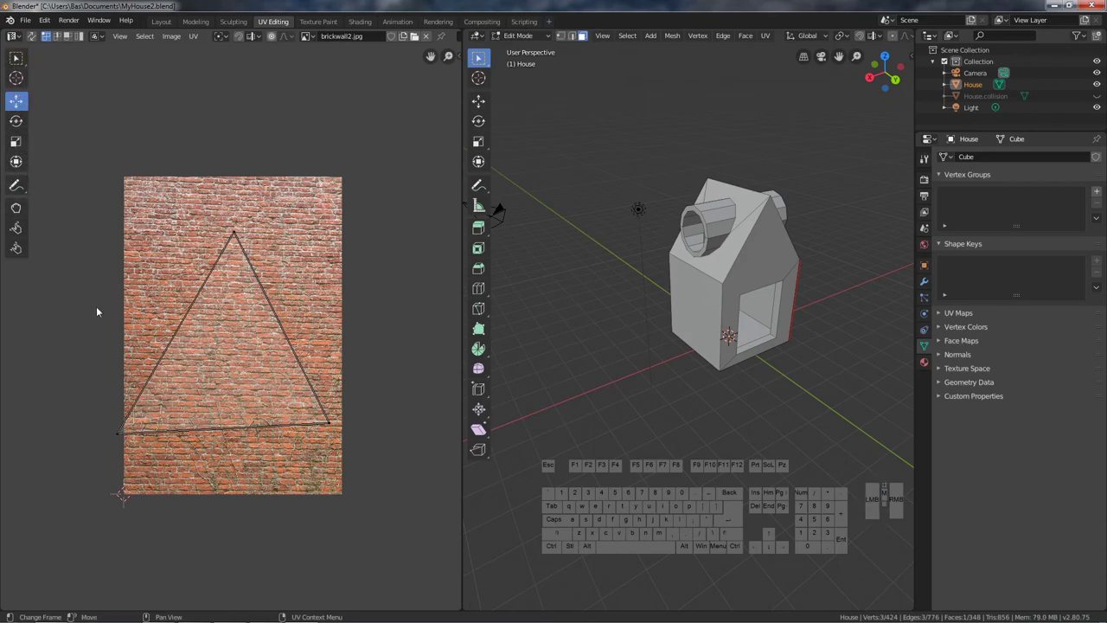
pyautogui.click(126, 435)
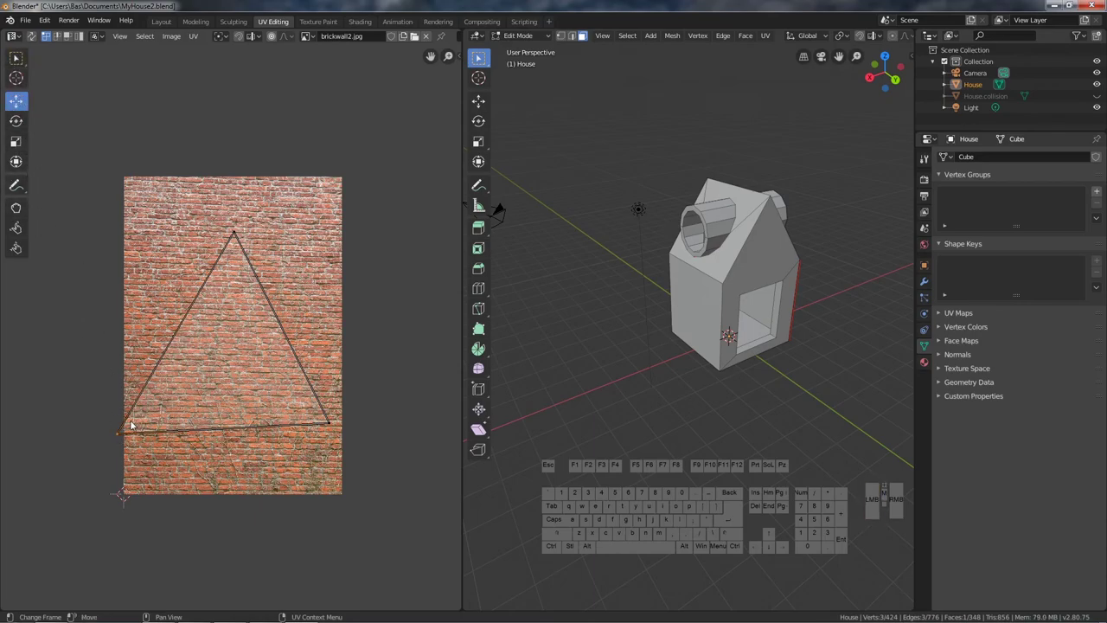
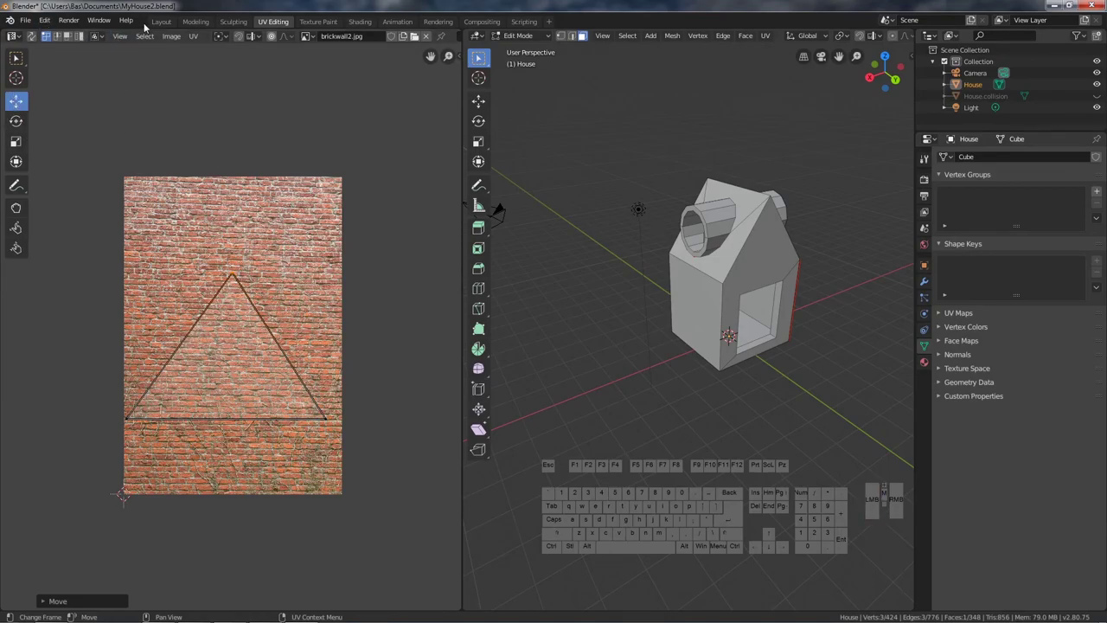
# - Orbit the house to check the brick gable under the tiled roof
pyautogui.click(157, 22)
pyautogui.moveTo(555, 336); pyautogui.dragTo(556, 333)
pyautogui.scroll(-3)
pyautogui.moveTo(607, 388); pyautogui.dragTo(754, 391)
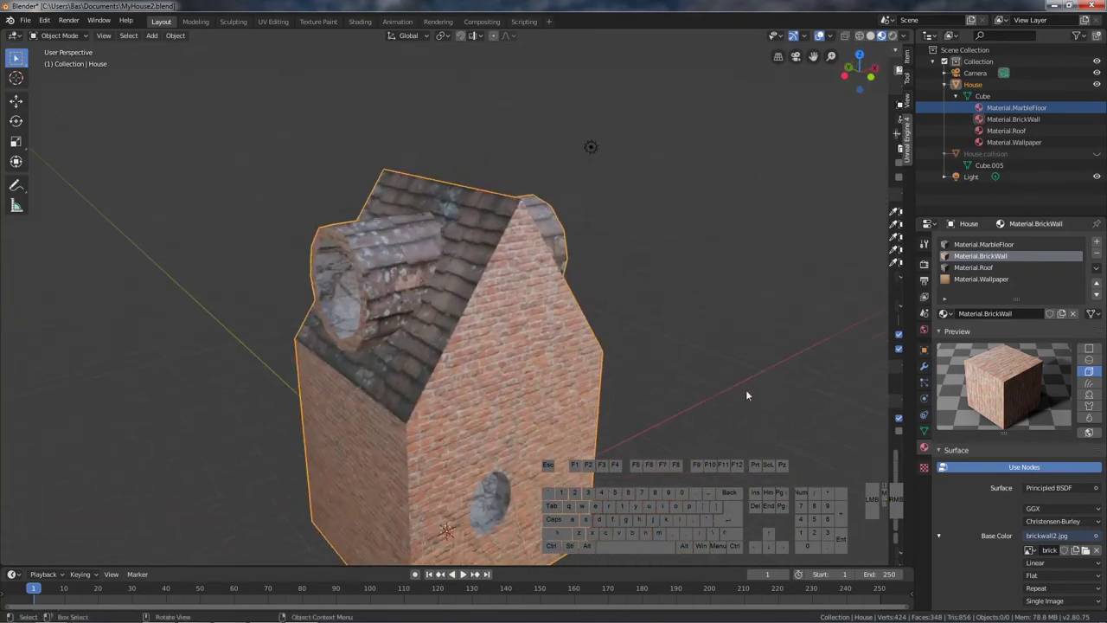
pyautogui.moveTo(421, 417); pyautogui.dragTo(475, 430)
pyautogui.scroll(-3)
pyautogui.moveTo(503, 445); pyautogui.dragTo(241, 366)
pyautogui.moveTo(499, 408); pyautogui.dragTo(354, 469)
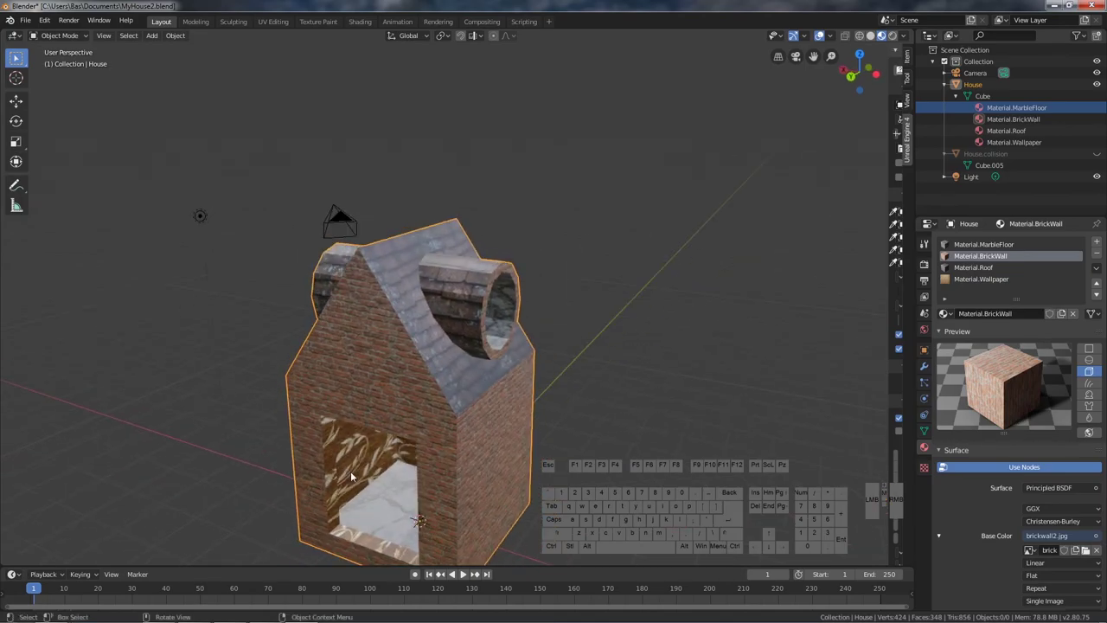
pyautogui.moveTo(390, 484); pyautogui.dragTo(410, 438)
pyautogui.moveTo(495, 432); pyautogui.dragTo(516, 418)
pyautogui.click(73, 36)
pyautogui.click(52, 65)
# - Select the interior wall islands and rotate the strip 90 degrees
pyautogui.scroll(-3)
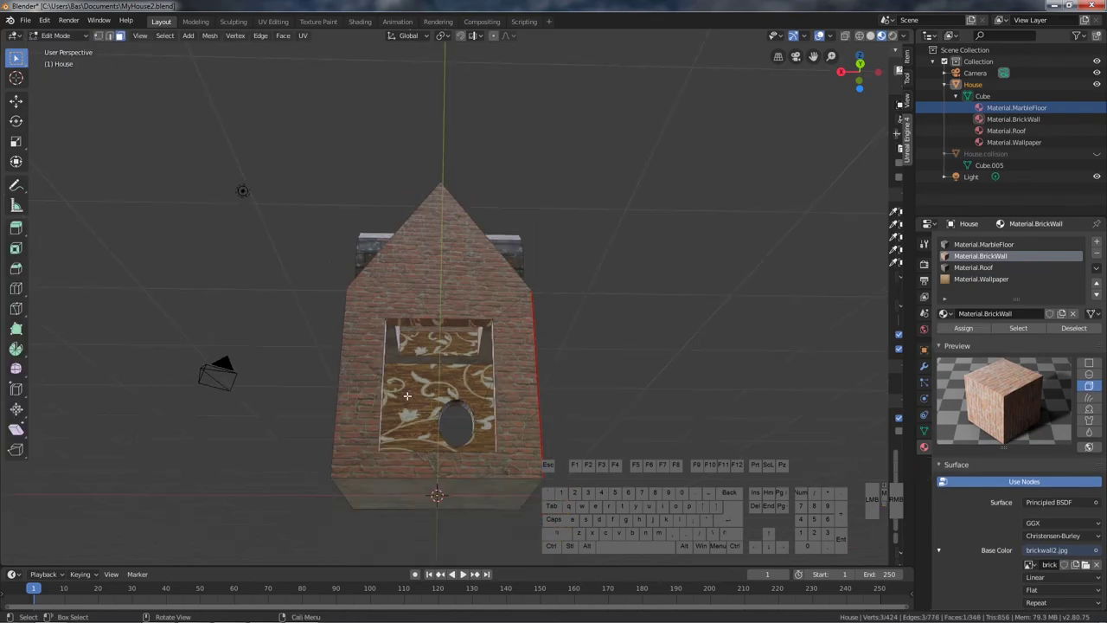
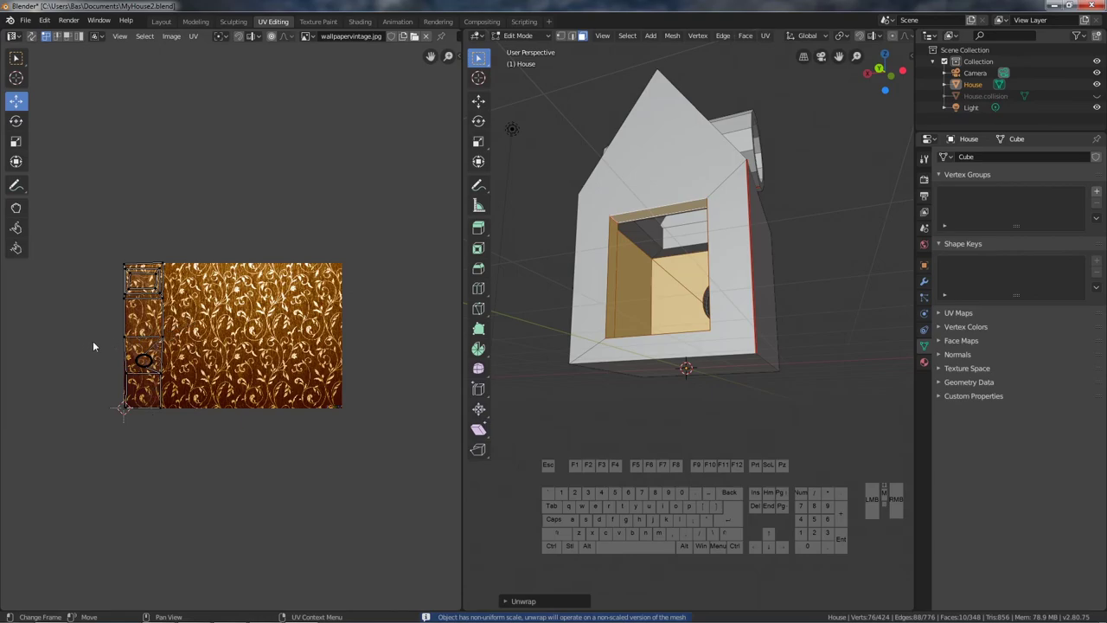
pyautogui.click(14, 59)
pyautogui.click(206, 235)
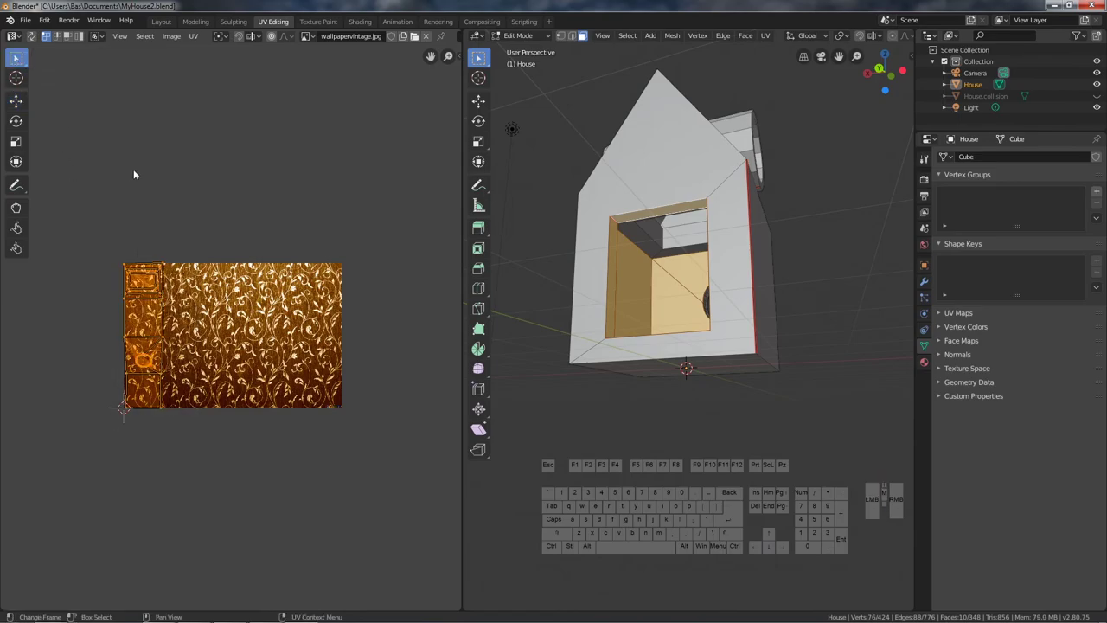
pyautogui.press('r')
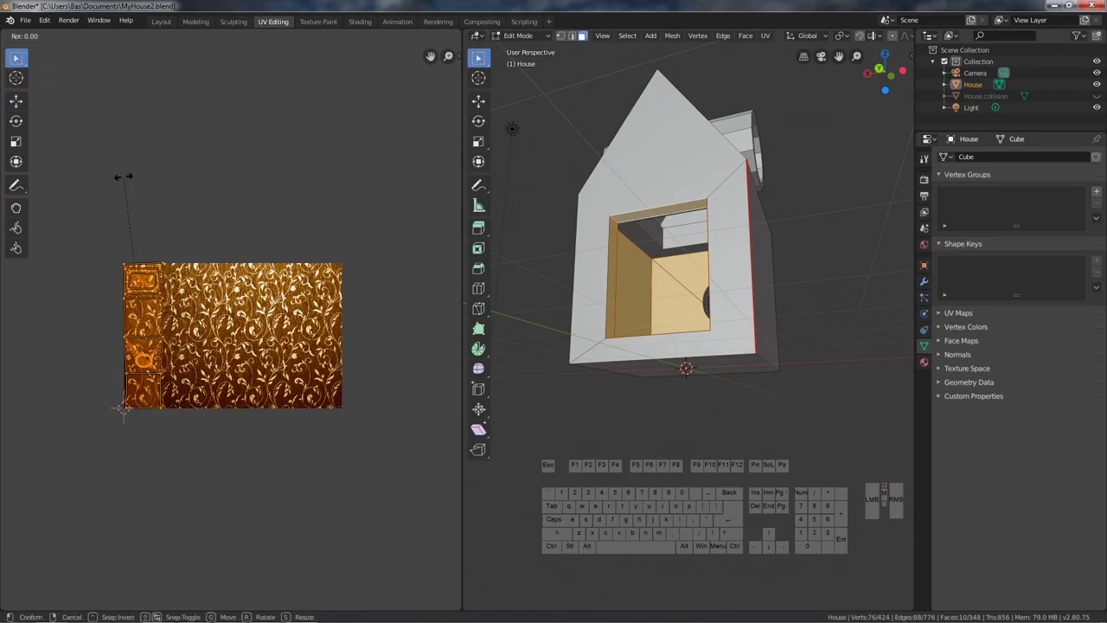
pyautogui.press('9')
pyautogui.press('0')
pyautogui.click(125, 180)
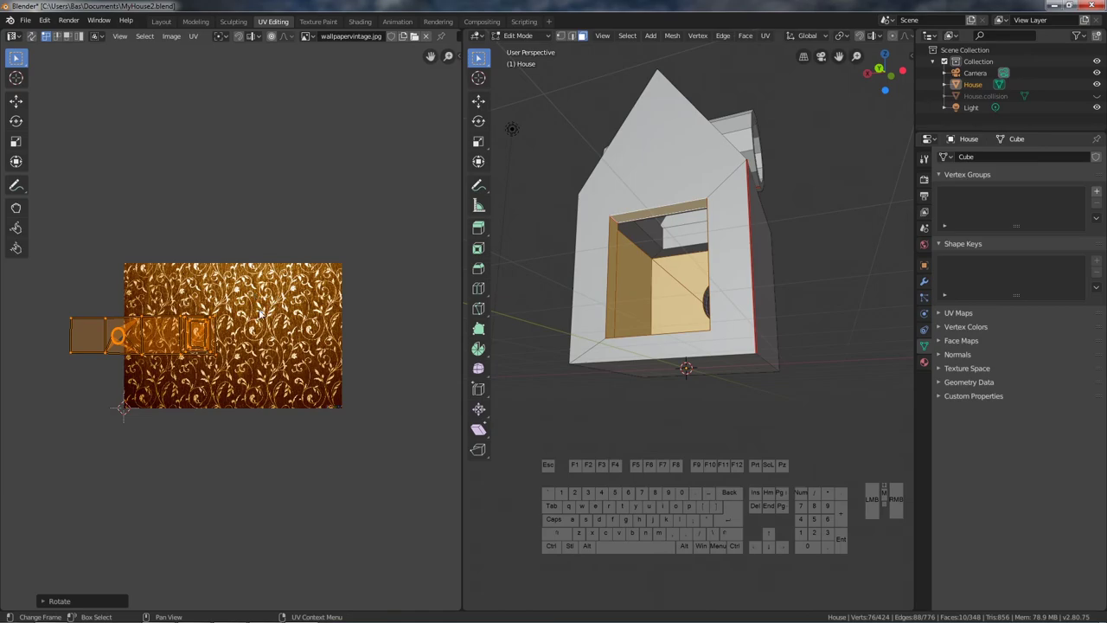
# - Scale the wall islands up by 300 so the wallpaper repeats finely, and check in Layout
pyautogui.press('s')
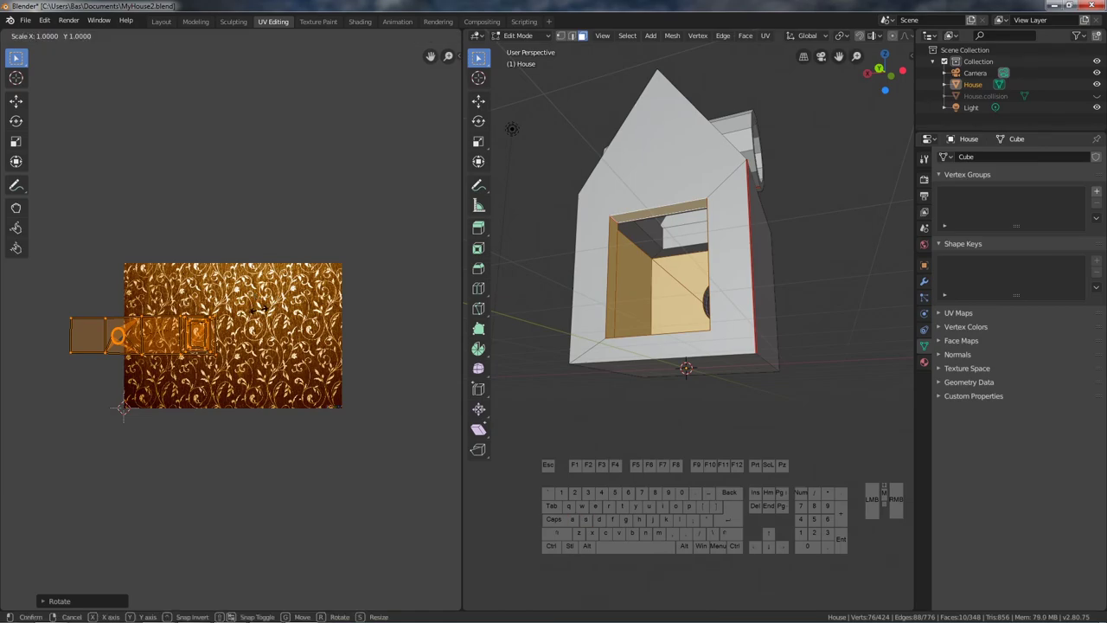
pyautogui.press('3')
pyautogui.press('0')
pyautogui.press('0')
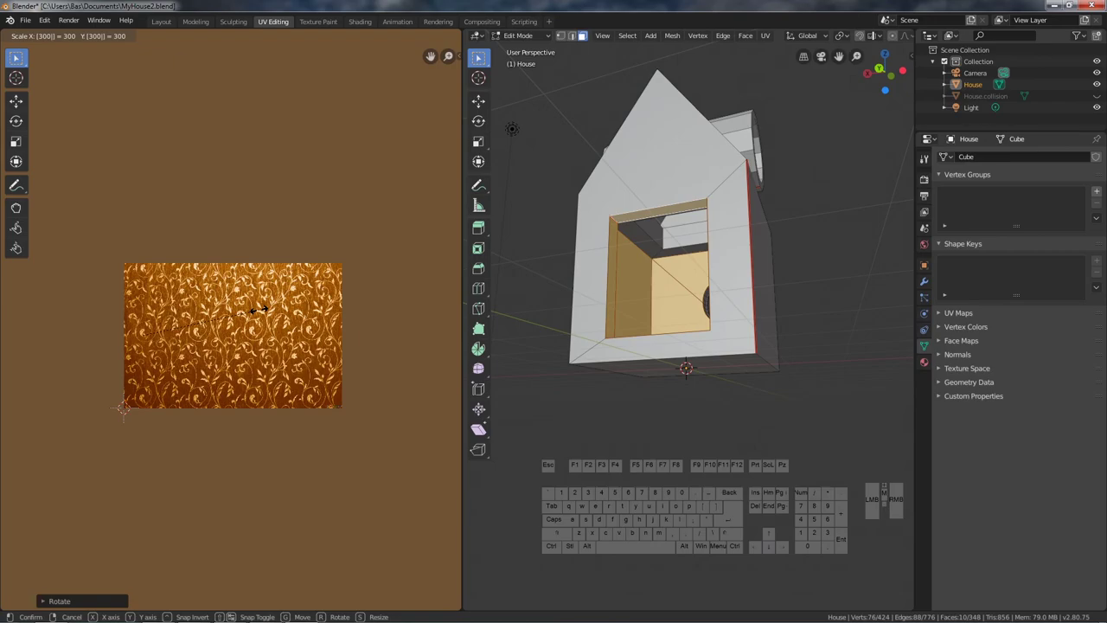
pyautogui.press('Return')
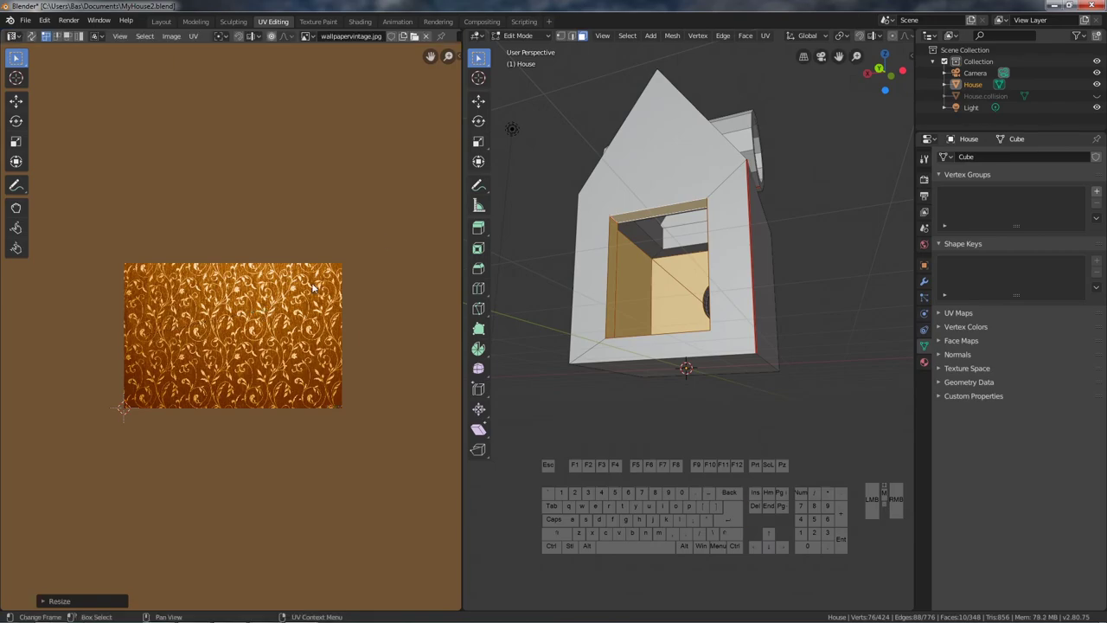
pyautogui.click(163, 25)
# - Inspect the wallpapered interior in Layout, then return to the UV Editing workspace over the wallpaper image
pyautogui.moveTo(561, 385); pyautogui.dragTo(564, 356)
pyautogui.scroll(3)
pyautogui.moveTo(422, 483); pyautogui.dragTo(401, 462)
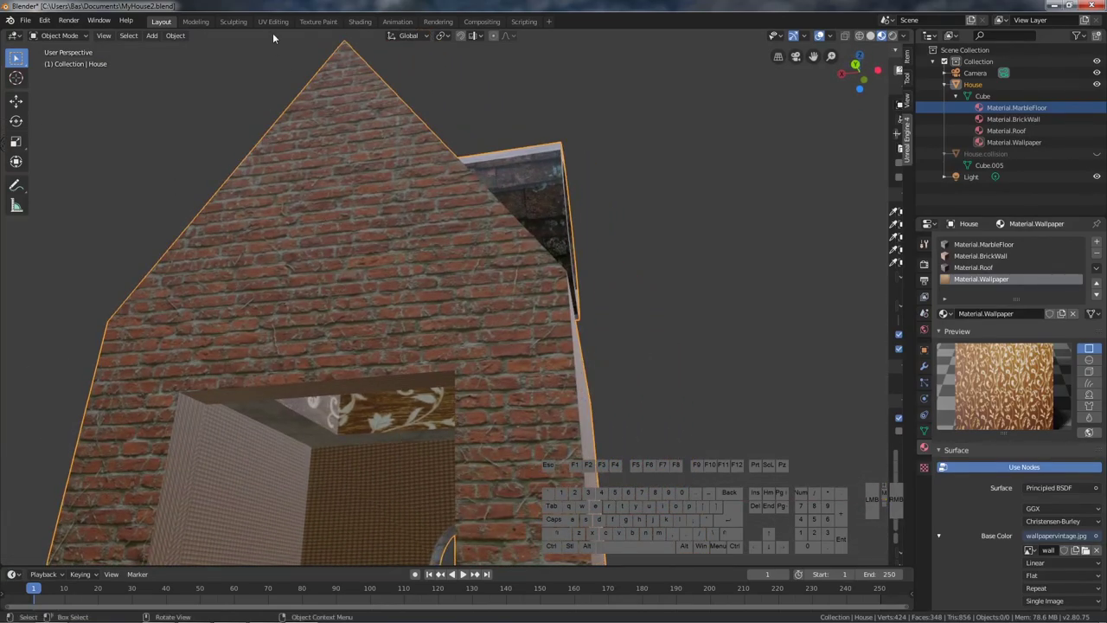
pyautogui.click(276, 27)
pyautogui.scroll(-3)
pyautogui.scroll(3)
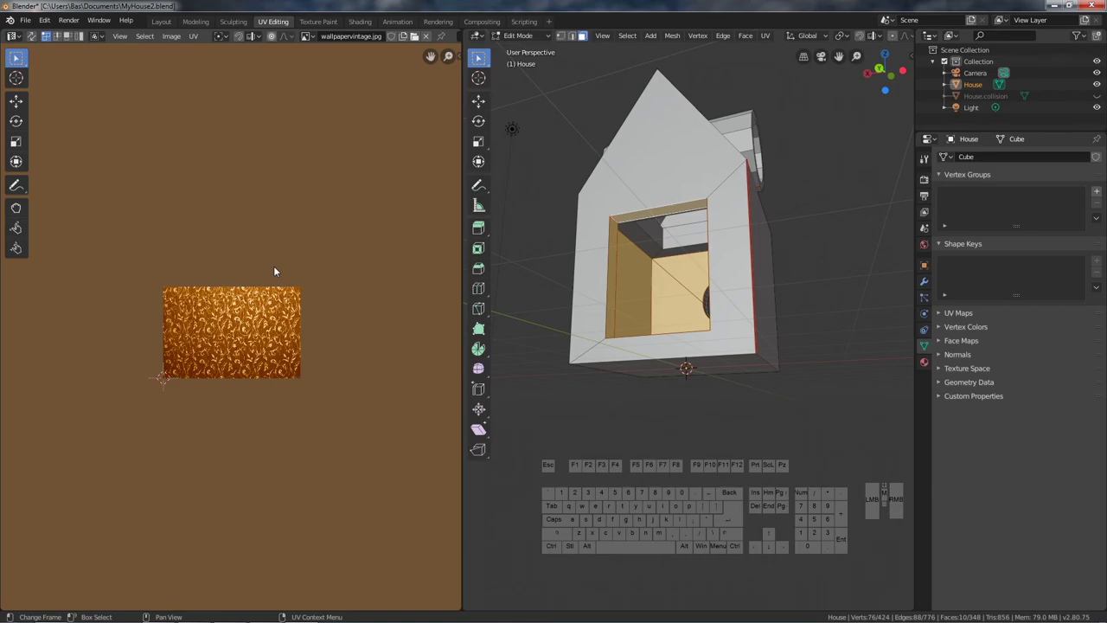
# - Scale the interior wall UV island repeatedly by 0.3 until it fits within the wallpaper image
pyautogui.press('s')
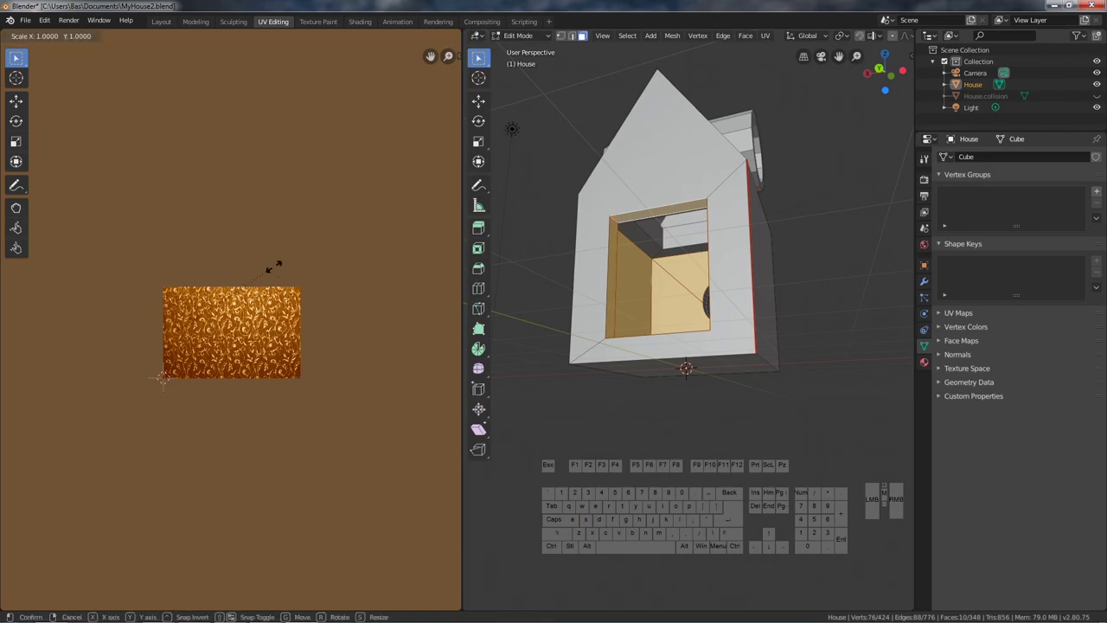
pyautogui.press('.')
pyautogui.press('3')
pyautogui.press('Return')
pyautogui.press('s')
pyautogui.press('.')
pyautogui.press('3')
pyautogui.press('Return')
pyautogui.press('s')
pyautogui.press('.')
pyautogui.press('3')
pyautogui.press('Return')
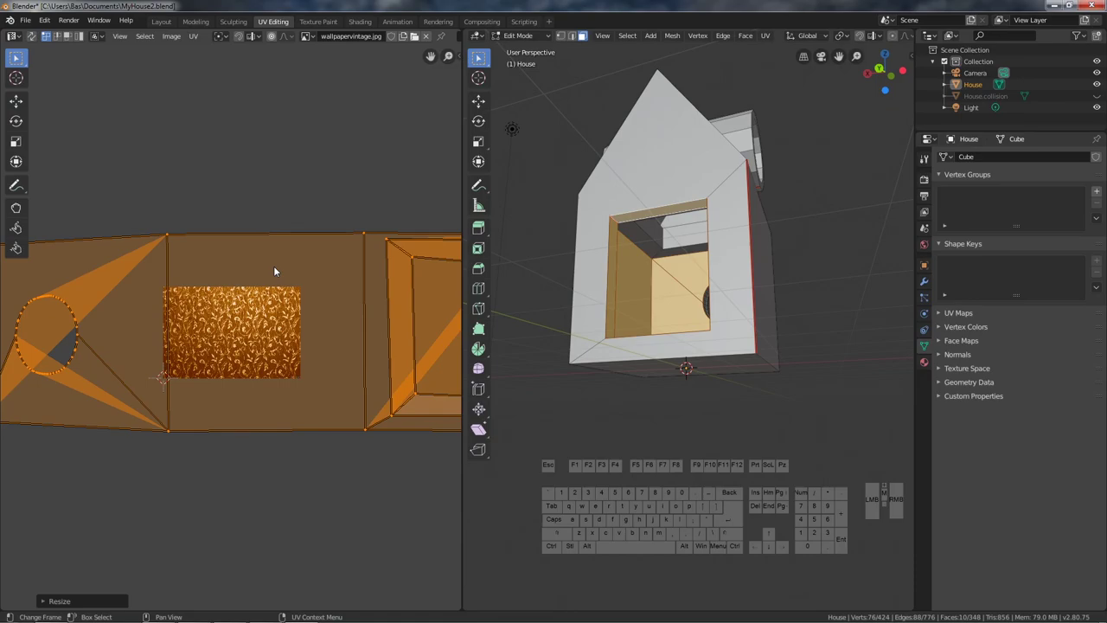
pyautogui.scroll(-3)
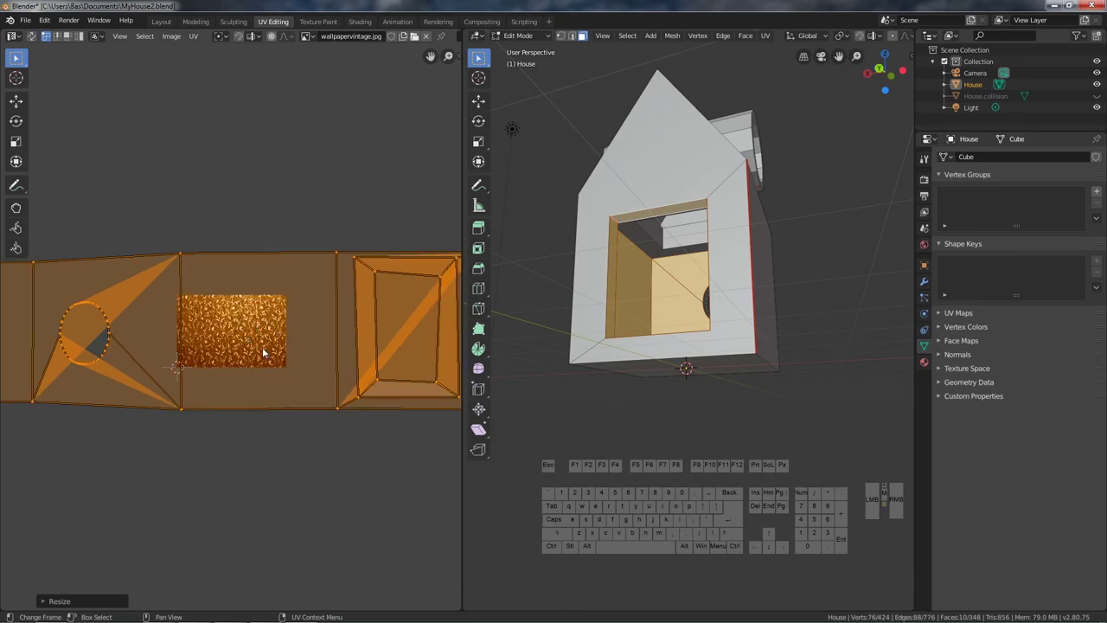
pyautogui.scroll(3)
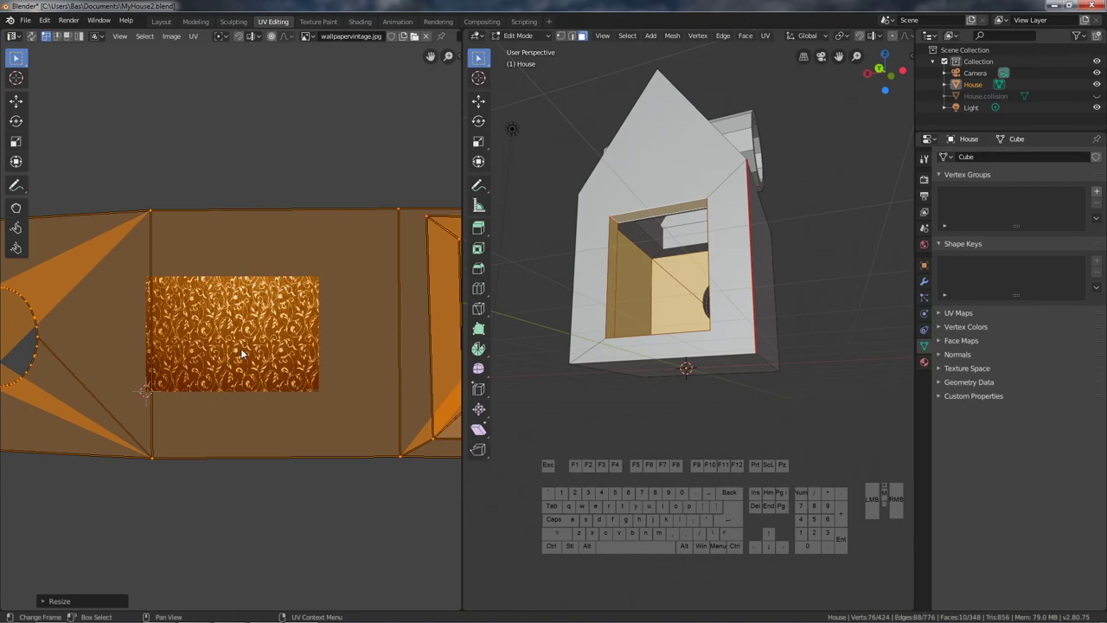
pyautogui.press('s')
pyautogui.press('.')
pyautogui.press('3')
pyautogui.press('Return')
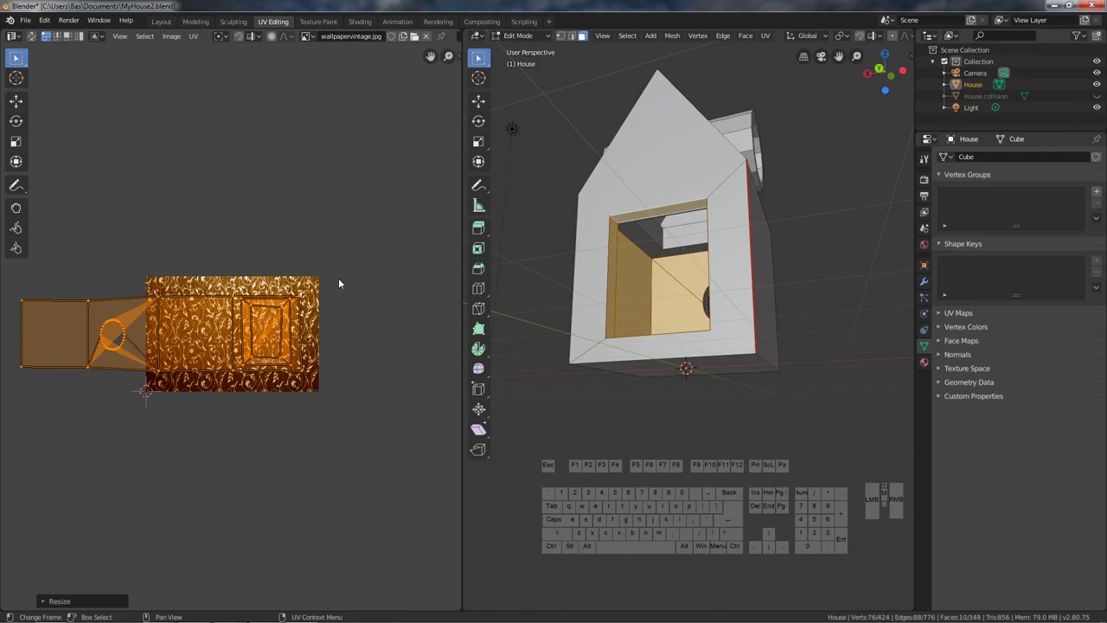
pyautogui.press('s')
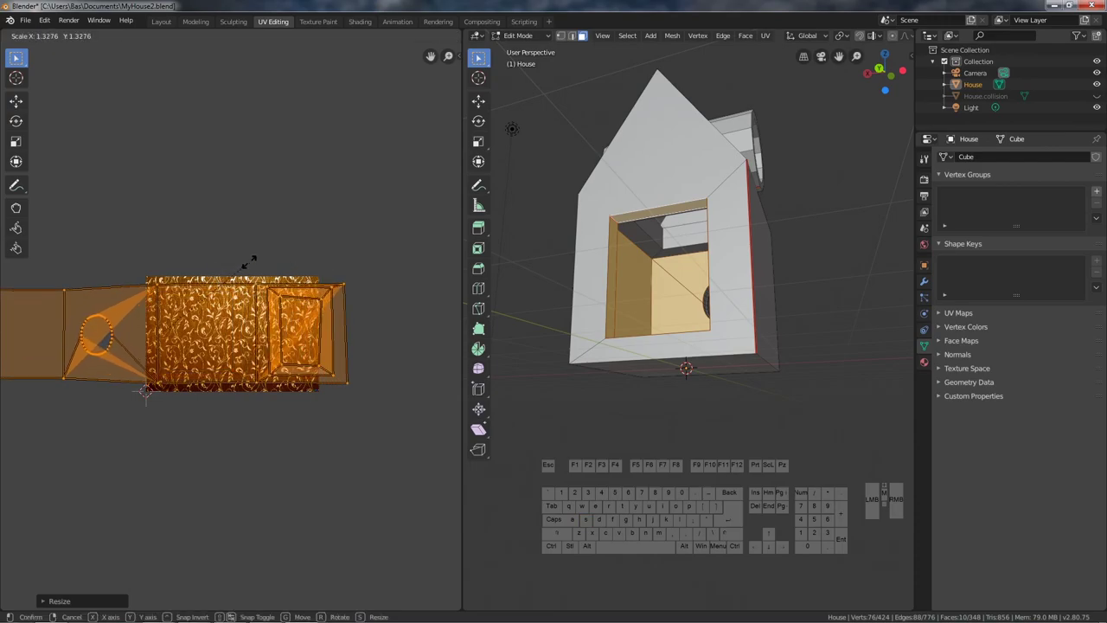
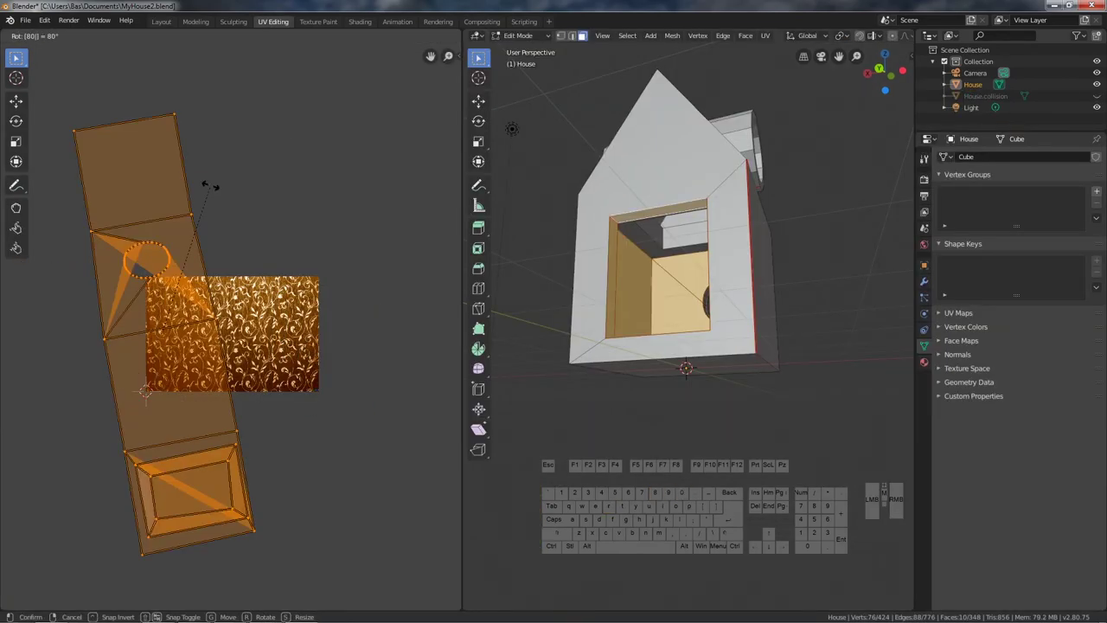
# - Rotate the wall UV strip 180° so it lies horizontally end-for-end across the wallpaper
pyautogui.press('0')
pyautogui.press('BackSpace')
pyautogui.press('BackSpace')
pyautogui.press('BackSpace')
pyautogui.press('1')
pyautogui.press('8')
pyautogui.press('0')
pyautogui.press('Return')
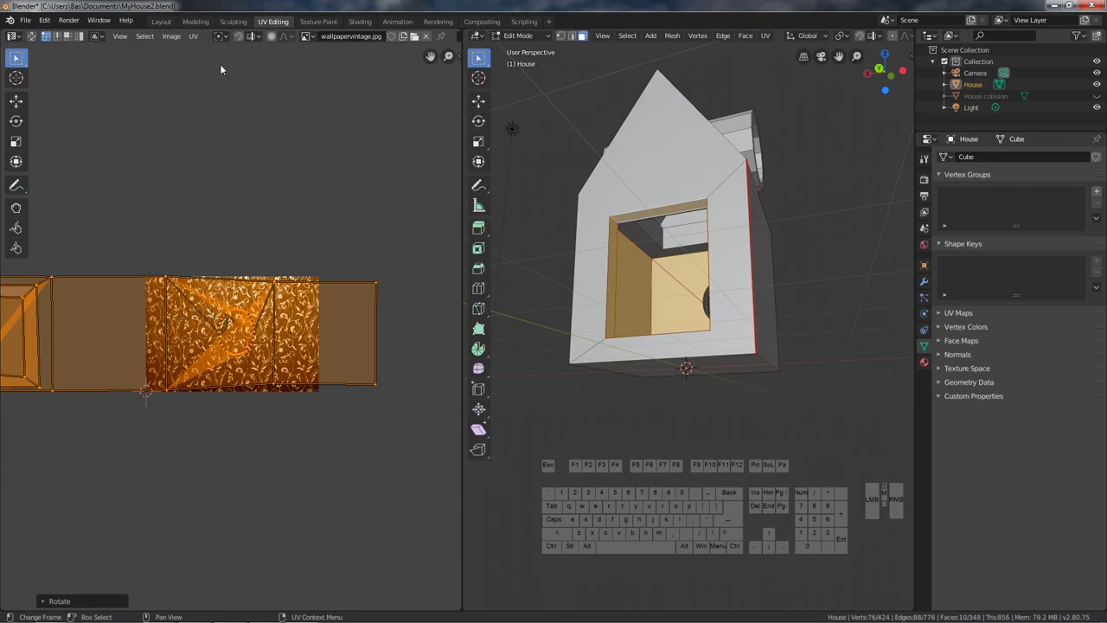
# - Check the wallpaper inside the house in Layout and put the house back into Edit Mode
pyautogui.click(167, 29)
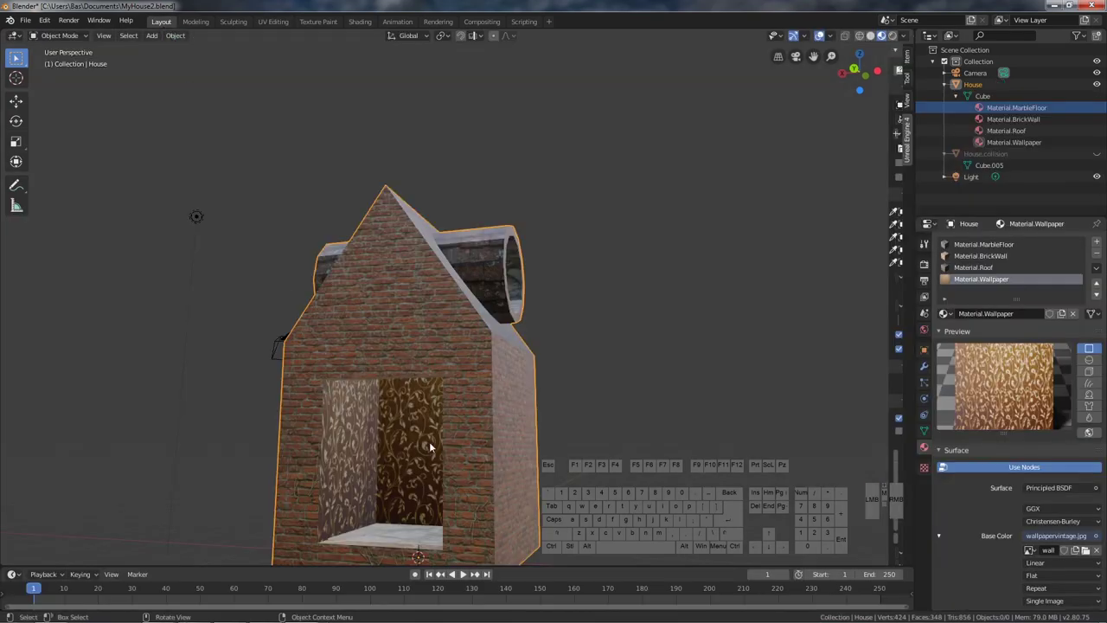
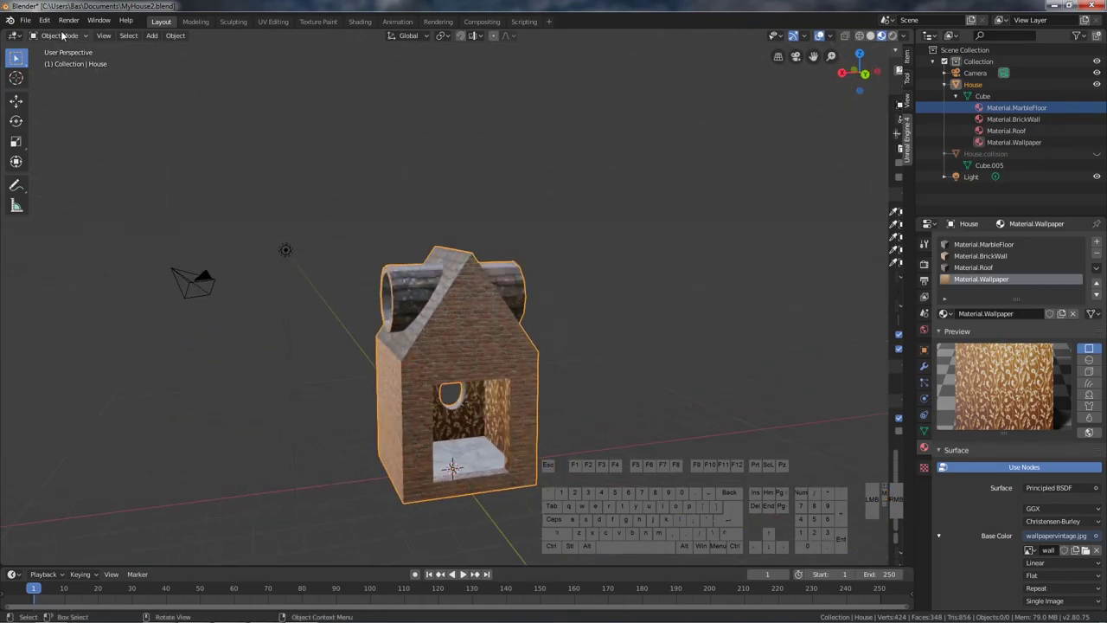
pyautogui.click(66, 33)
pyautogui.click(50, 66)
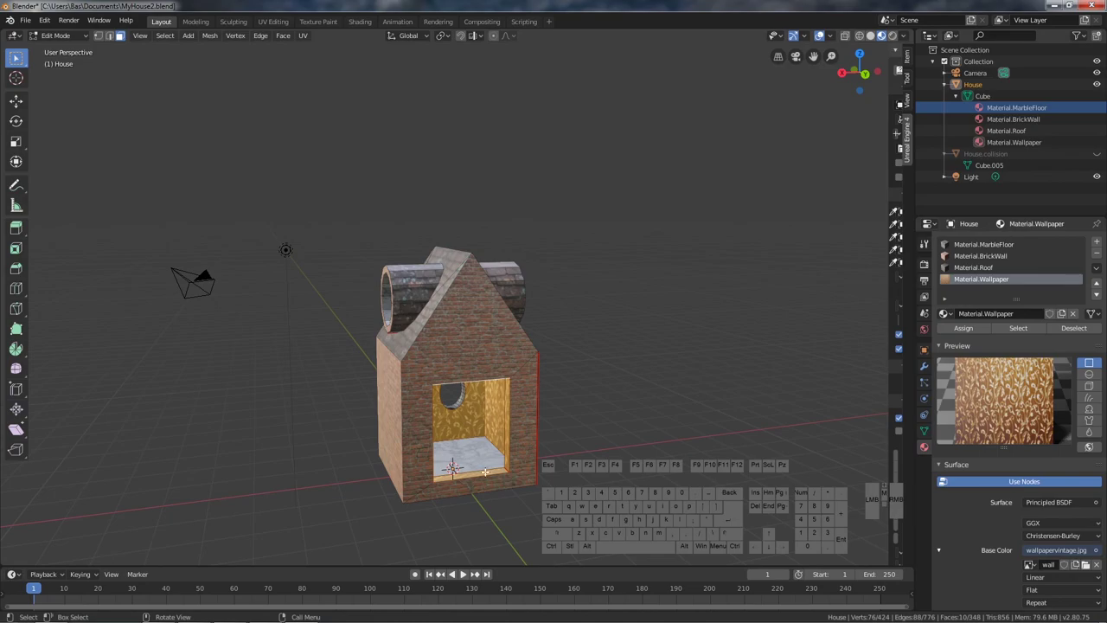
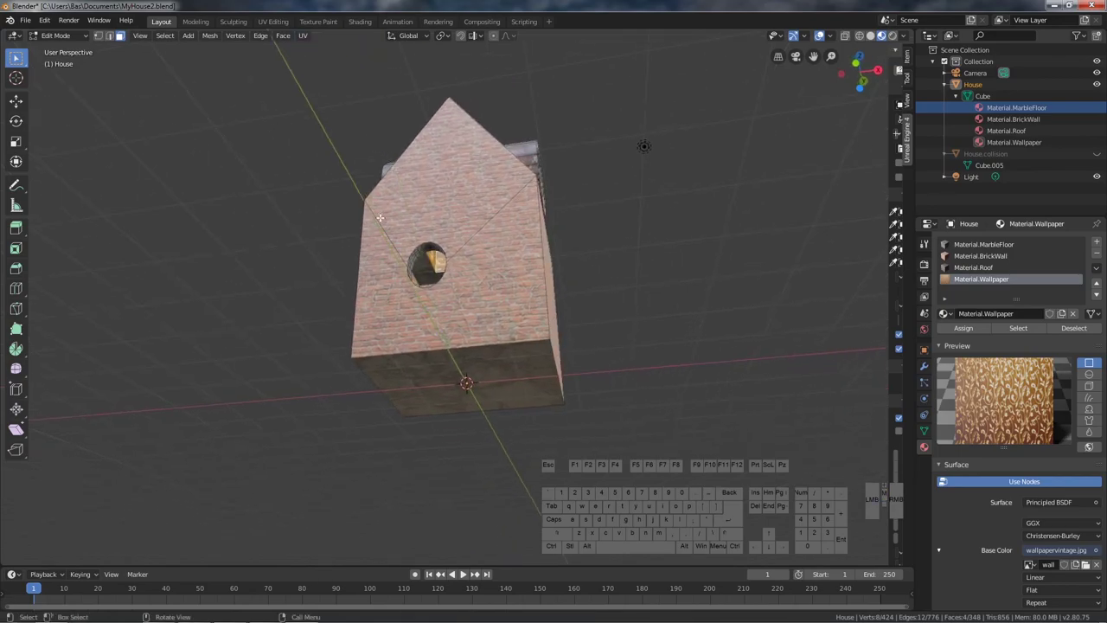
# - Switch to face select and pick the interior faces above the opening for unwrapping
pyautogui.click(311, 38)
pyautogui.click(310, 39)
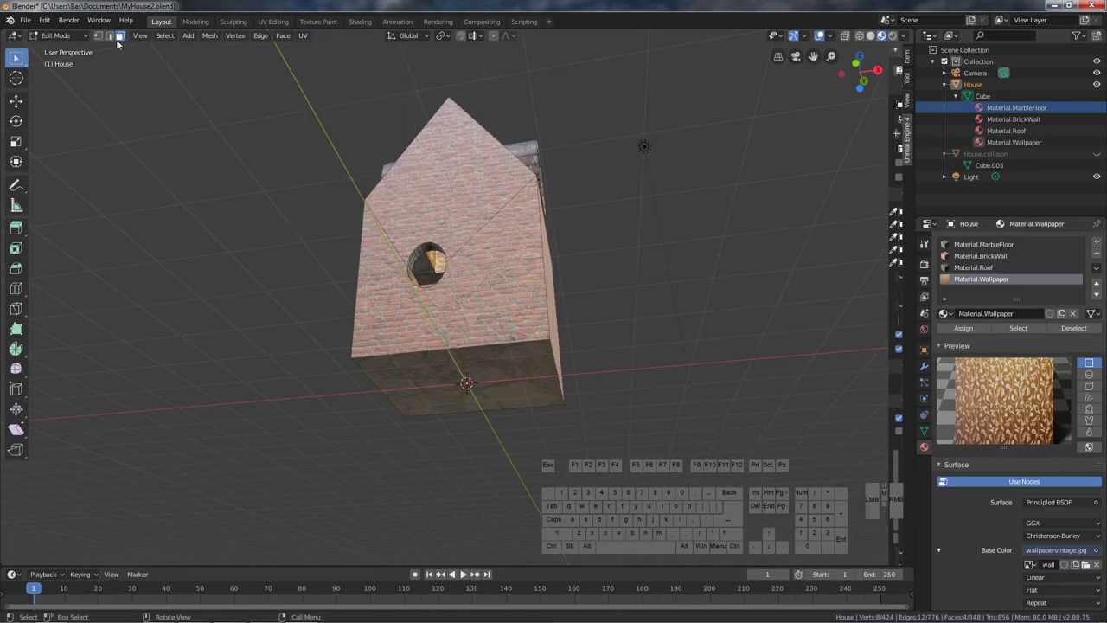
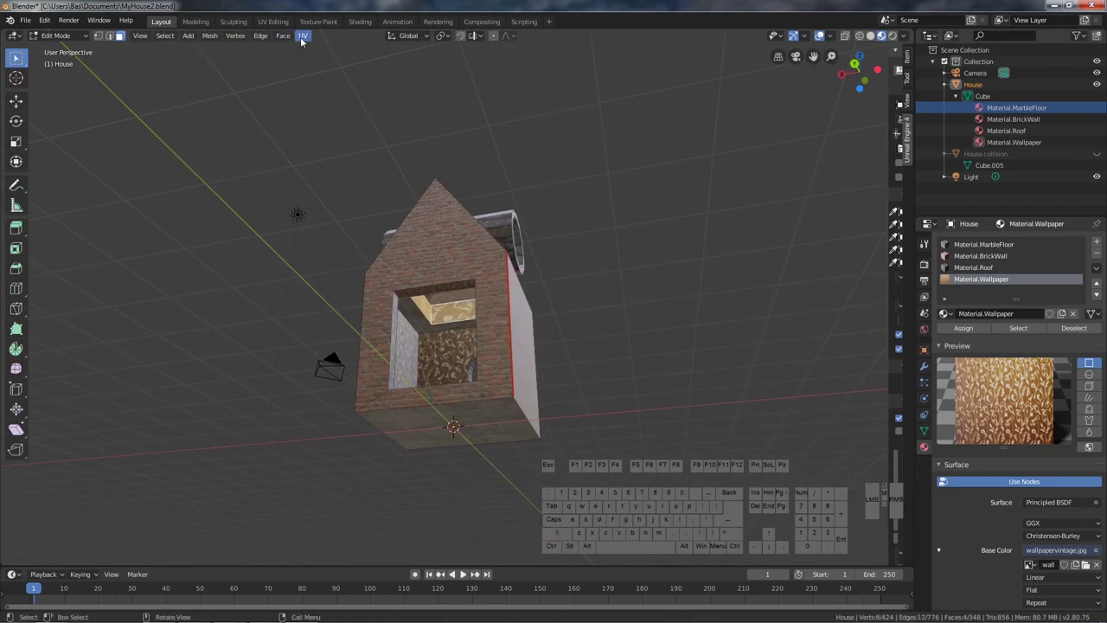
# - Unwrap the selected interior faces and view their island over the wallpaper image in UV Editing
pyautogui.click(302, 41)
pyautogui.click(318, 50)
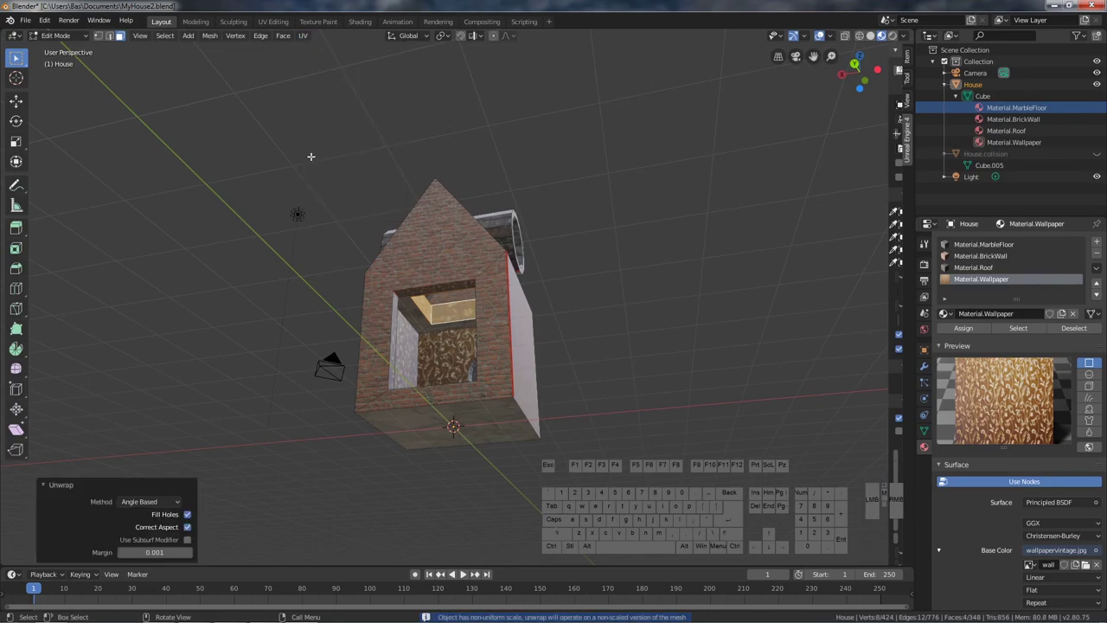
pyautogui.click(288, 23)
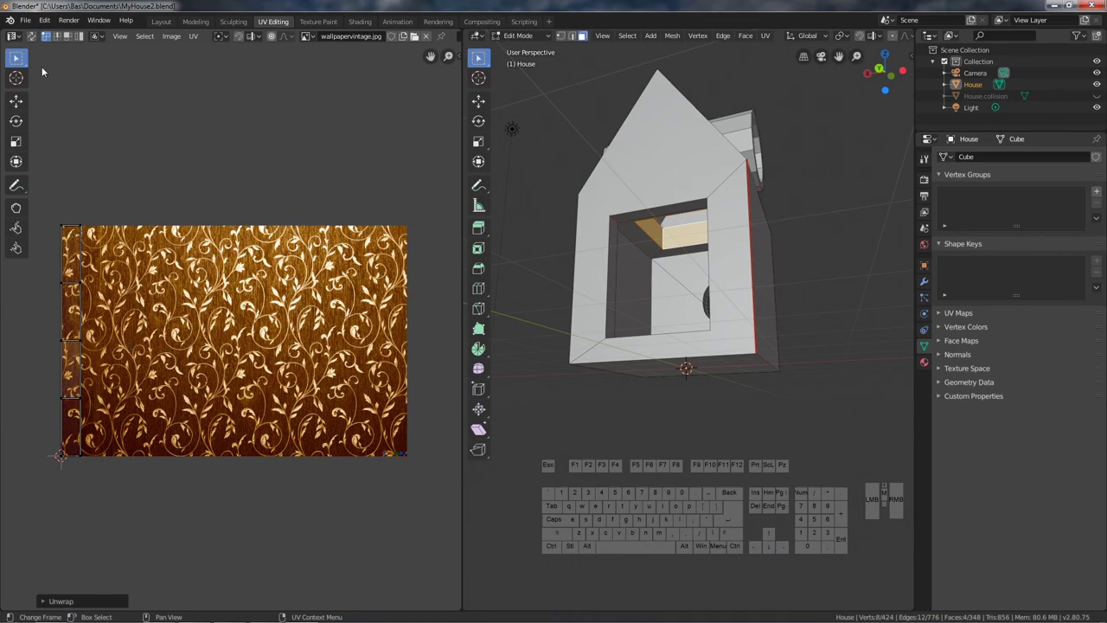
# - Rotate the opening's UV island 90° and move it onto the wallpaper image, checking the house interior in Layout
pyautogui.click(24, 60)
pyautogui.click(167, 165)
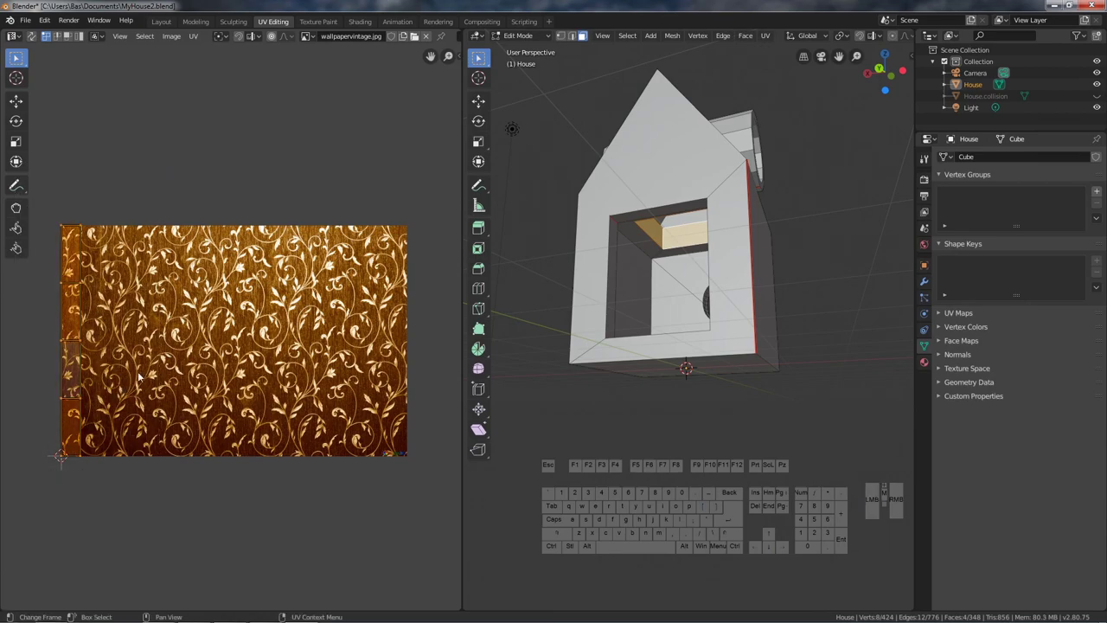
pyautogui.press('r')
pyautogui.press('9')
pyautogui.press('0')
pyautogui.press('Return')
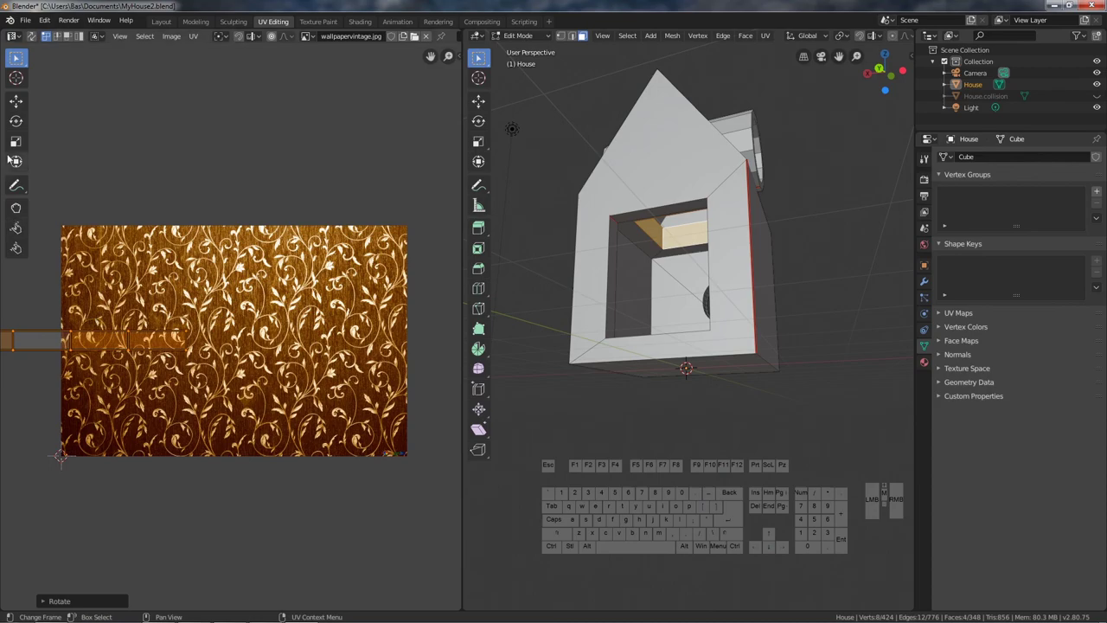
pyautogui.click(290, 278)
pyautogui.click(290, 278)
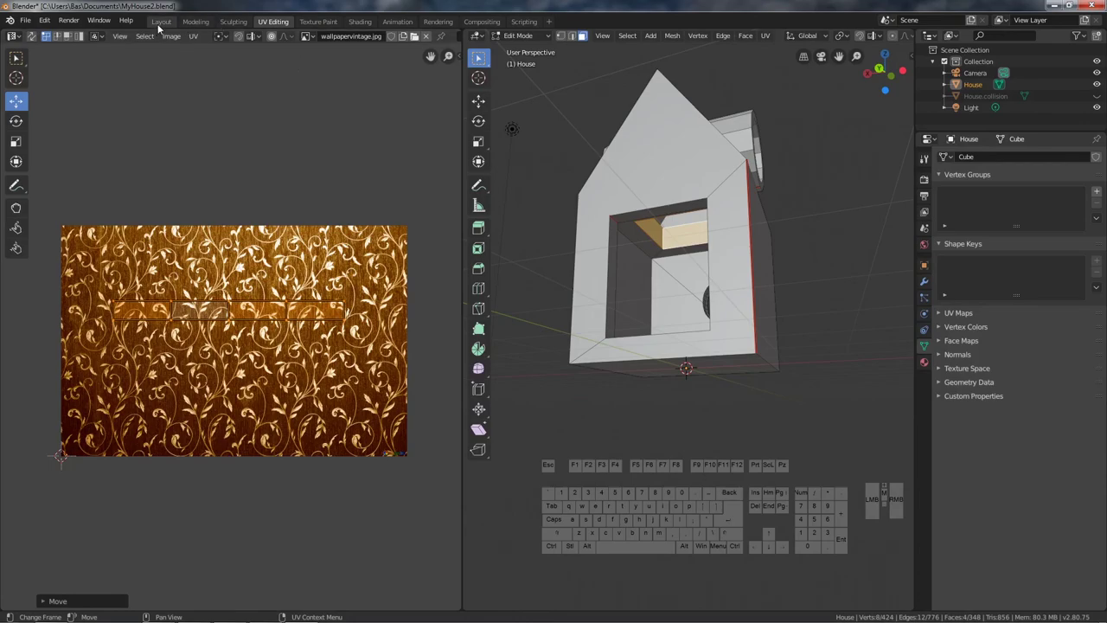
pyautogui.click(162, 26)
pyautogui.moveTo(491, 331); pyautogui.dragTo(515, 335)
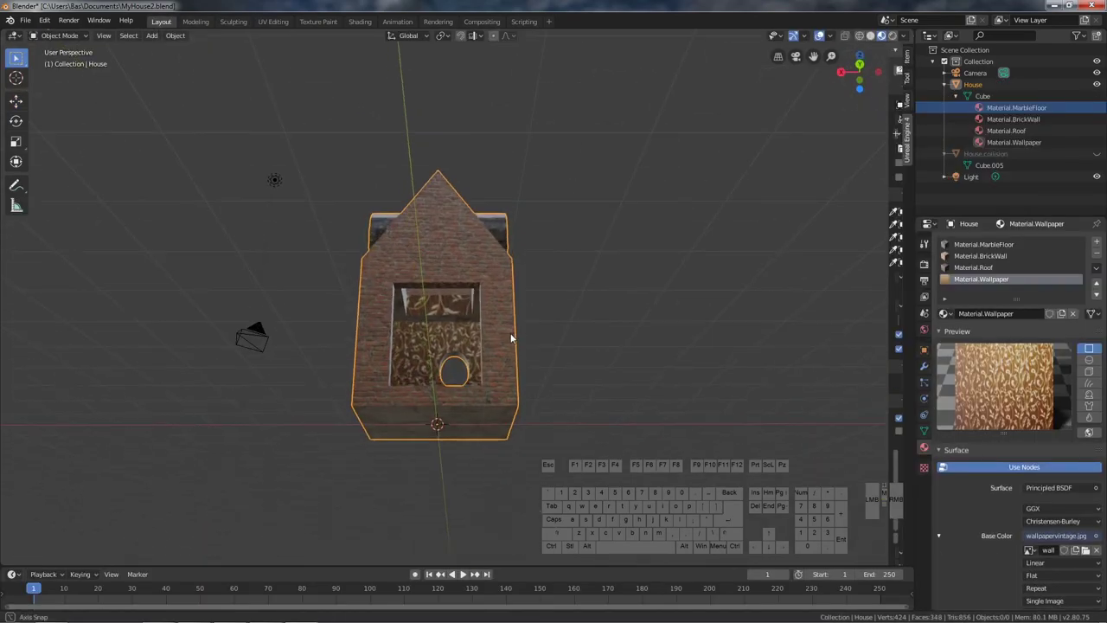
pyautogui.click(267, 28)
# - Stretch the island wider than the wallpaper image and rotate it 180° so the pattern reads upright
pyautogui.press('s')
pyautogui.click(290, 278)
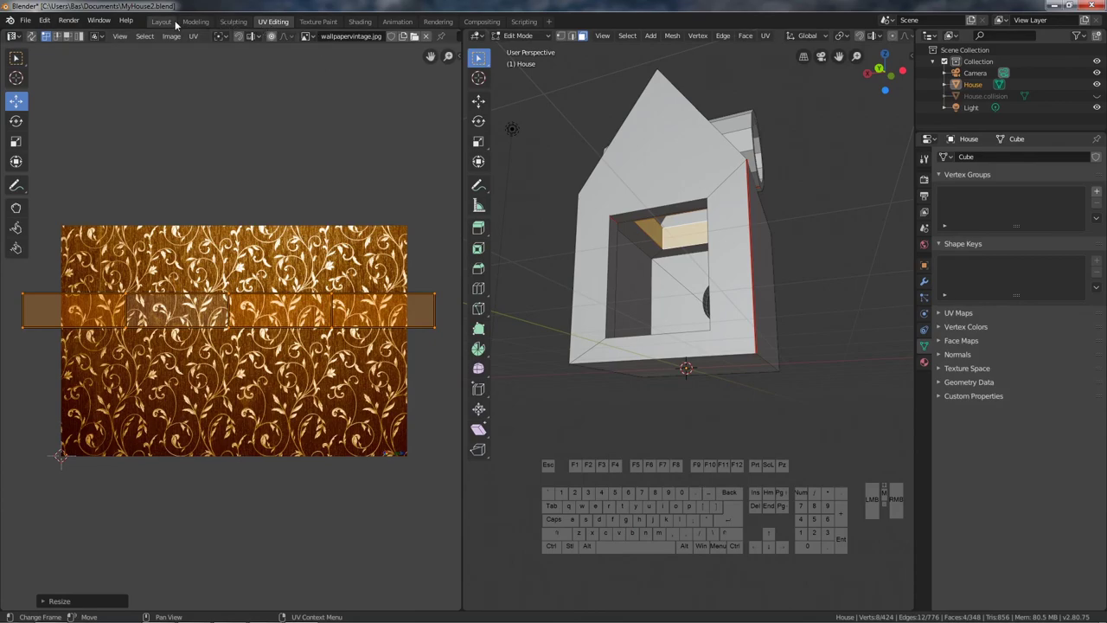
pyautogui.click(275, 288)
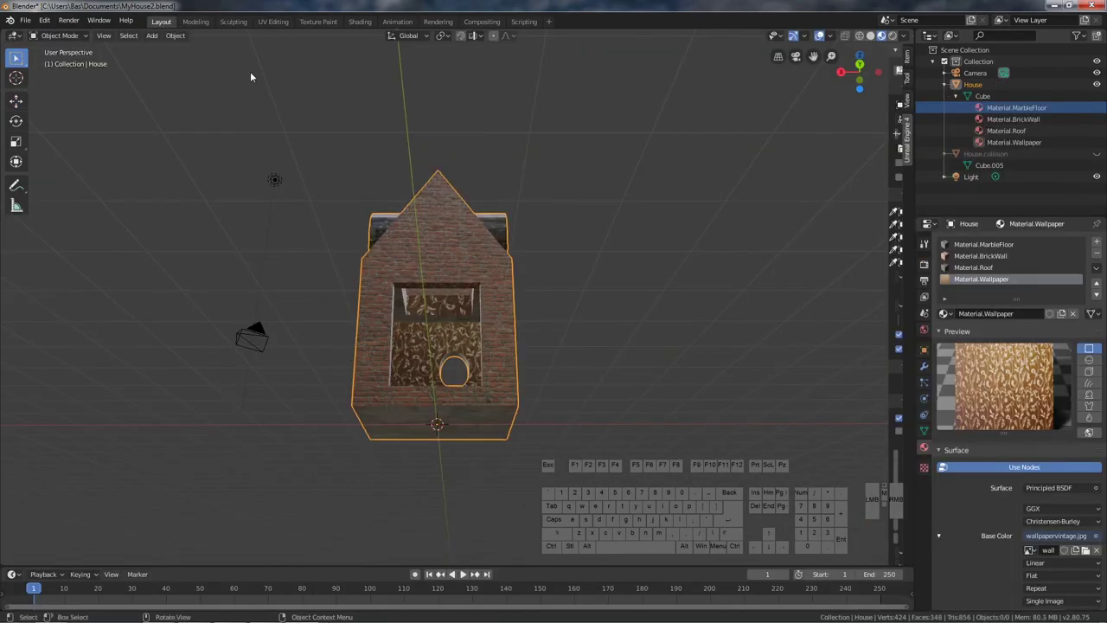
pyautogui.click(272, 27)
pyautogui.press('s')
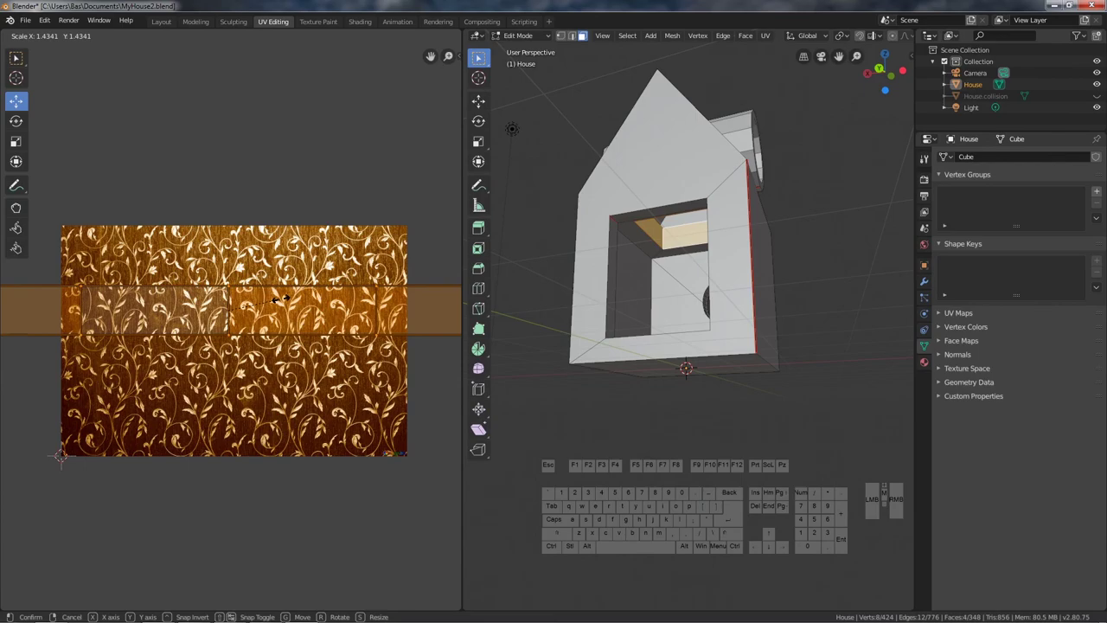
pyautogui.click(290, 299)
pyautogui.press('r')
pyautogui.press('1')
pyautogui.press('8')
pyautogui.press('0')
pyautogui.press('Return')
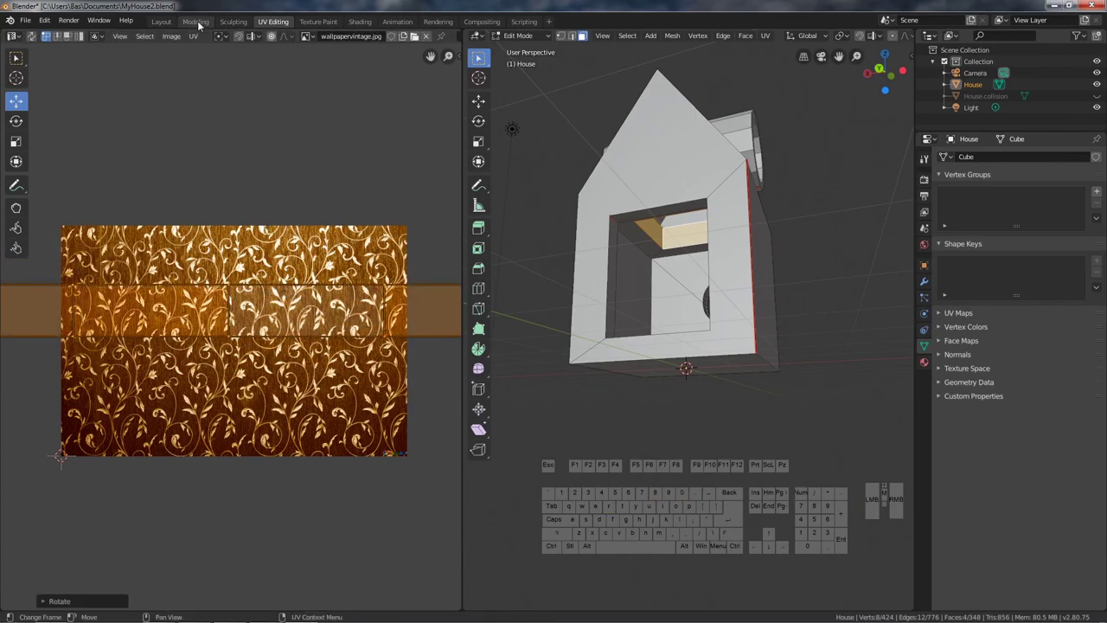
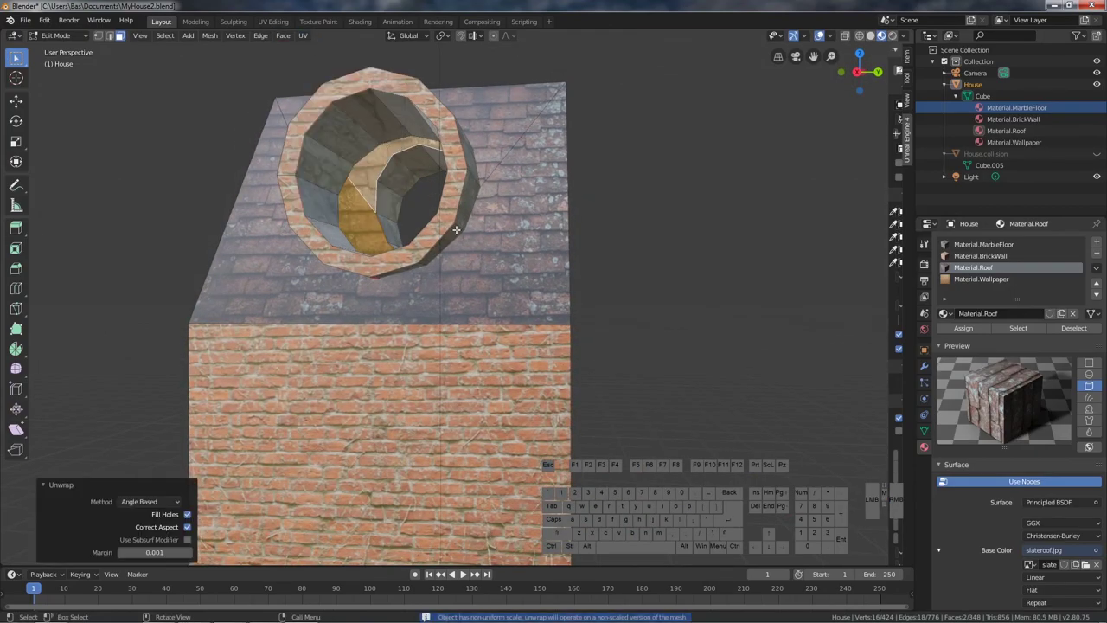
# - Zoom in on the round roof opening to inspect its inner surfaces
pyautogui.scroll(3)
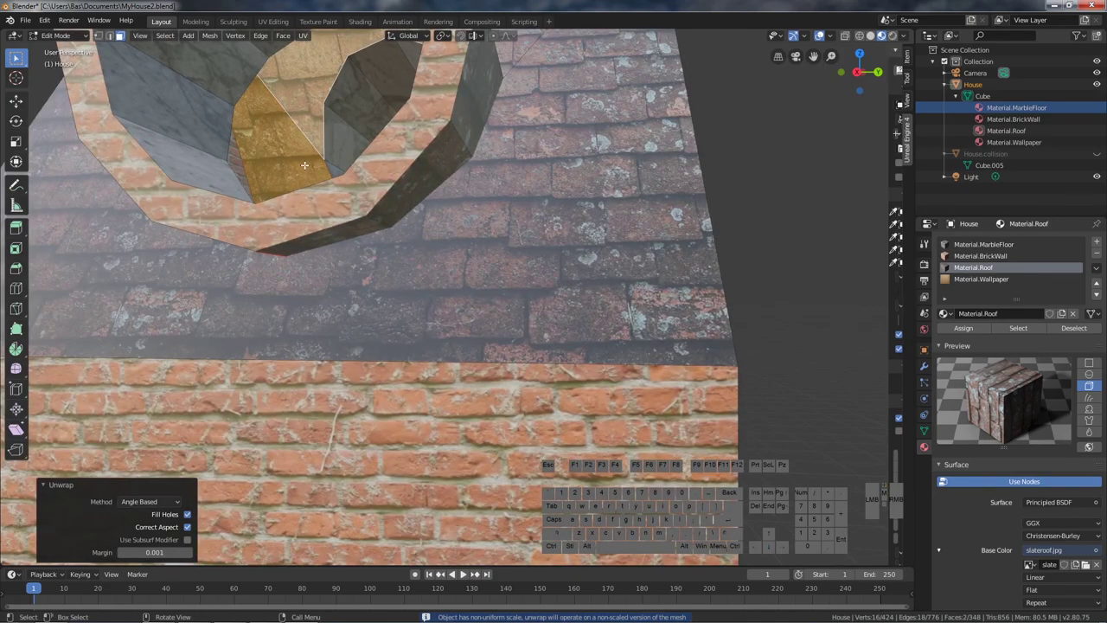
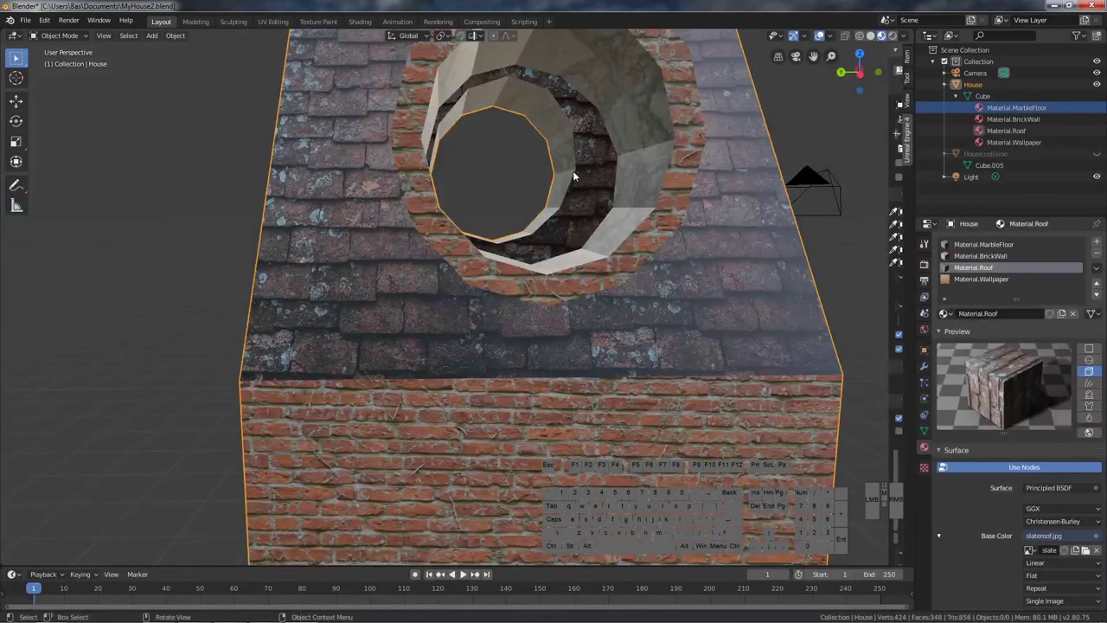
pyautogui.scroll(-3)
pyautogui.moveTo(552, 212); pyautogui.dragTo(565, 224)
pyautogui.moveTo(529, 248); pyautogui.dragTo(582, 235)
pyautogui.scroll(-3)
pyautogui.moveTo(437, 354); pyautogui.dragTo(499, 327)
pyautogui.moveTo(426, 383); pyautogui.dragTo(663, 398)
pyautogui.scroll(3)
pyautogui.moveTo(370, 495); pyautogui.dragTo(510, 482)
pyautogui.moveTo(432, 307); pyautogui.dragTo(551, 345)
pyautogui.scroll(-3)
pyautogui.moveTo(459, 403); pyautogui.dragTo(515, 394)
pyautogui.moveTo(595, 347); pyautogui.dragTo(609, 270)
pyautogui.moveTo(609, 279); pyautogui.dragTo(599, 306)
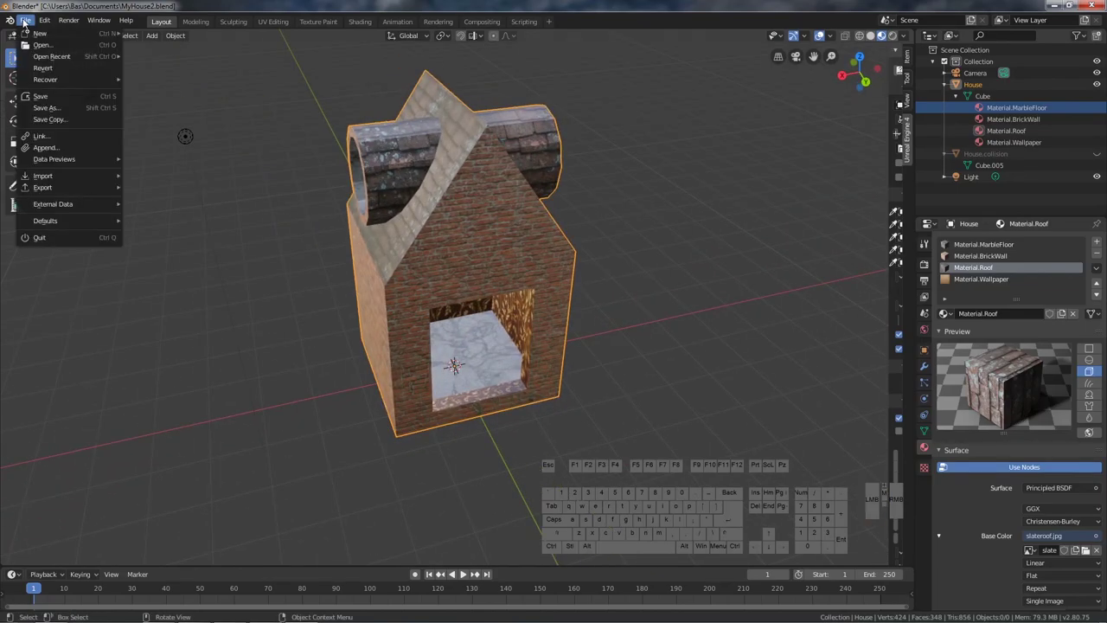